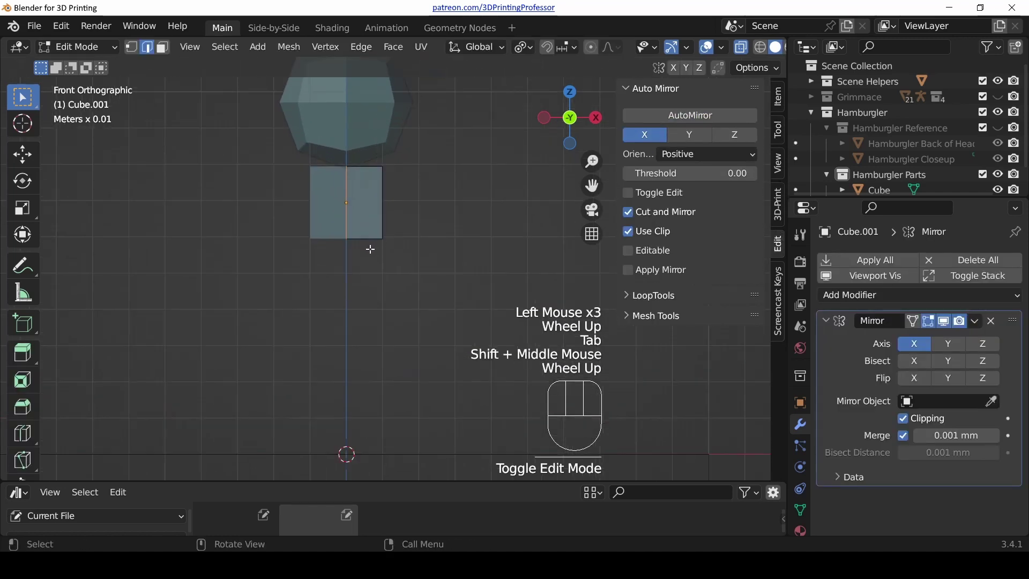
- Extend the torso's outer edges into shoulders and pull them out and down into long arms
key(alt+a)
key(c)
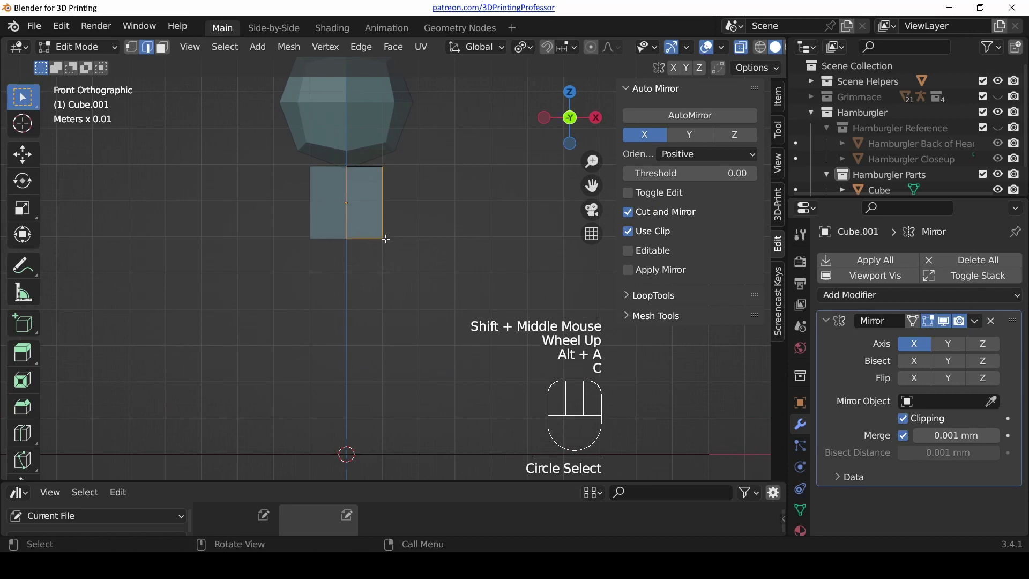
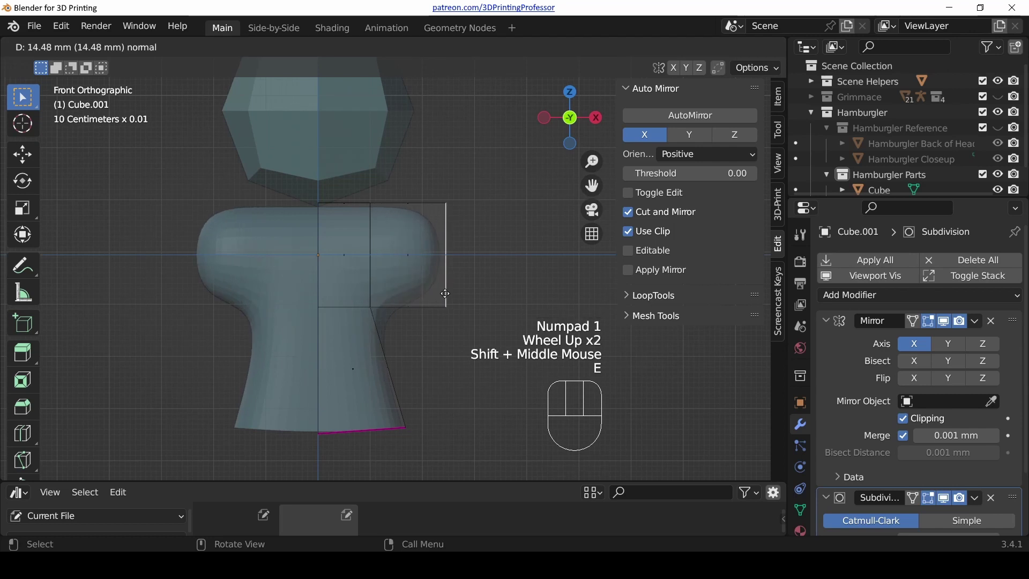
key(s)
key(g)
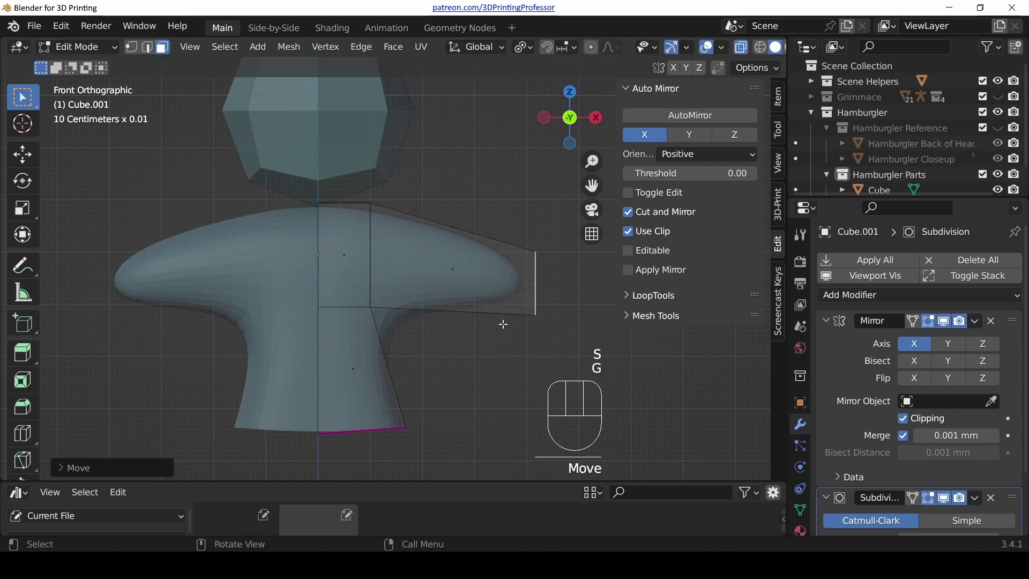
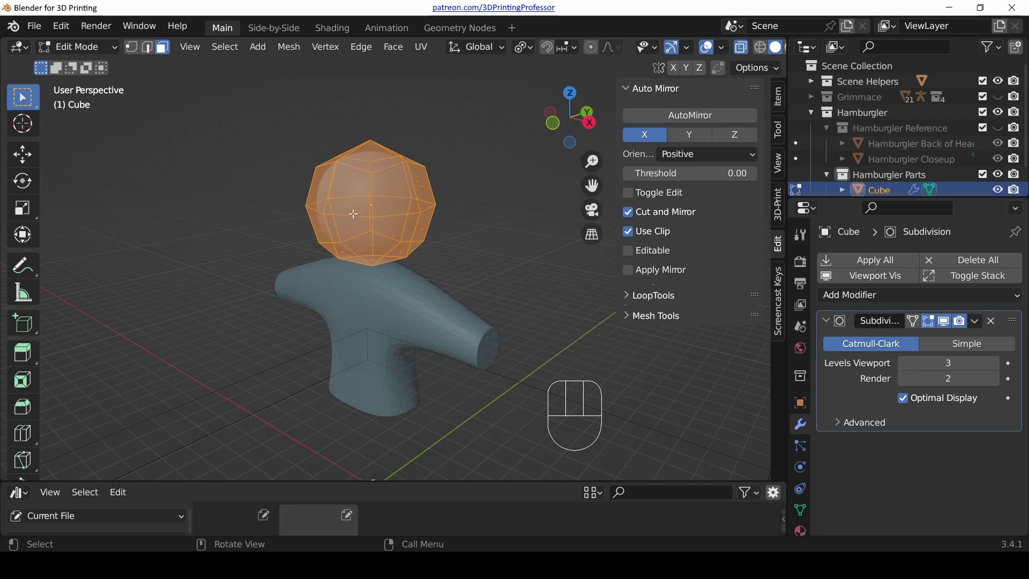
- Stretch the torso's lower part front to back, then add a new cube viewed from the front
key(Tab)
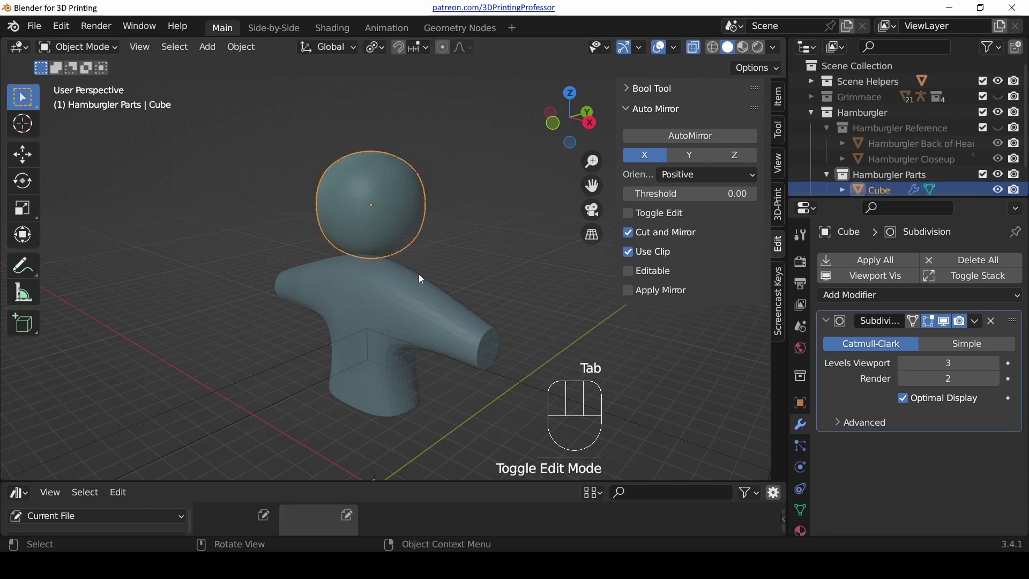
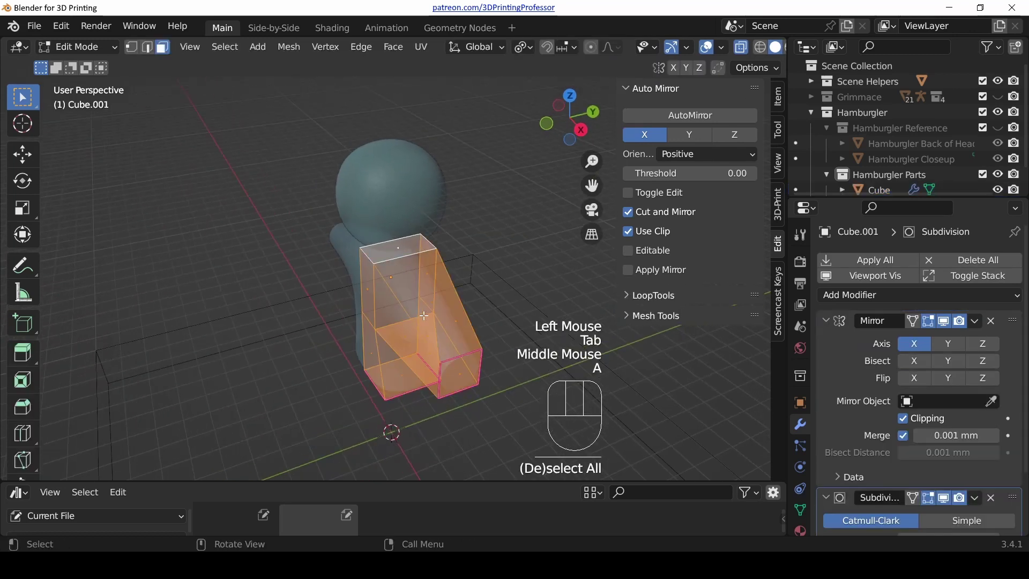
key(s)
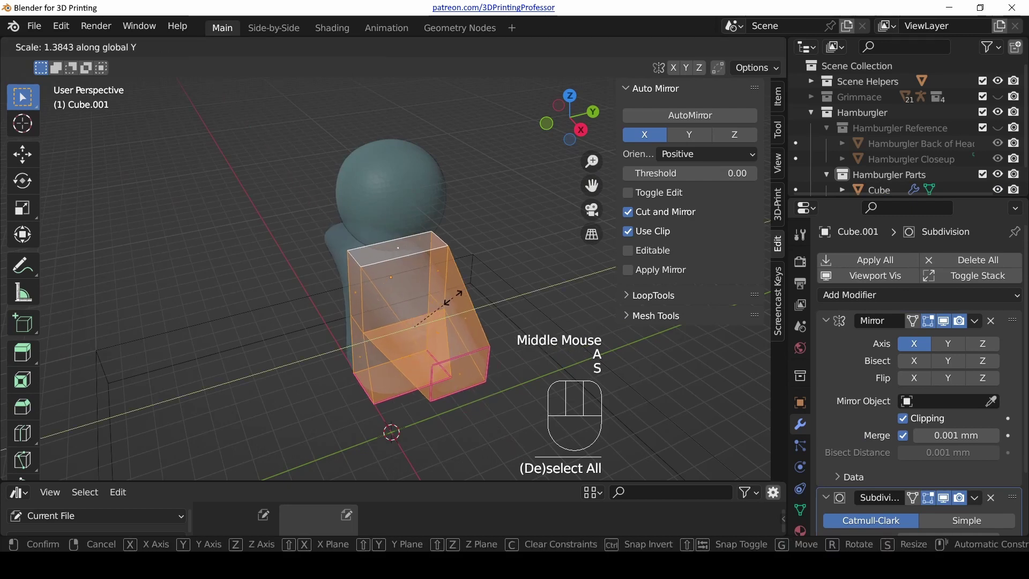
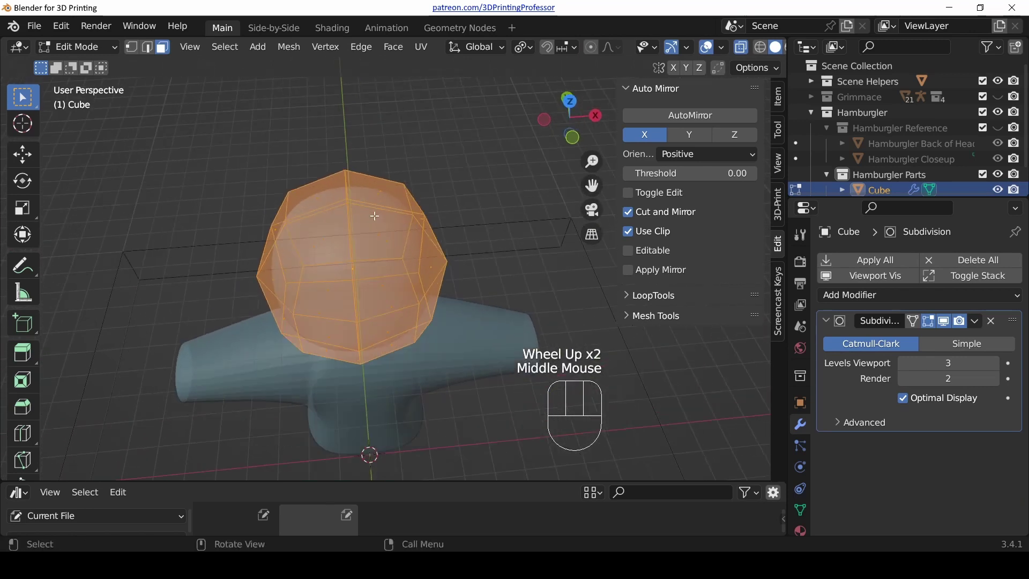
key(Tab)
key(KP_1)
key(shift+a)
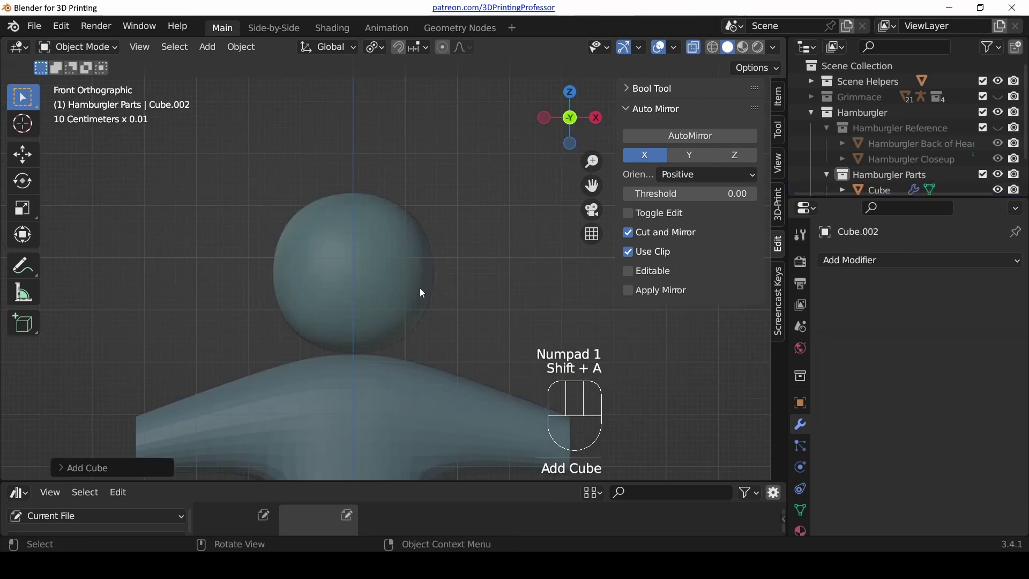
- Move the new cube into position beneath the torso
drag(411, 324, 413, 161)
scroll(down, 3)
key(g)
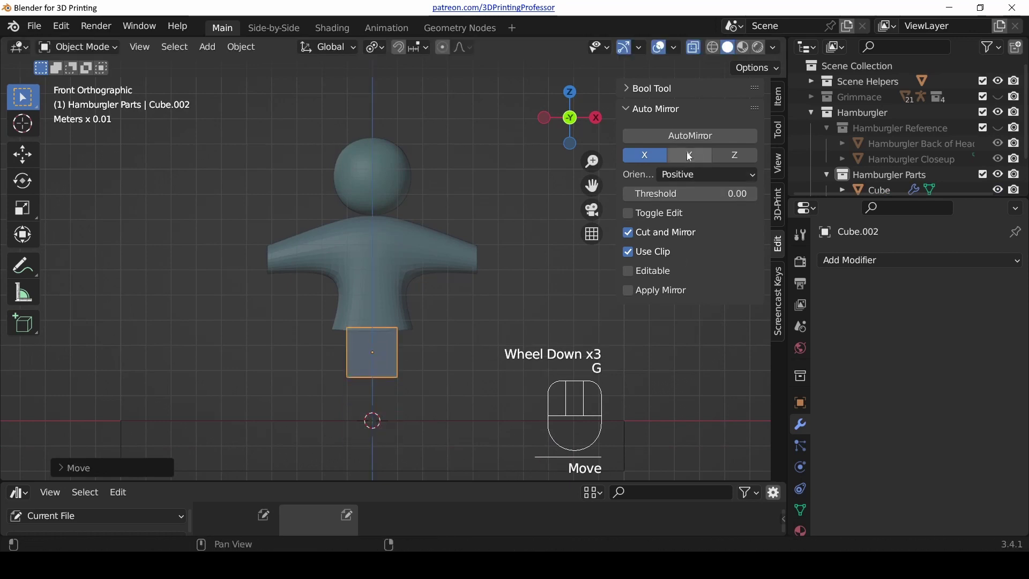
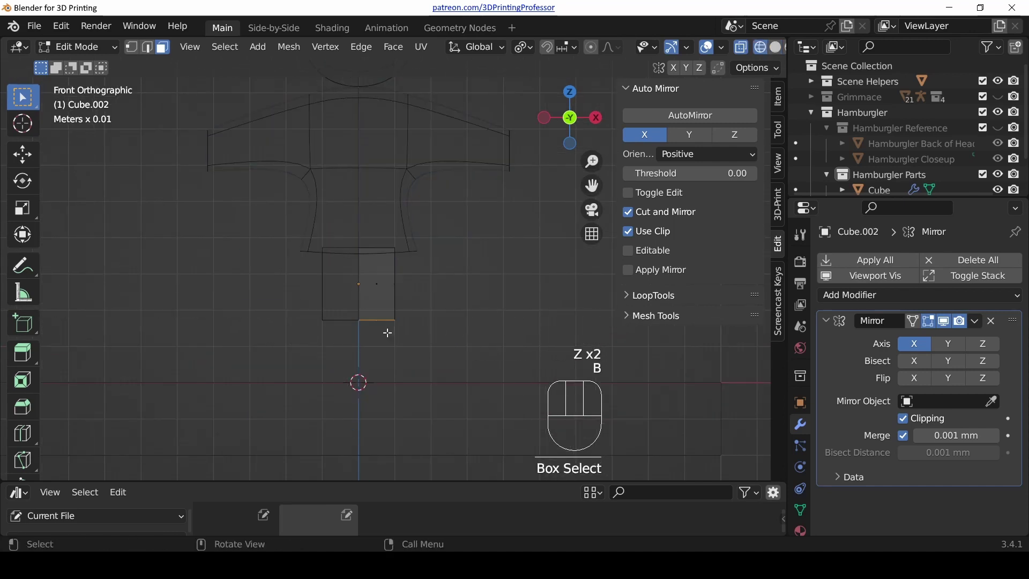
- Flare the trouser bottoms outward and flatten them front to back
key(g)
key(s)
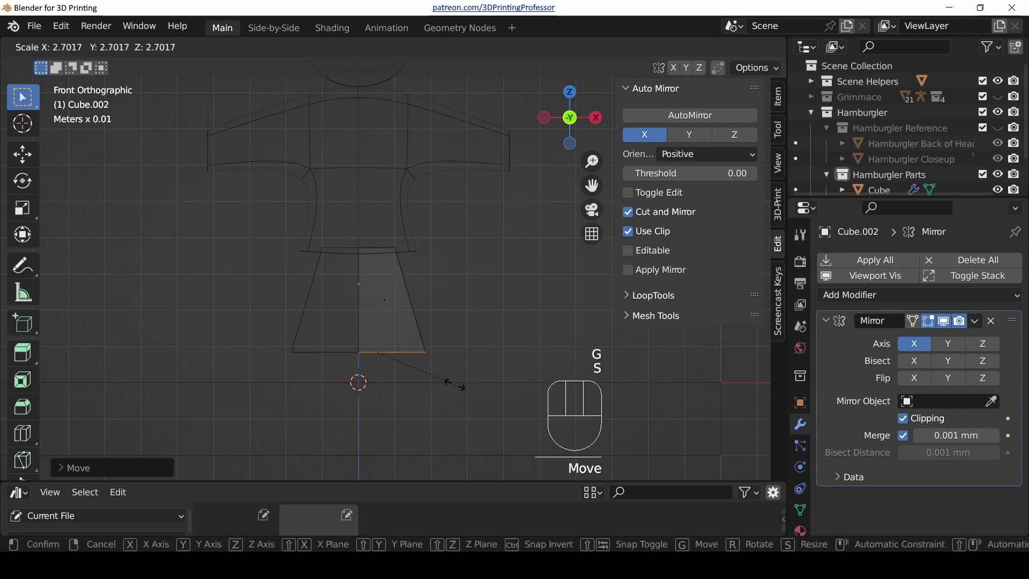
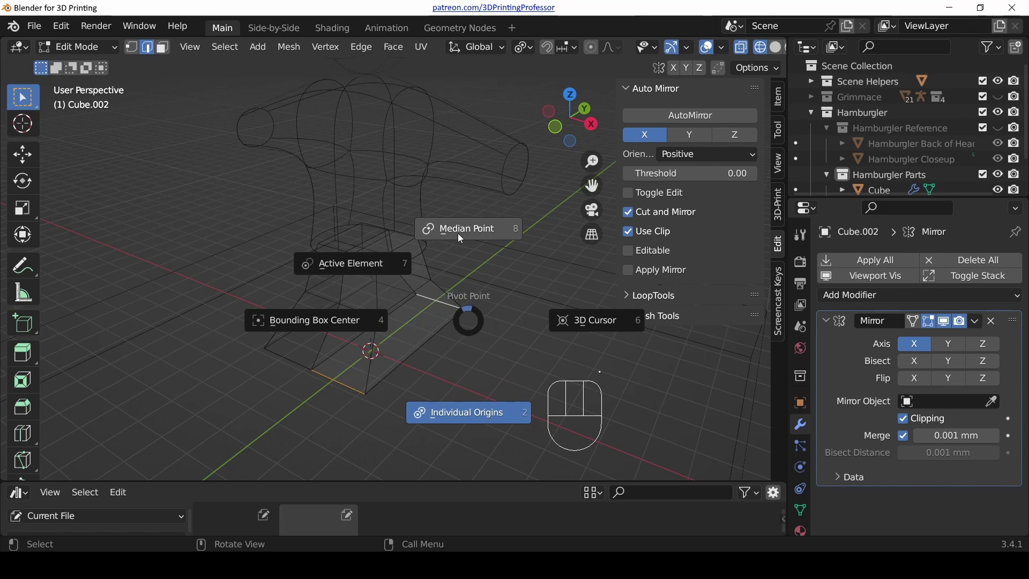
key(s)
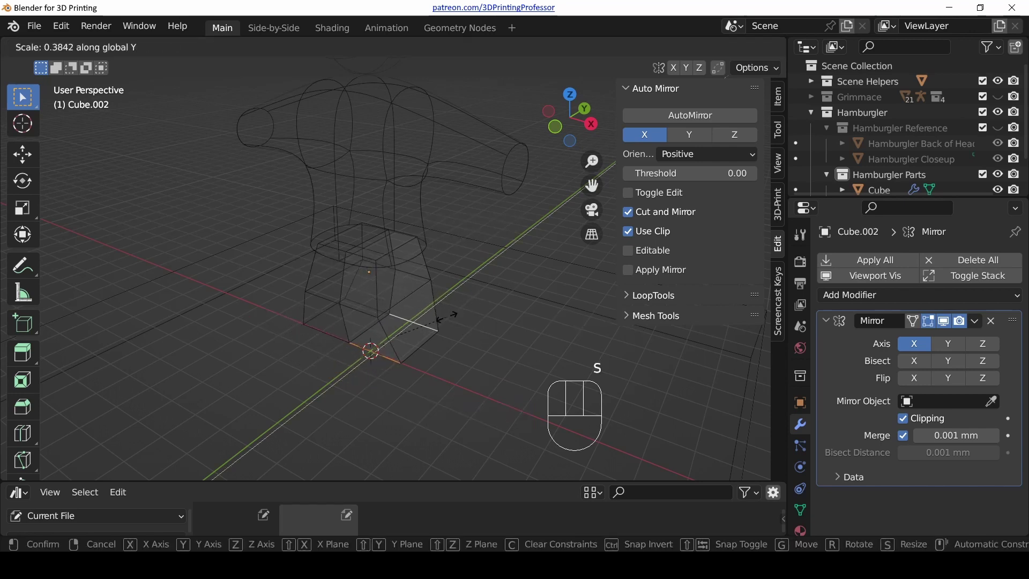
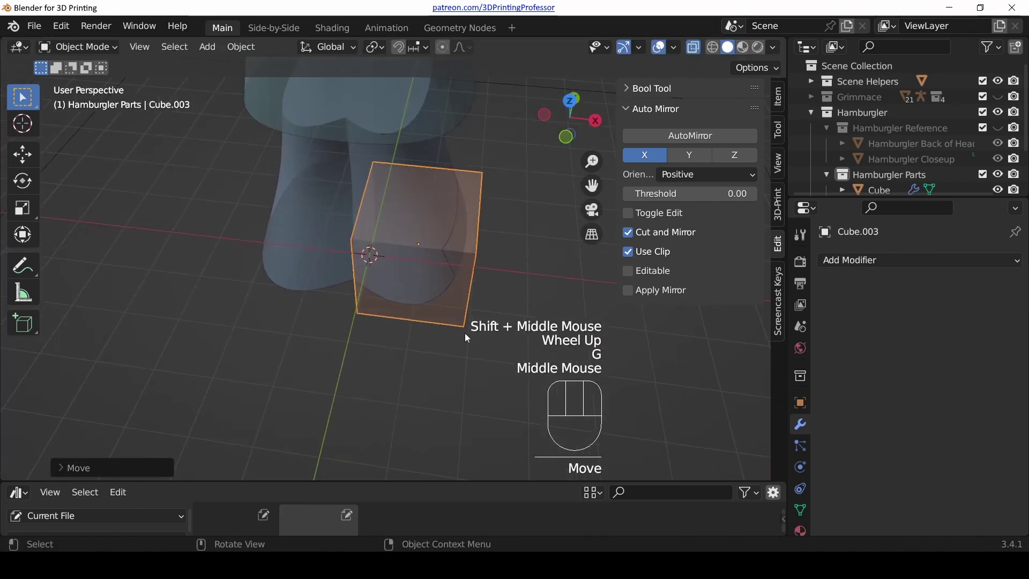
- Squash and shrink the cube into shoe proportions from the side view
key(KP_3)
key(Tab)
key(s)
key(g)
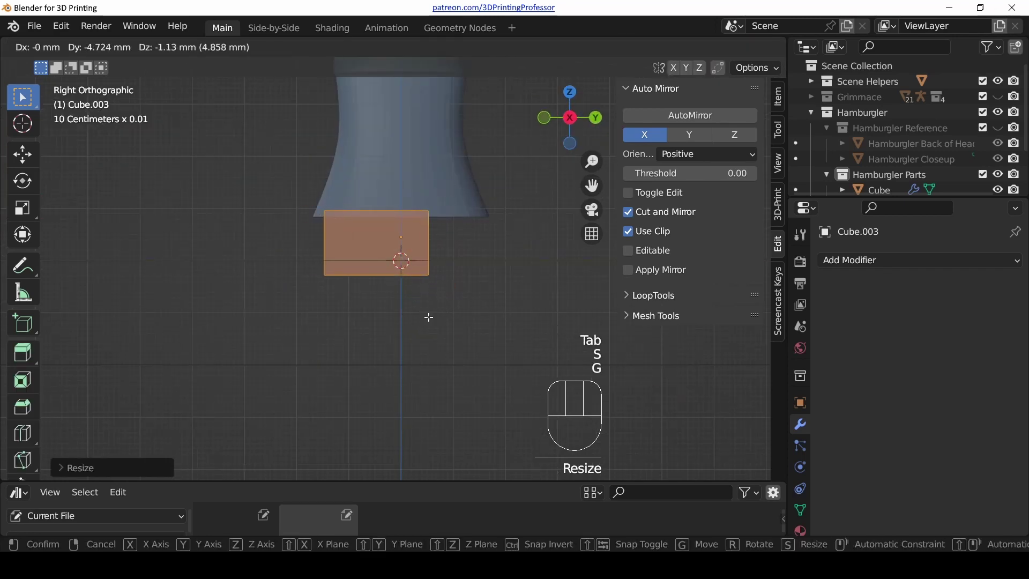
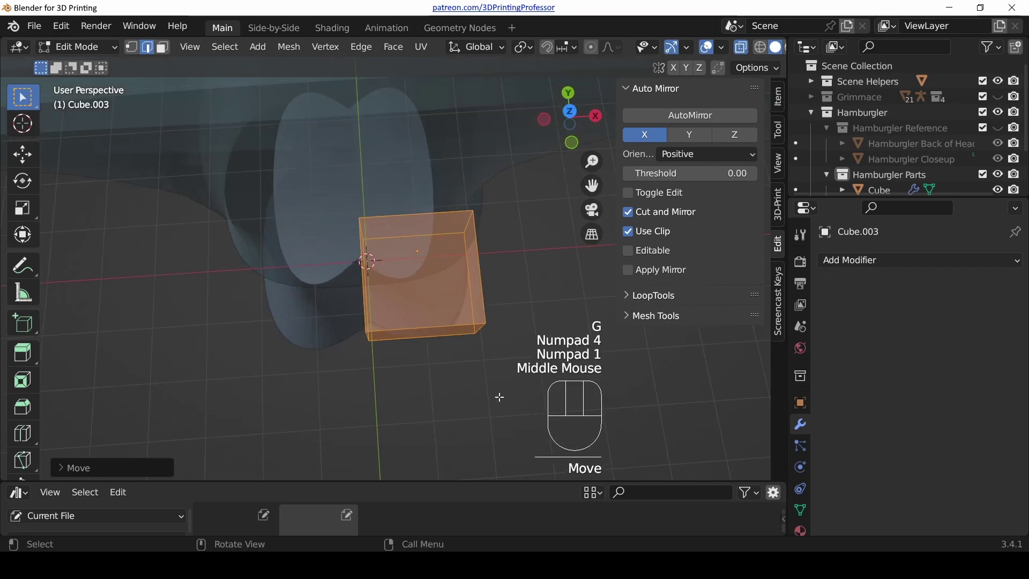
key(s)
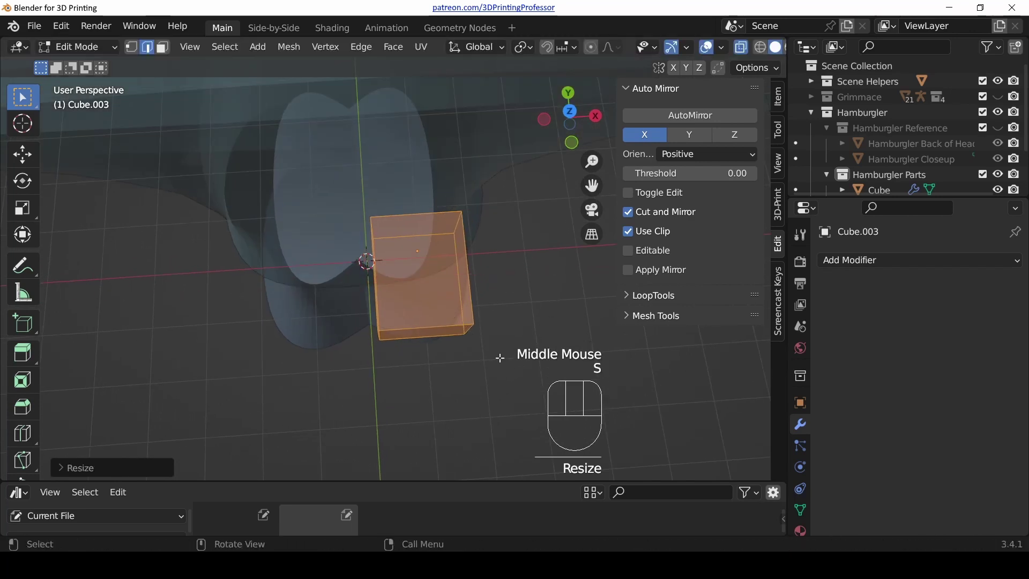
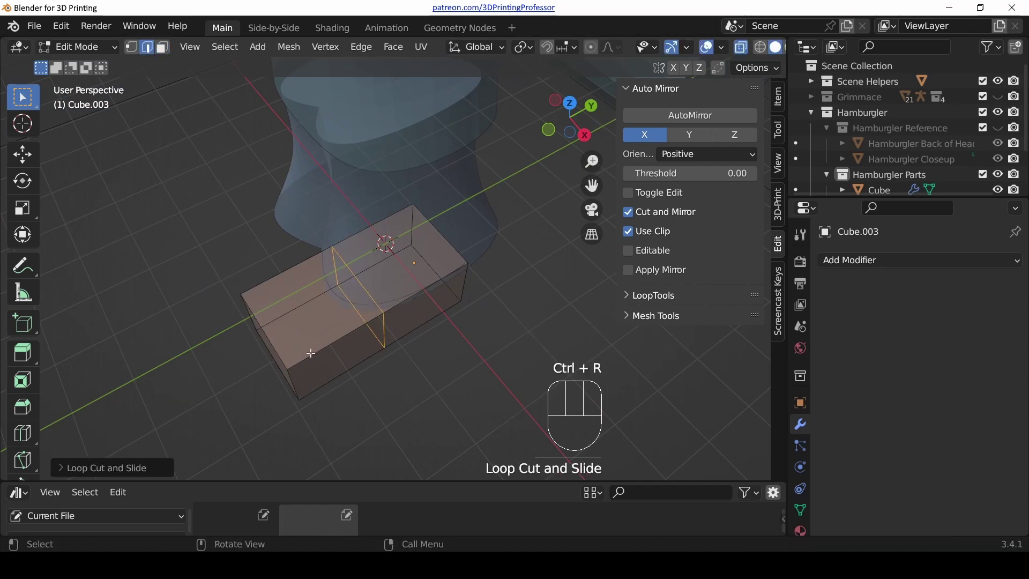
- Add an edge loop across the shoe and taper its toe, then inspect the result
key(KP_3)
key(1)
key(alt+a)
key(c)
key(g)
key(Tab)
drag(284, 237, 364, 278)
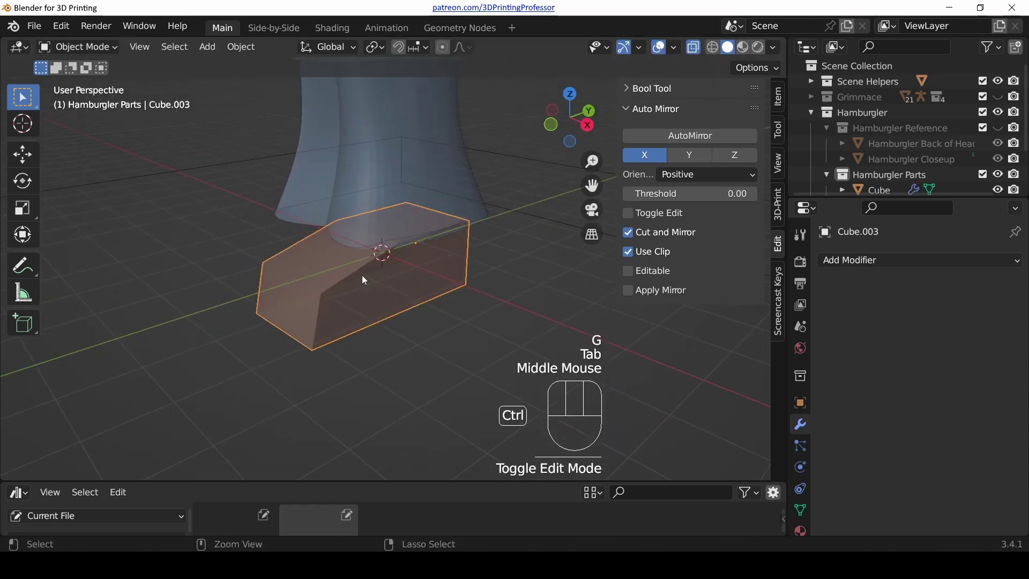
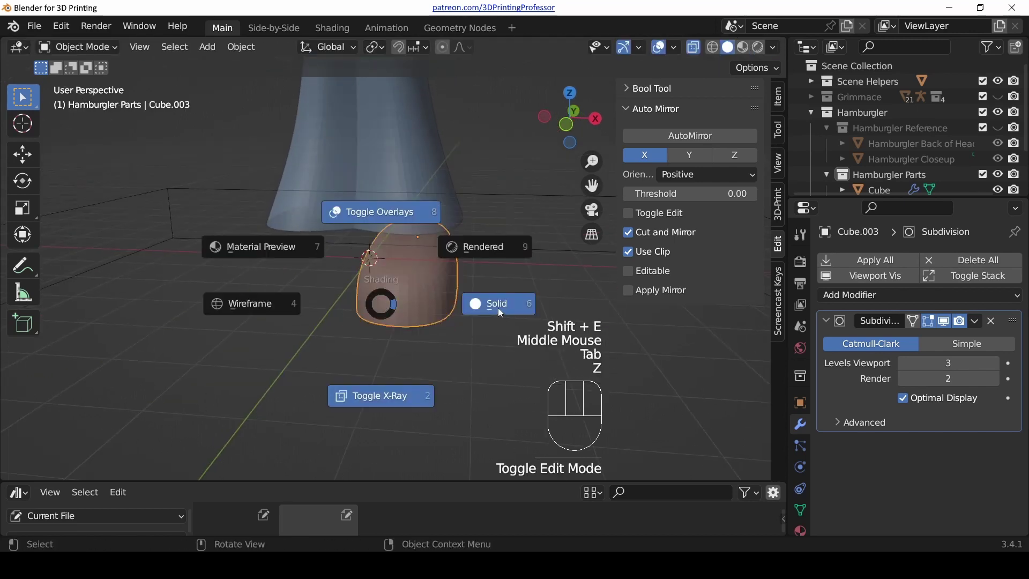
- Place the shoe under the leg and hide its smoothing in the viewport
drag(444, 234, 447, 326)
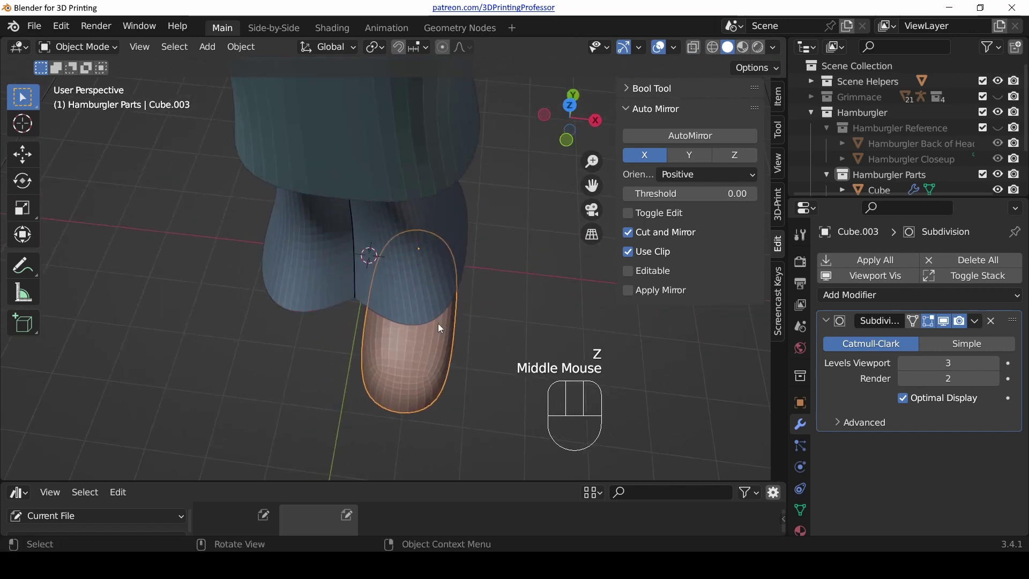
key(r)
key(g)
drag(404, 374, 443, 375)
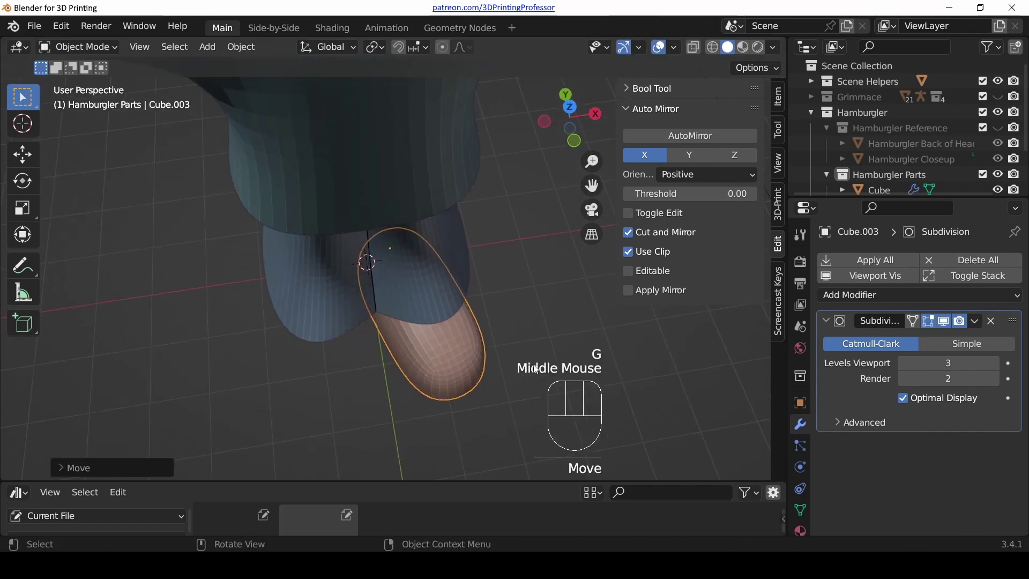
click(852, 286)
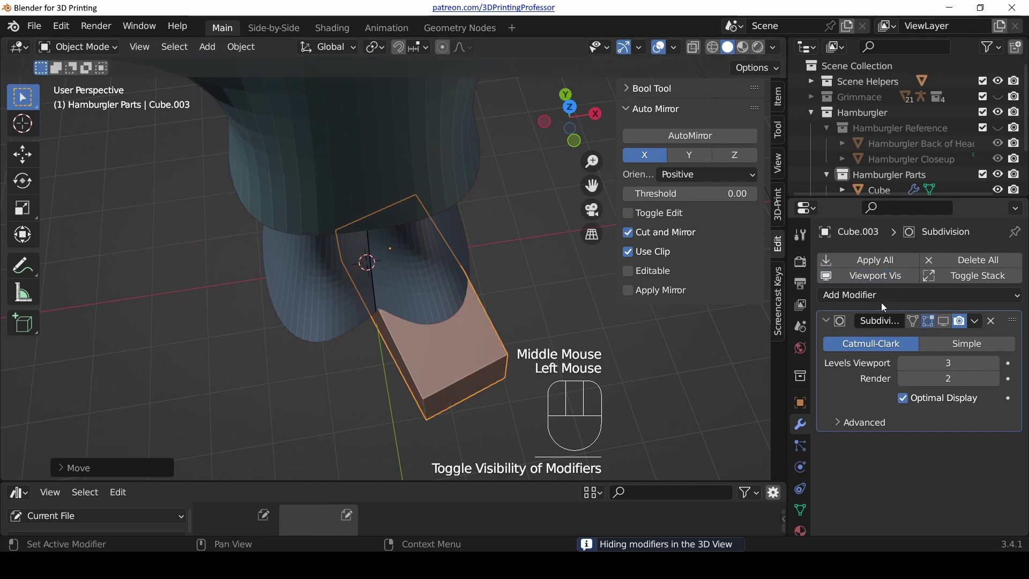
- Mirror the shoe about the torso and angle both shoes outward
click(867, 277)
drag(864, 299, 700, 115)
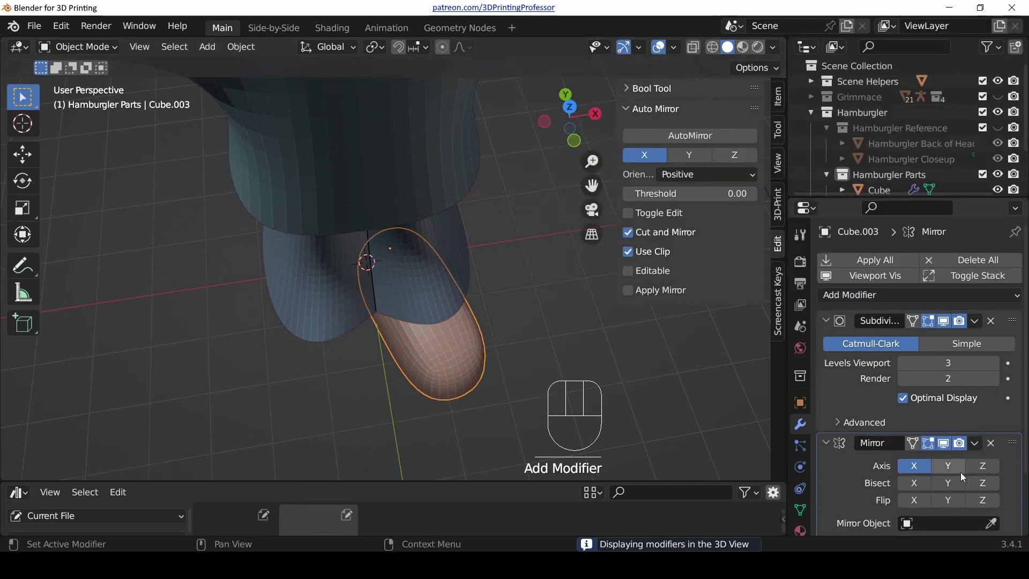
click(991, 529)
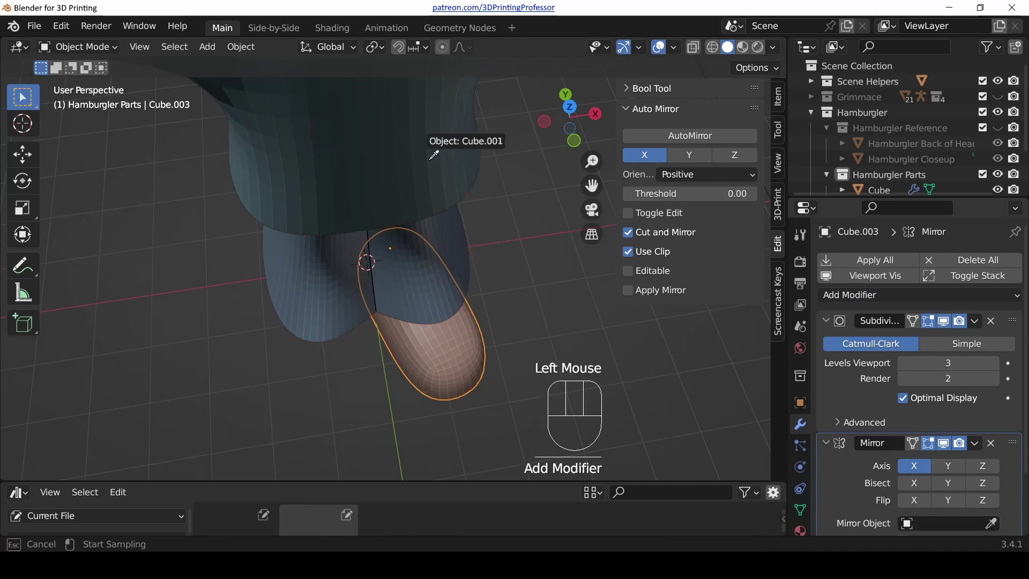
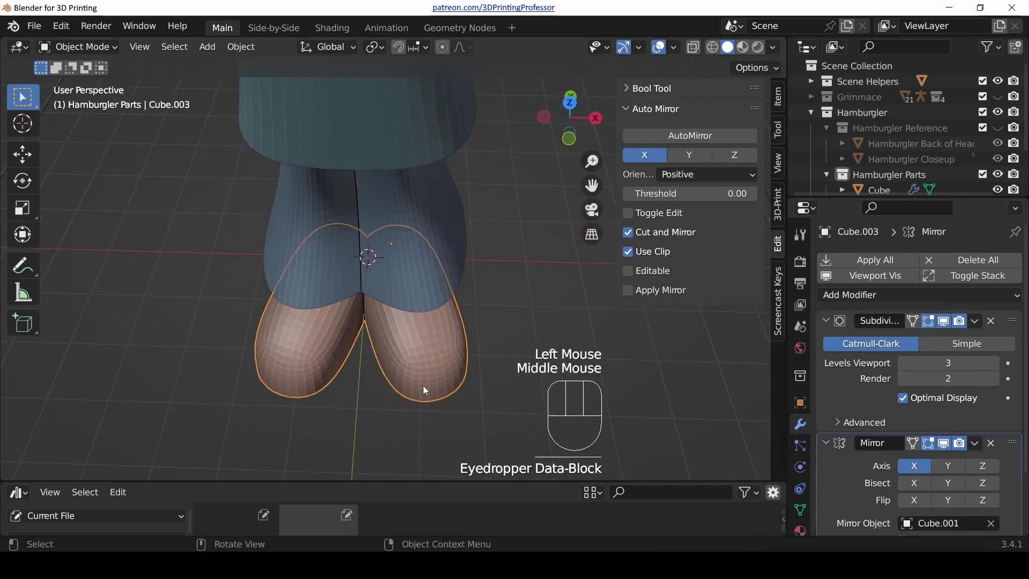
key(r)
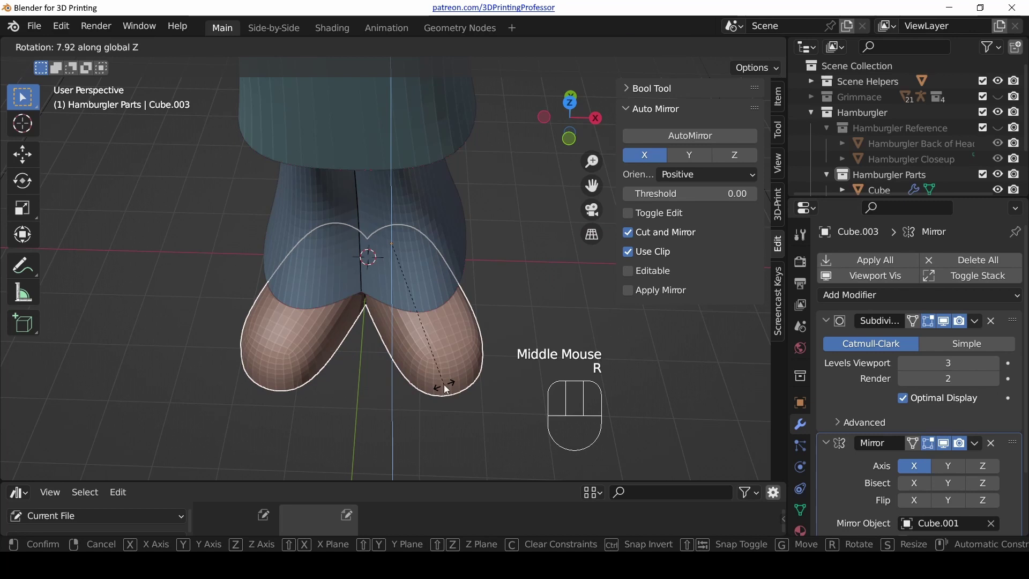
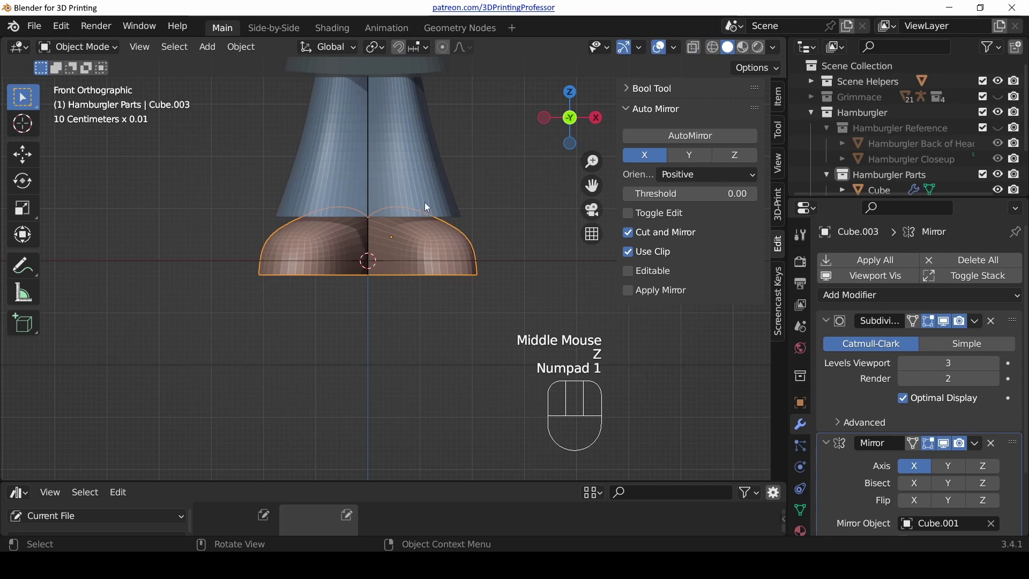
- Select the trousers and start editing them see-through from the front view
drag(426, 248, 423, 303)
scroll(down, 3)
drag(423, 213, 430, 316)
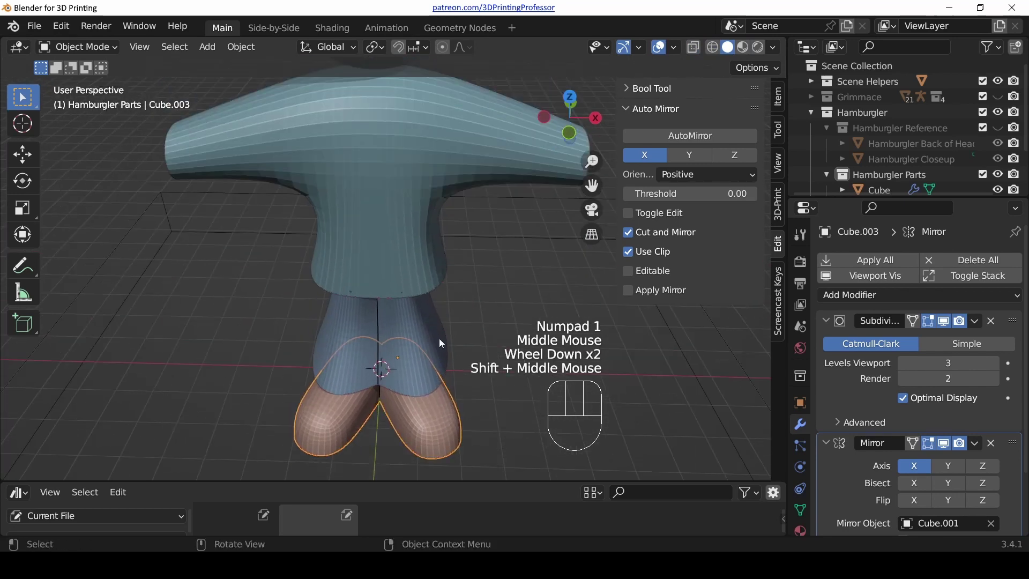
key(KP_1)
scroll(up, 3)
click(418, 324)
key(Tab)
key(z)
key(alt+a)
- Move sets of trouser vertices along single axes to reshape the legs toward the shoes
key(1)
key(c)
key(g)
key(alt+a)
key(c)
key(g)
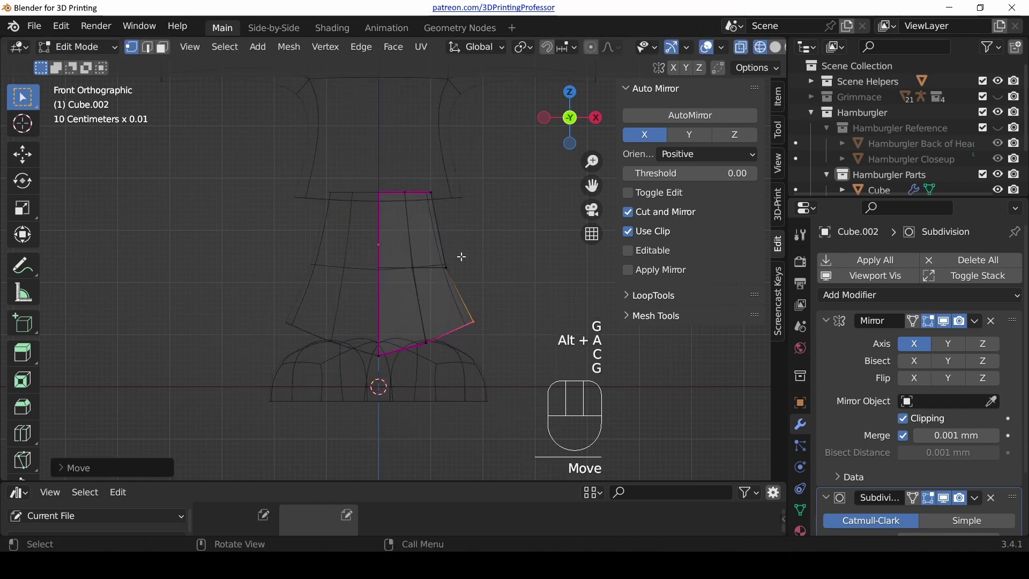
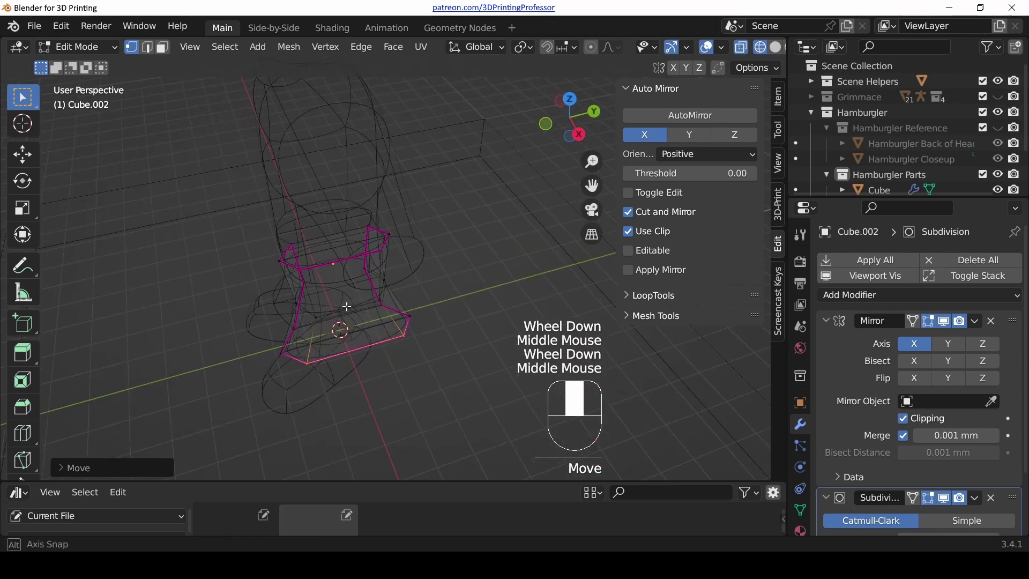
- Check the leg shape in perspective, finish editing and select the round head
key(Tab)
drag(282, 350, 374, 358)
key(z)
drag(364, 358, 406, 321)
scroll(down, 3)
drag(427, 258, 410, 296)
key(KP_1)
middle_click(420, 228)
click(381, 184)
- Raise the head above the shoulders and rename it Head
key(g)
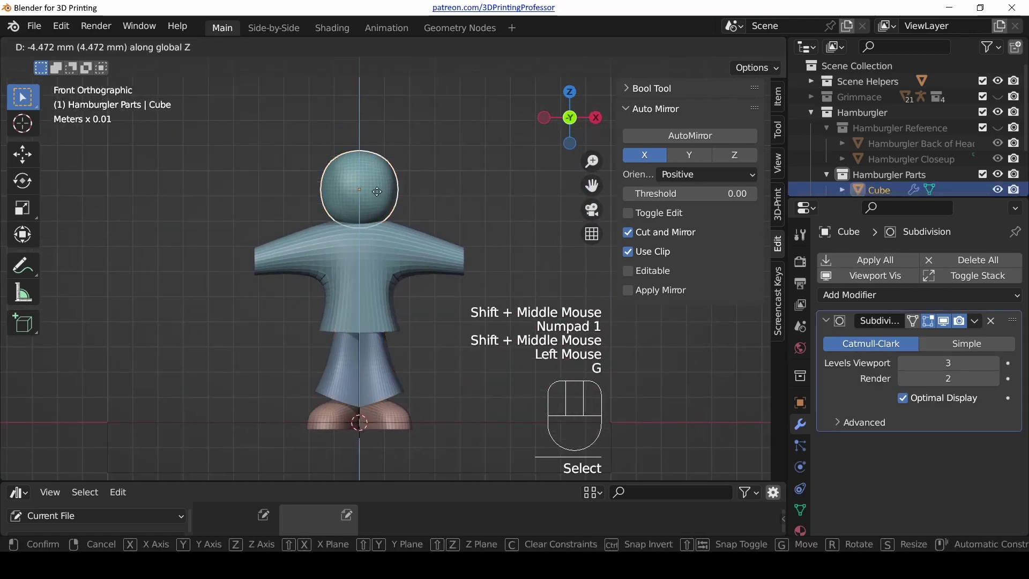
key(KP_3)
scroll(up, 3)
drag(352, 196, 431, 276)
key(F2)
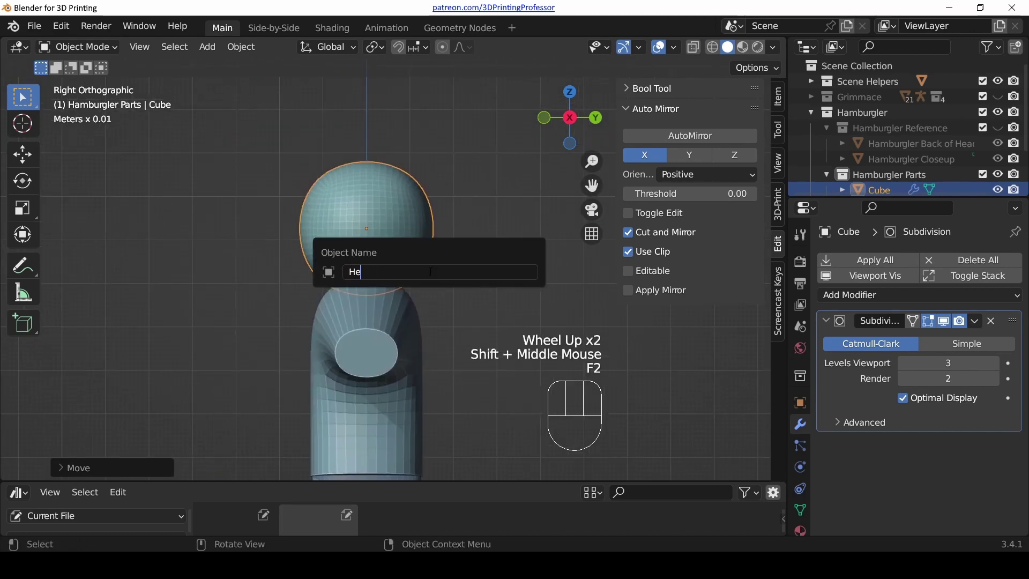
click(350, 384)
key(F2)
- Rename the torso object Body and the trouser object Legs
scroll(down, 3)
drag(334, 382, 372, 345)
click(393, 378)
key(F2)
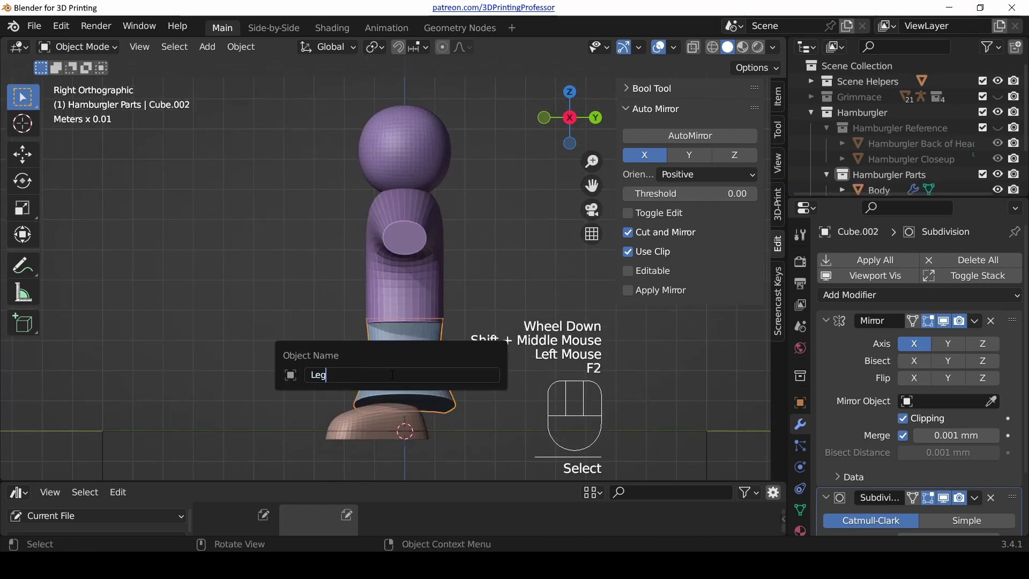
click(366, 432)
key(F2)
key(e)
- Duplicate the head into a new object and rename the copy hair
click(367, 159)
drag(405, 134, 347, 285)
scroll(up, 3)
key(shift+d)
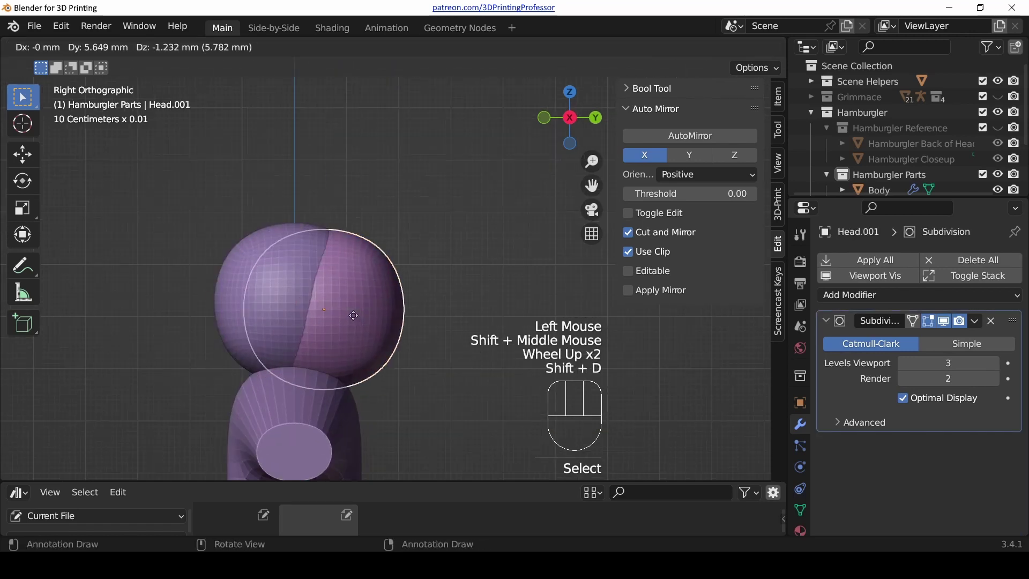
key(F2)
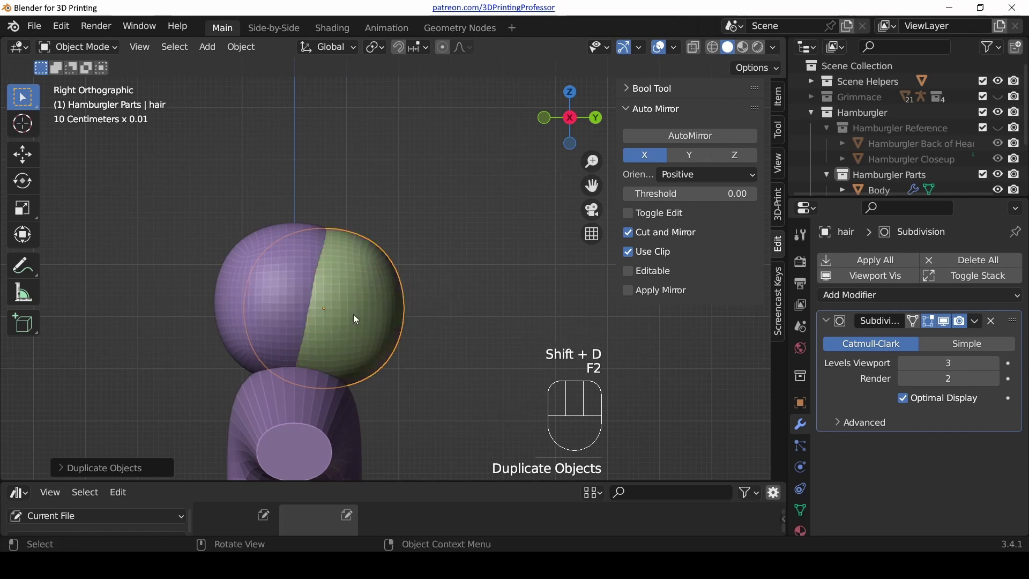
- Widen the hair shell around the head and view it see-through from the side
key(Tab)
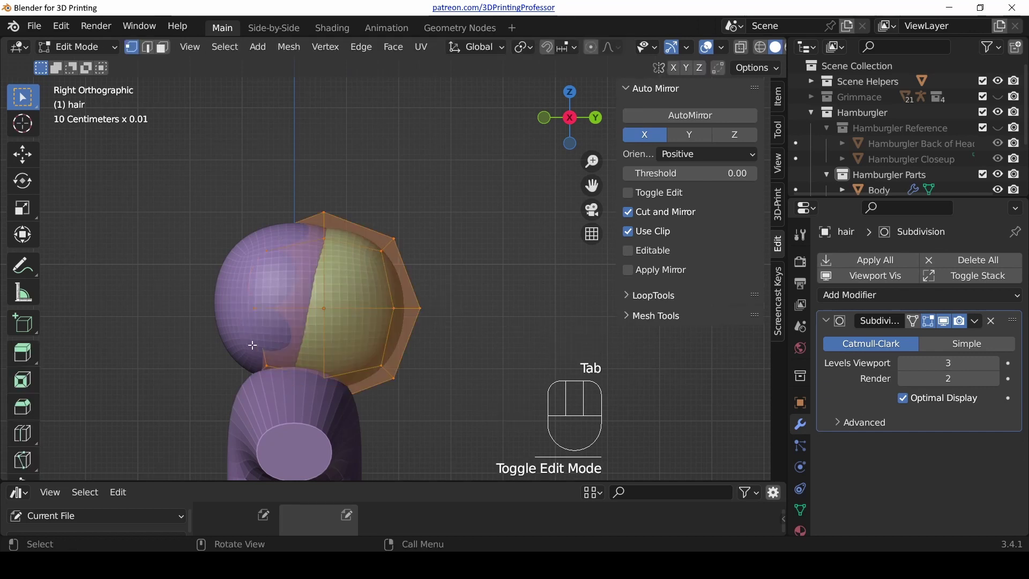
key(z)
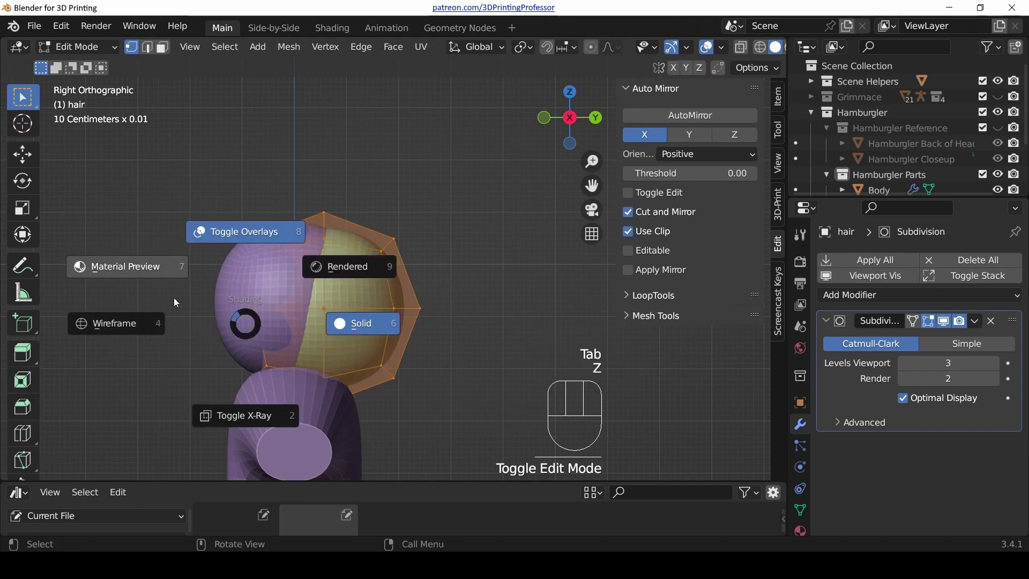
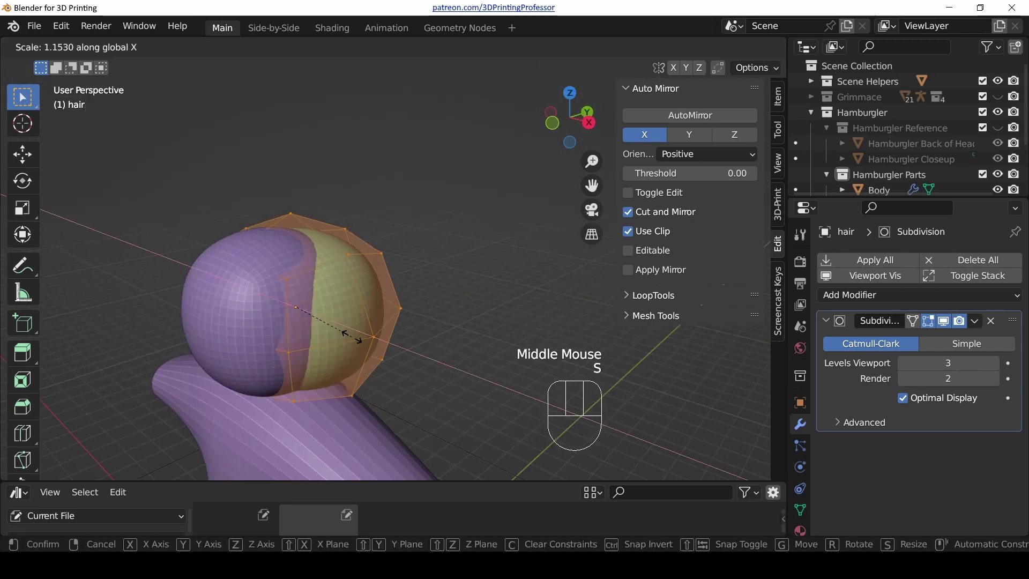
key(s)
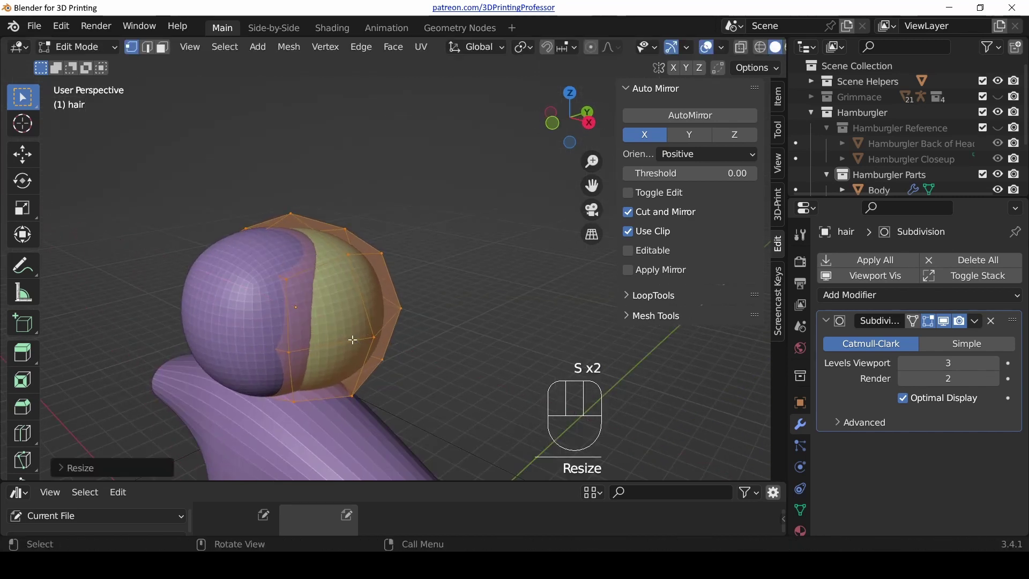
key(KP_3)
scroll(up, 3)
key(z)
- Move front vertices of the hair shell back to shape the hairline
key(alt+a)
key(c)
key(g)
key(alt+a)
key(c)
key(g)
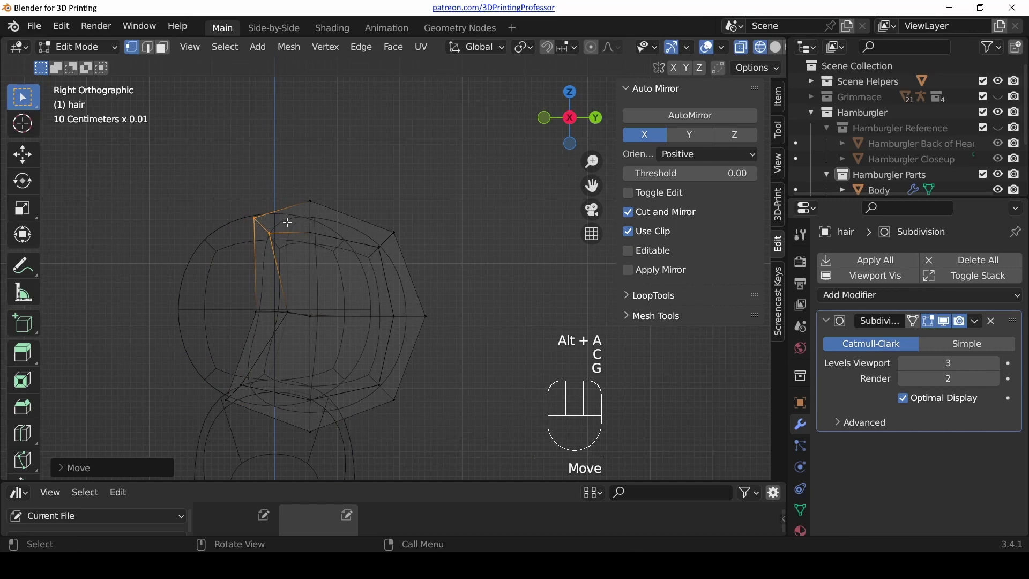
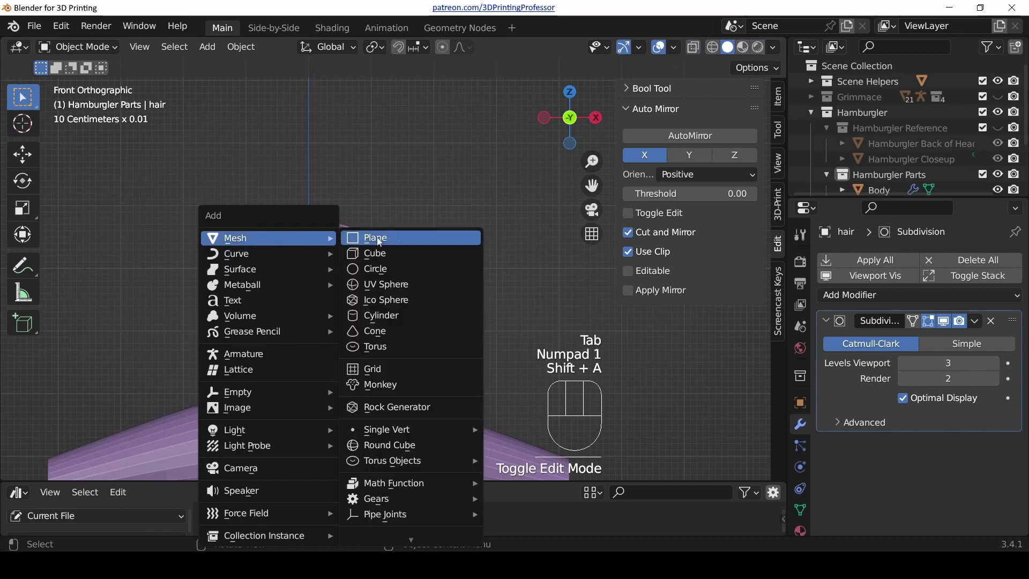
- Add a cube for the hat and flatten it into a hat block
scroll(down, 3)
key(g)
scroll(up, 3)
key(Tab)
key(ctrl+r)
key(z)
key(alt+a)
key(b)
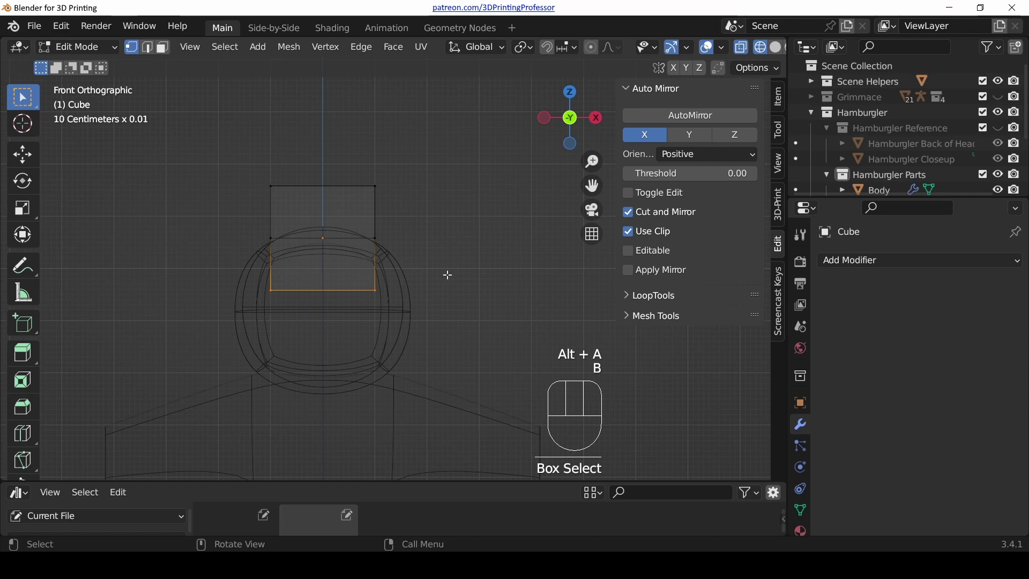
- Widen the bottom edge into a brim and crease it to keep it sharp
key(shift+e)
key(s)
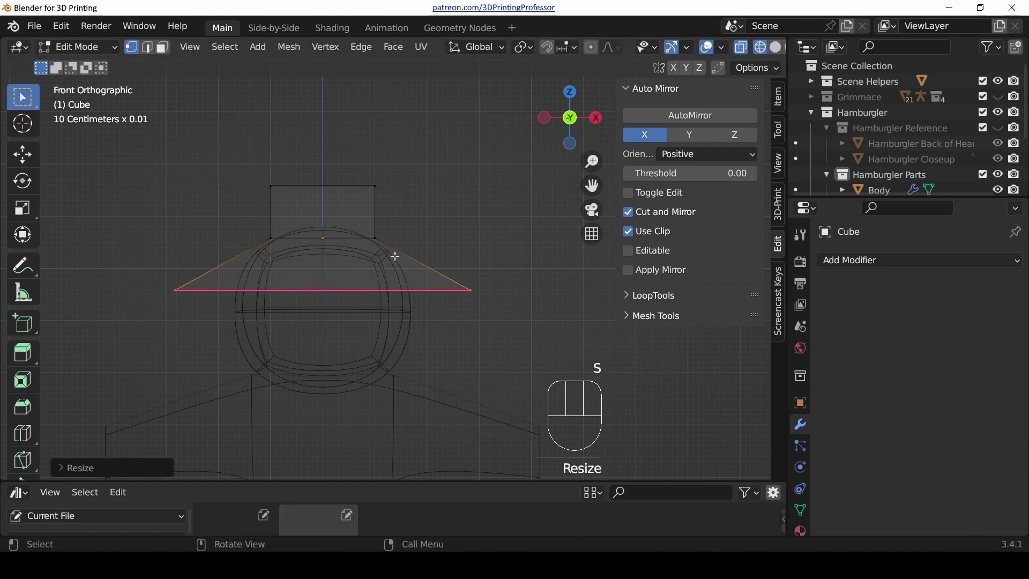
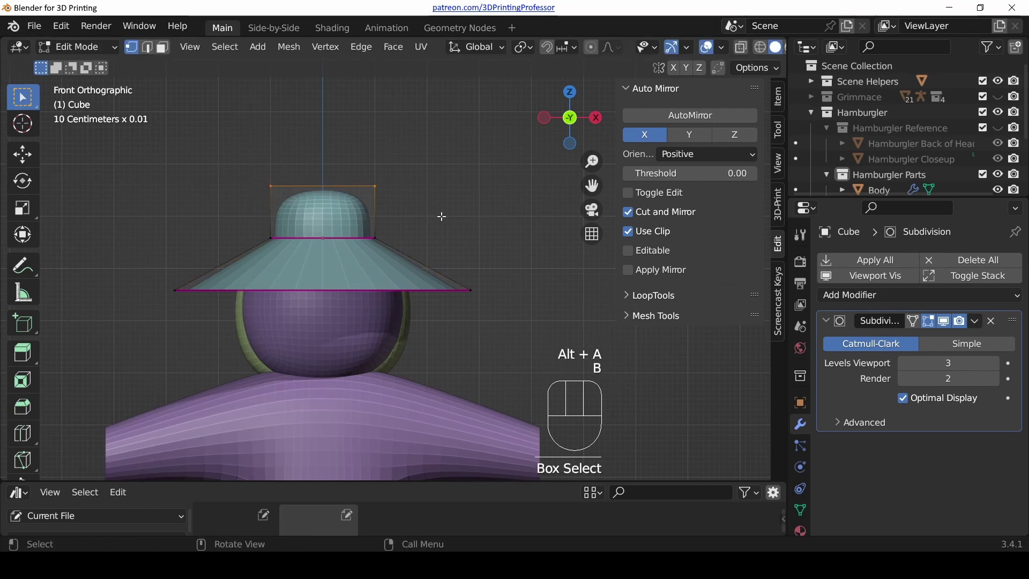
key(ctrl+e)
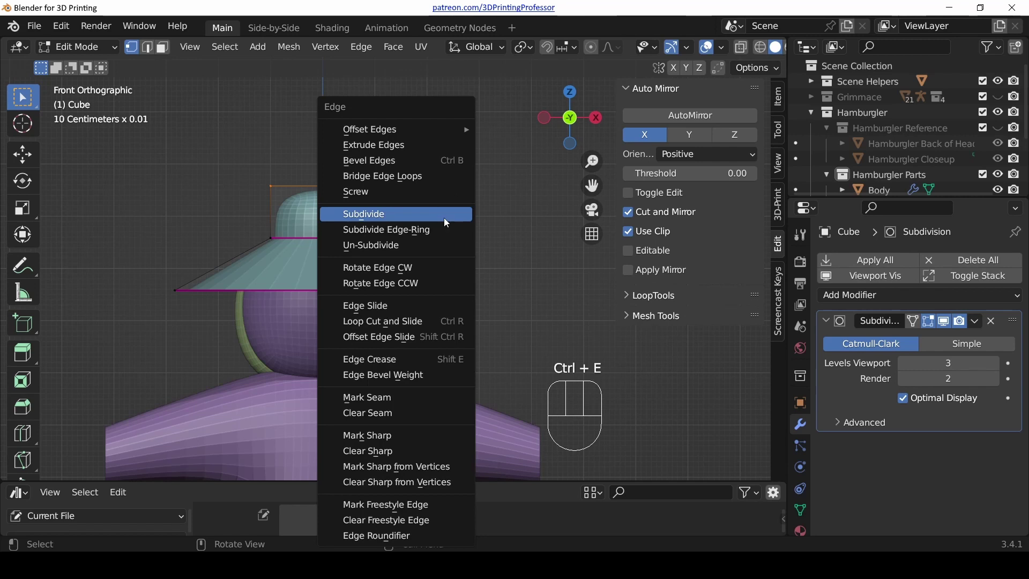
key(shift+e)
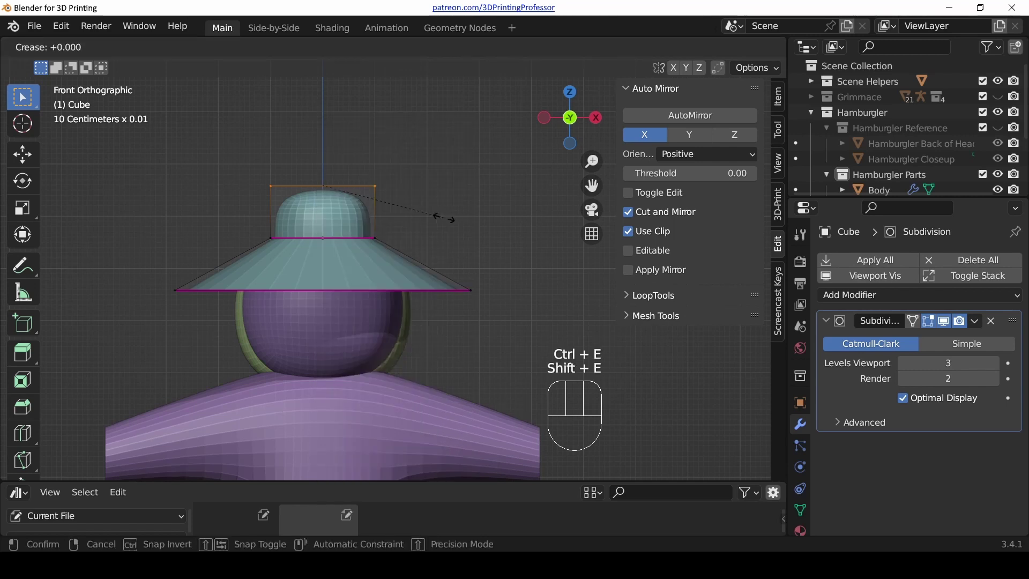
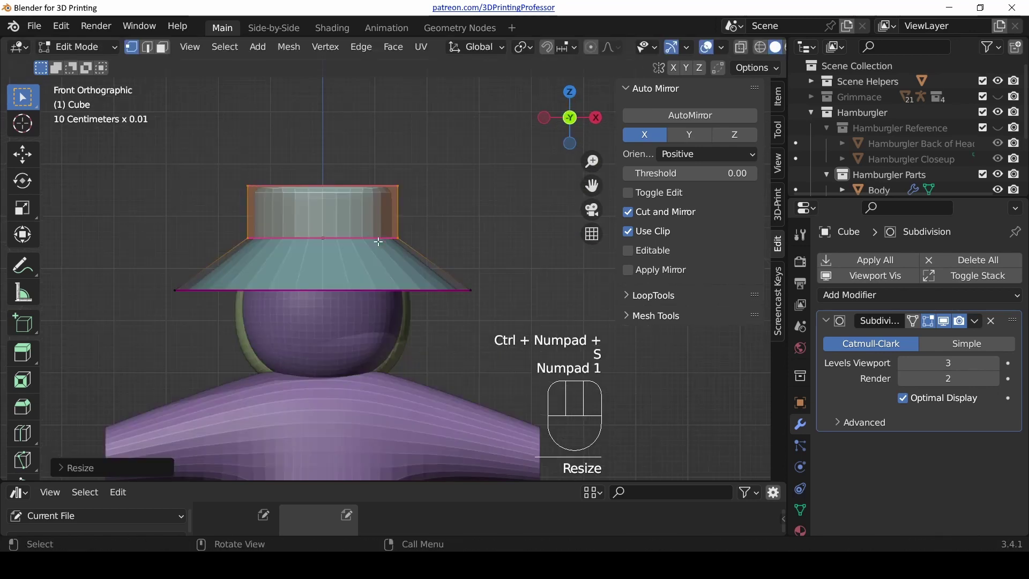
- Widen the crown top, then tilt the hat and settle it onto the head
key(KP_3)
key(Tab)
key(r)
key(g)
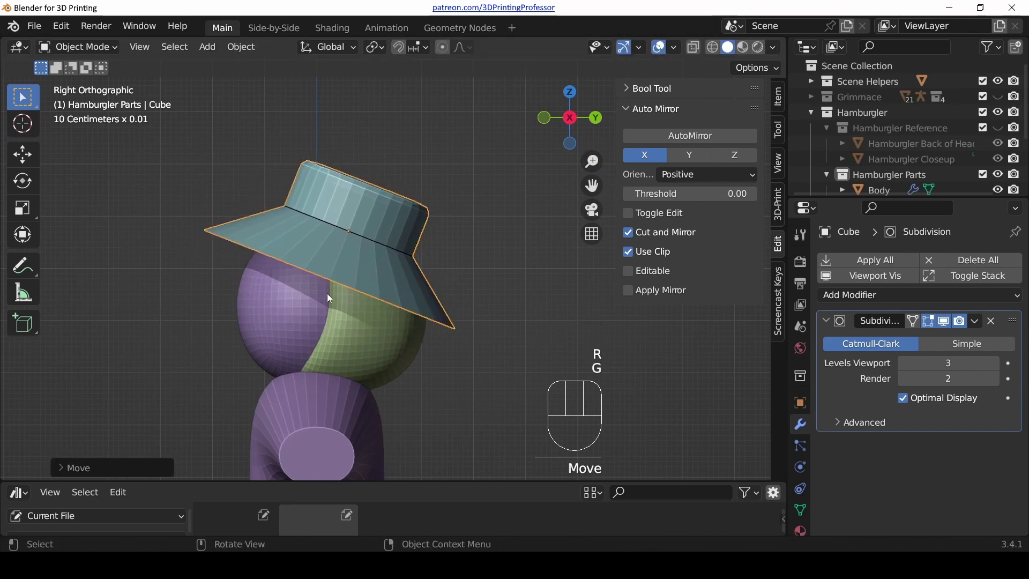
key(KP_1)
drag(429, 265, 318, 300)
key(KP_1)
key(shift+a)
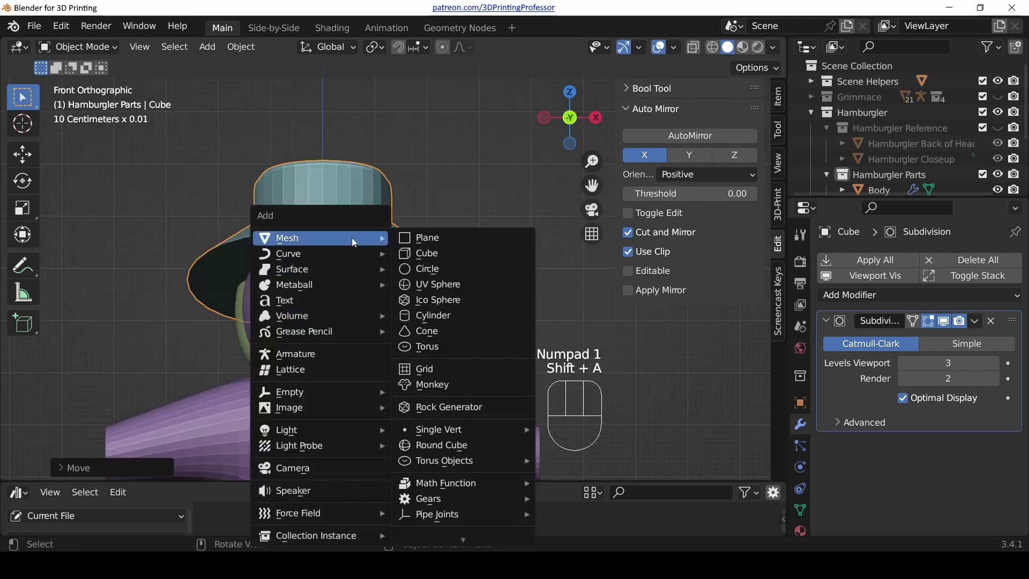
- Move the new cube up beside the face, shrink it to a small block and add an edge loop
scroll(down, 3)
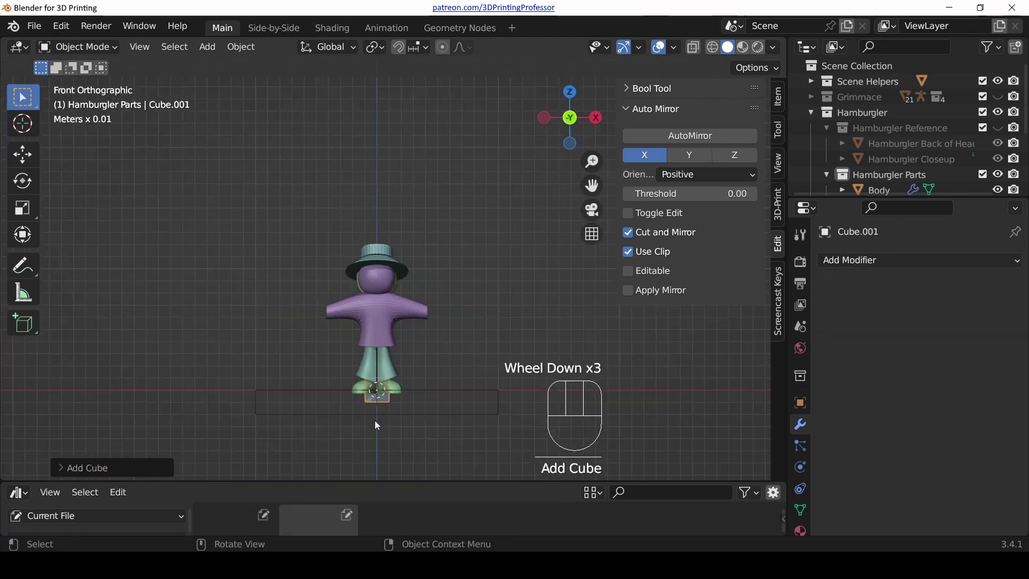
key(g)
scroll(up, 3)
middle_click(473, 389)
scroll(up, 3)
key(s)
key(g)
key(Tab)
key(ctrl+r)
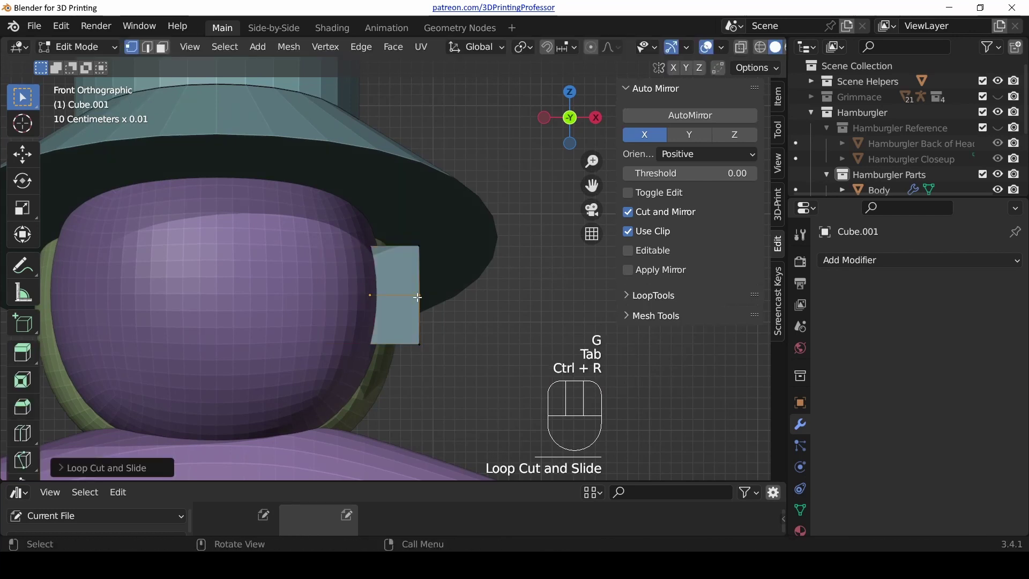
- Pull the middle loop out into a point and knife-cut new edges into the ear piece
key(z)
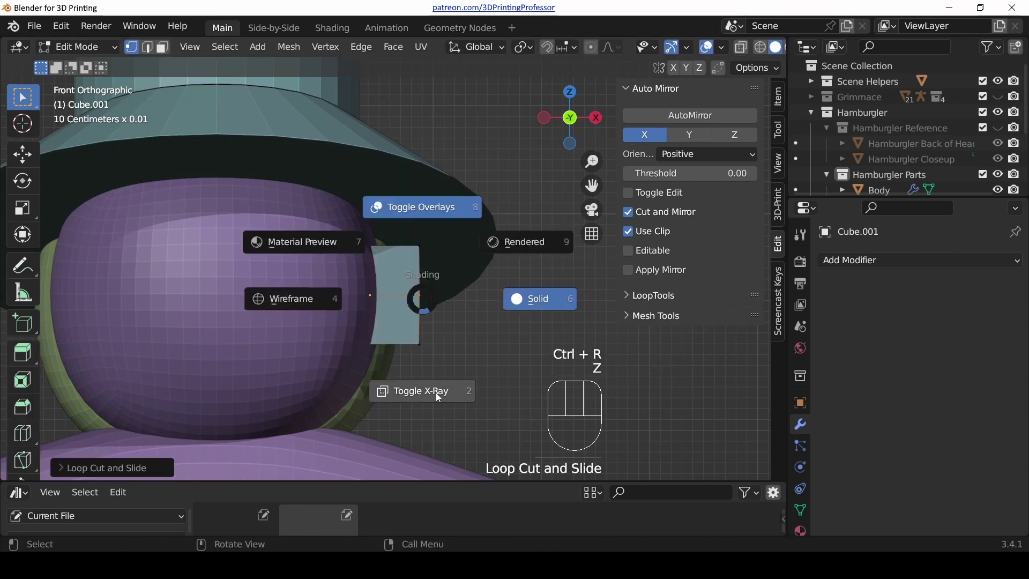
key(alt+a)
key(c)
key(g)
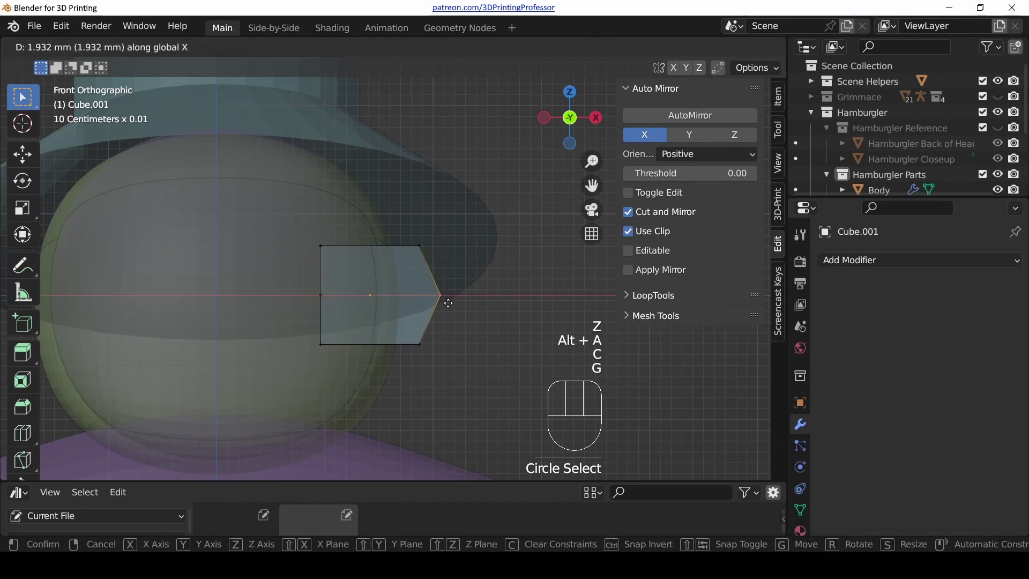
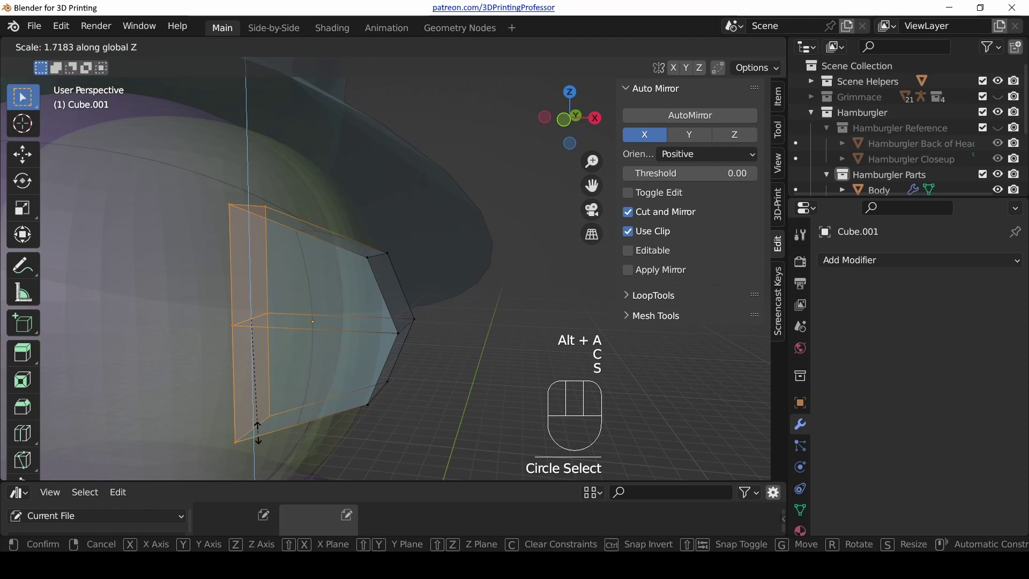
key(k)
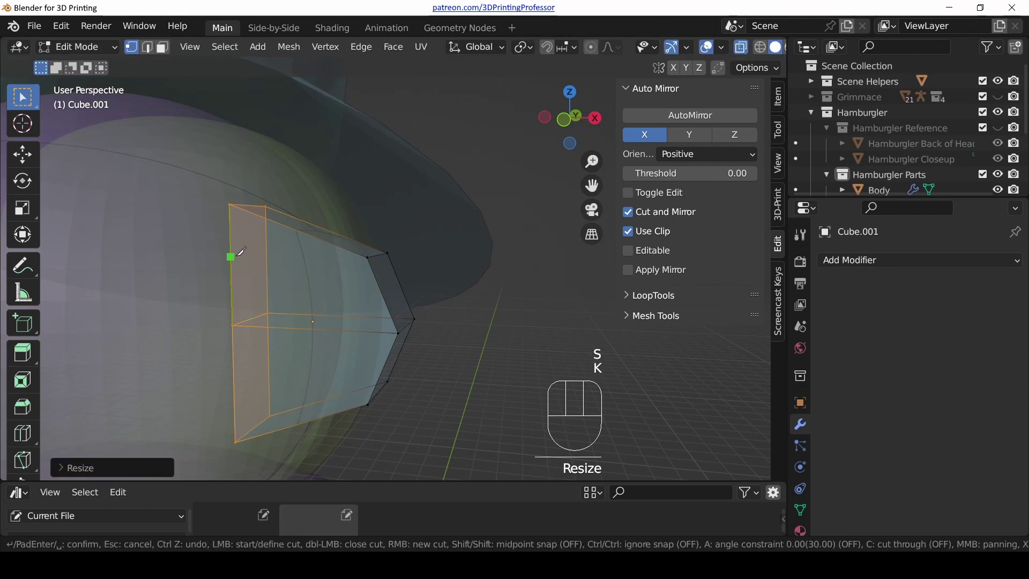
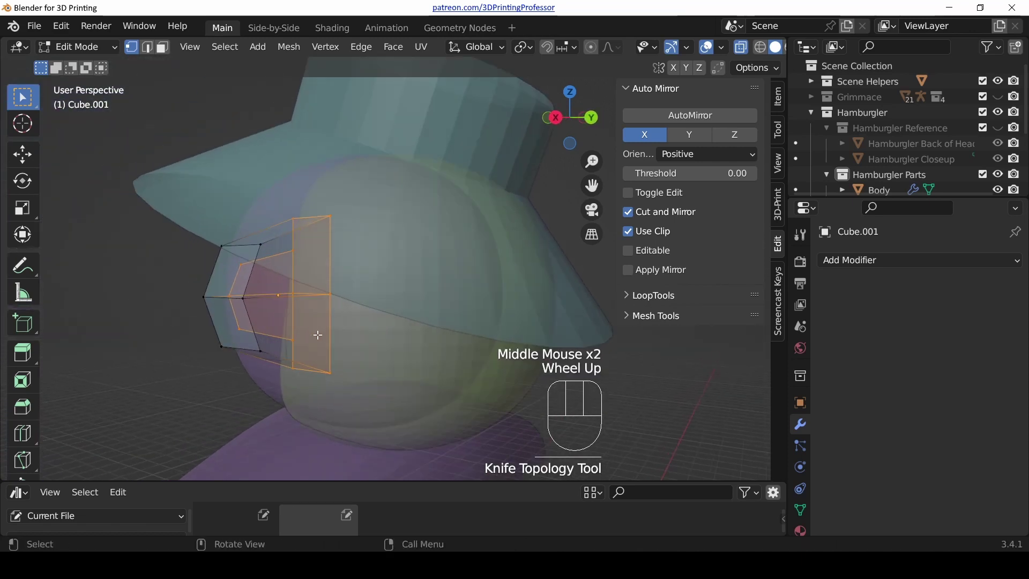
key(k)
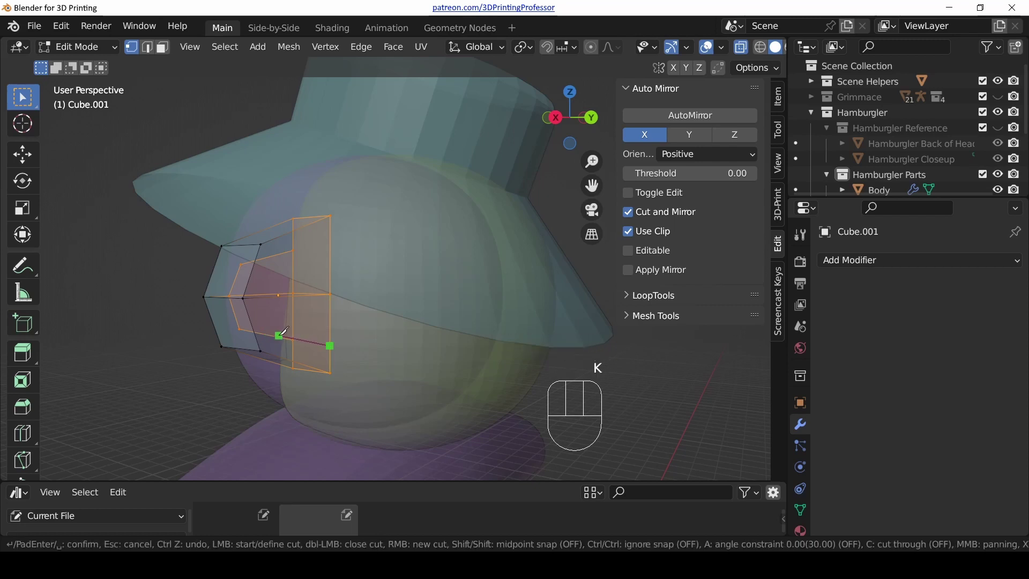
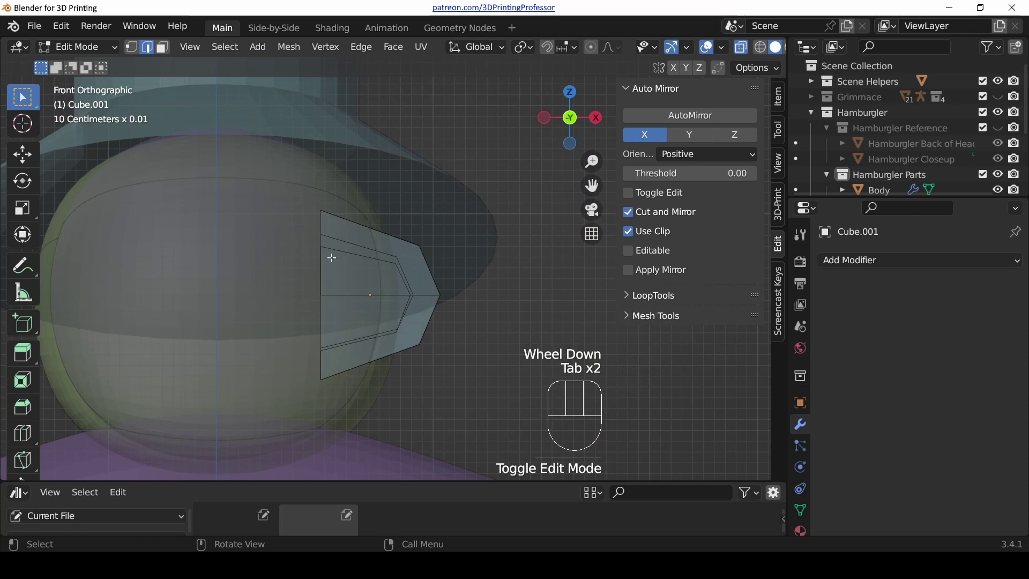
- Brush-select ear vertices from the front and move them outward
key(1)
key(c)
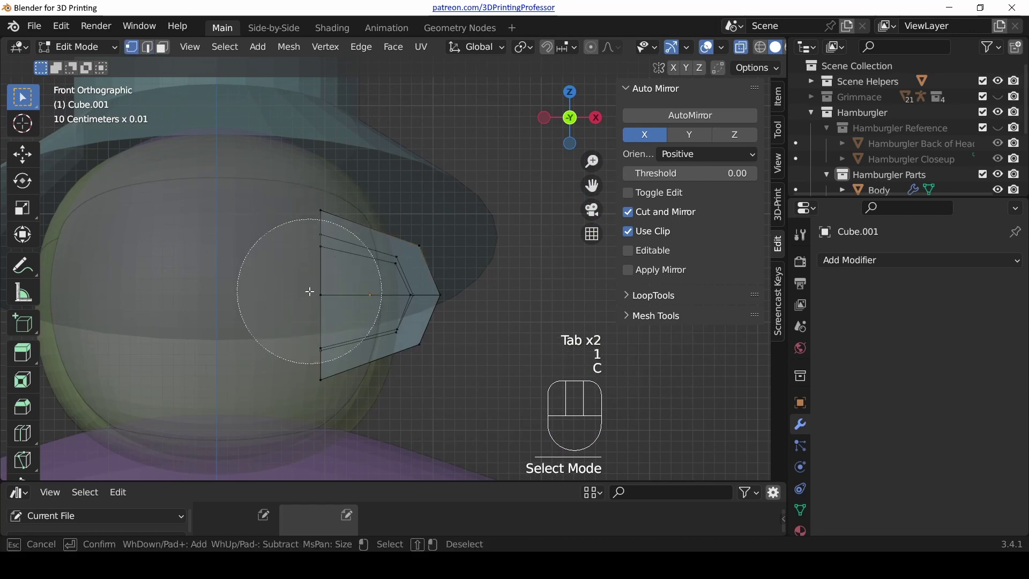
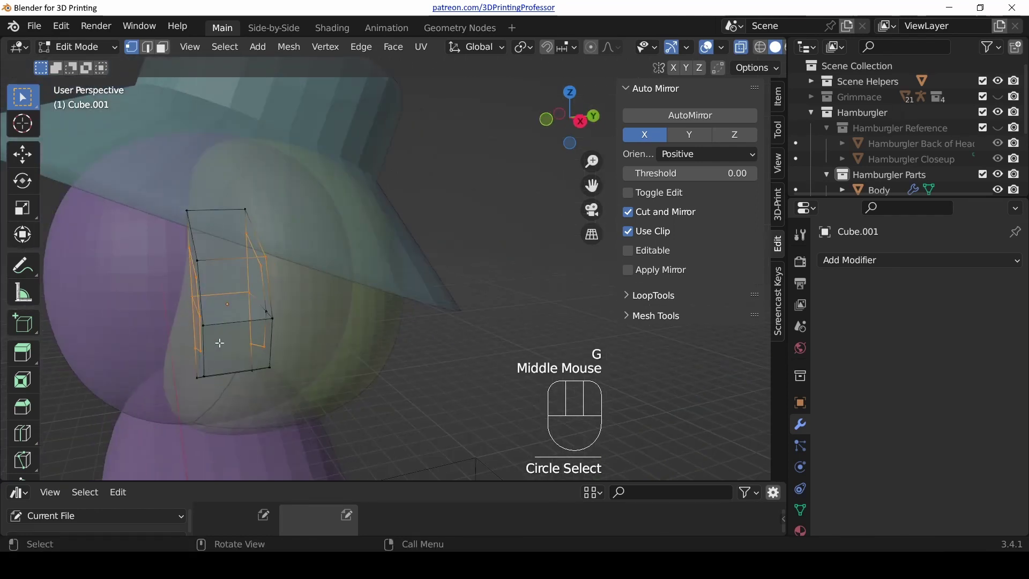
key(g)
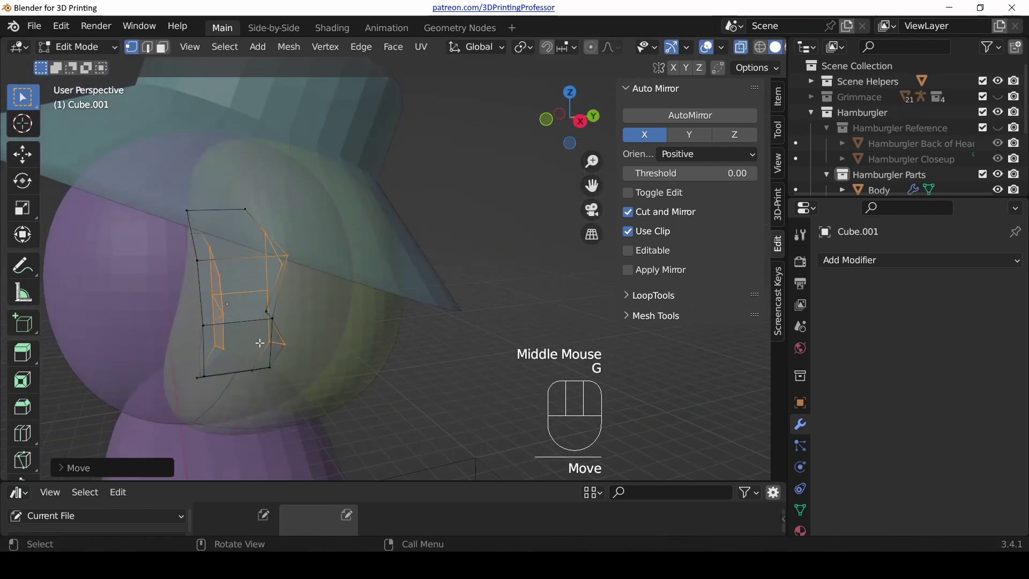
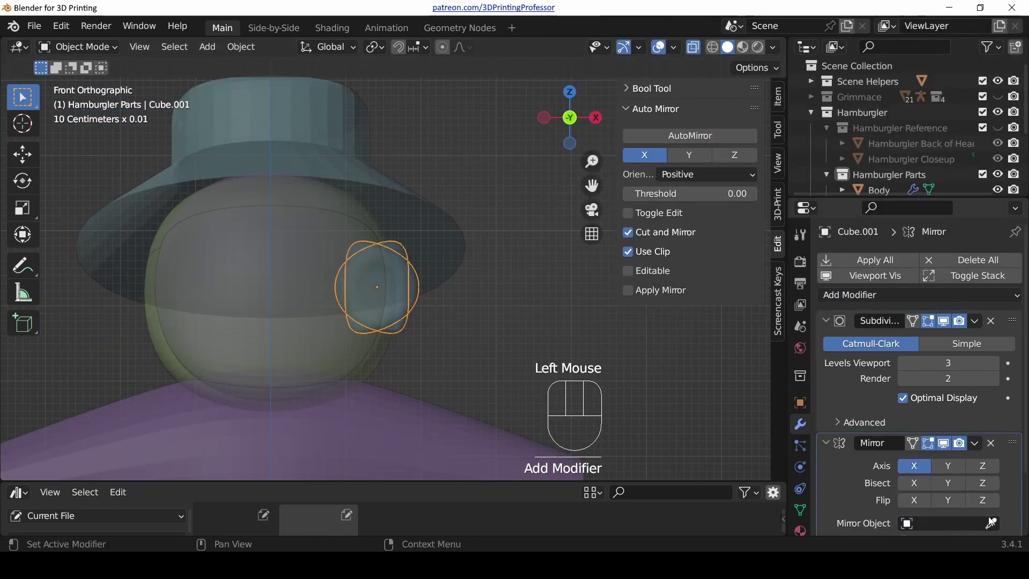
- Set the ear's Mirror Object to Head and check the mirrored pair in wireframe shading
click(991, 523)
key(z)
scroll(down, 3)
key(z)
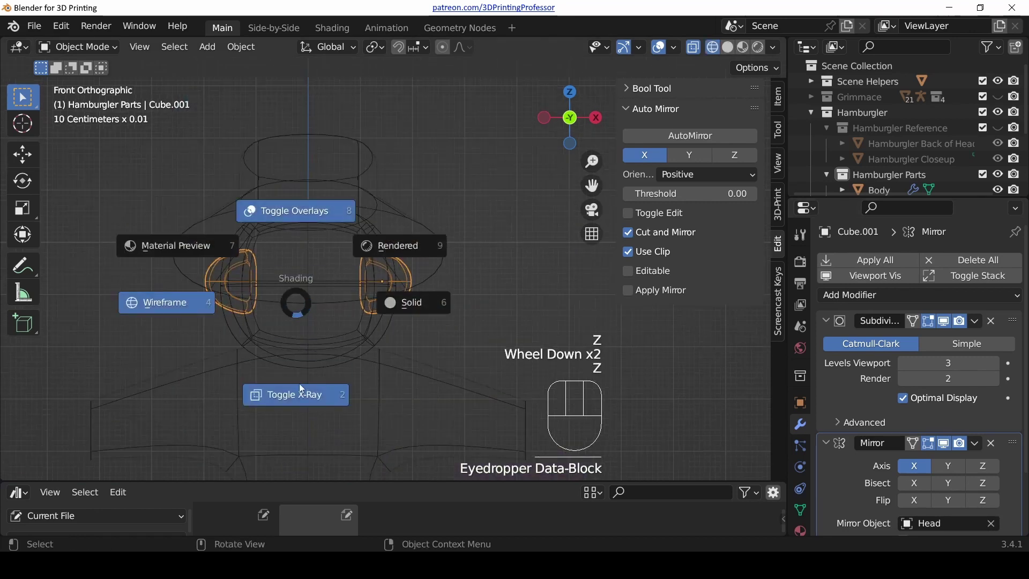
key(z)
drag(339, 360, 279, 295)
scroll(up, 3)
drag(323, 233, 352, 259)
- Scale the ears up slightly about their centre and view the result in Material Preview
key(s)
key(s)
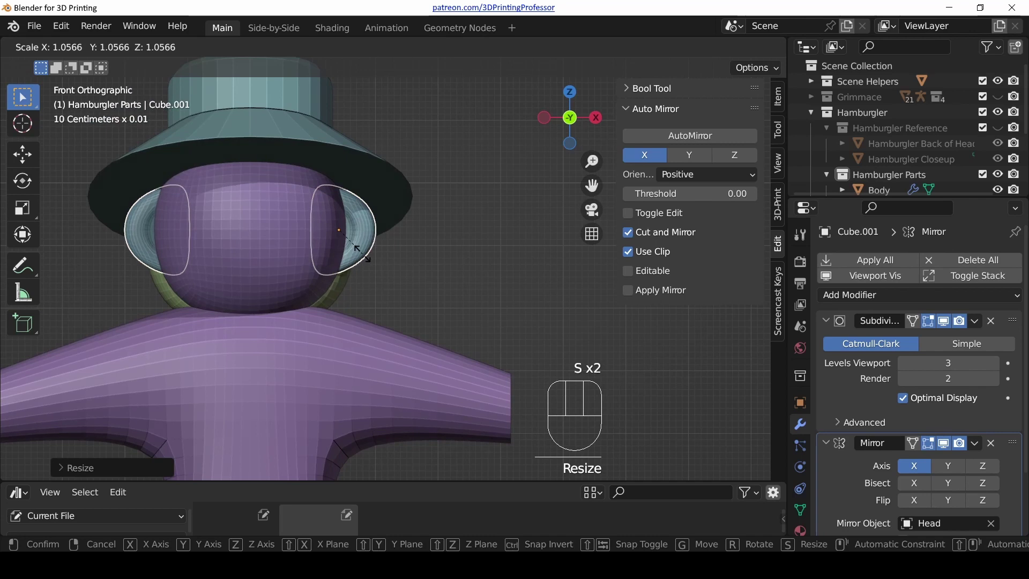
key(g)
scroll(down, 3)
click(1000, 135)
scroll(down, 3)
key(z)
click(313, 215)
click(238, 239)
- Move the closeup photo aside and slide and rotate the back-of-head photo next to the character
key(g)
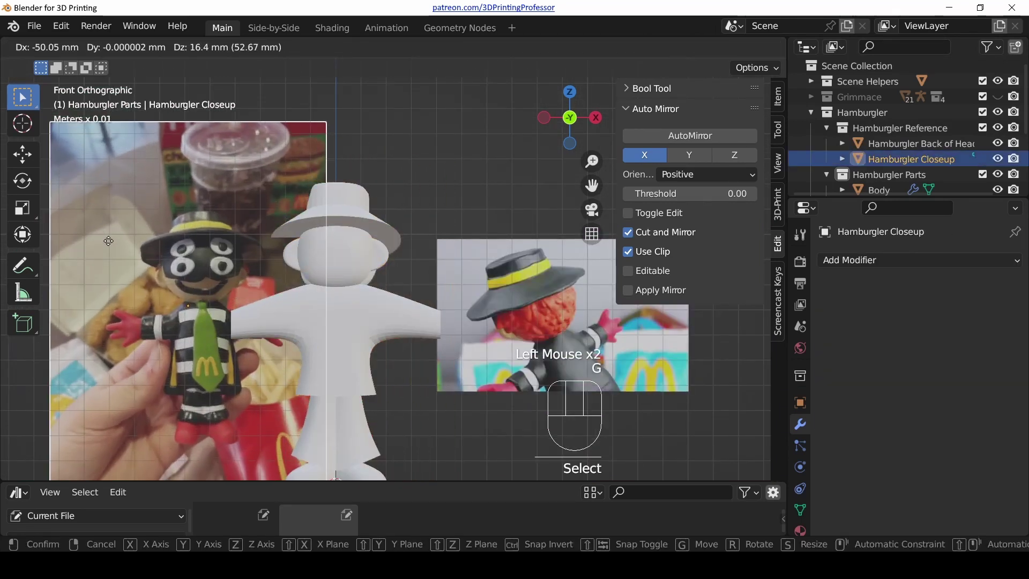
scroll(down, 3)
click(463, 285)
key(g)
drag(452, 209, 480, 274)
key(g)
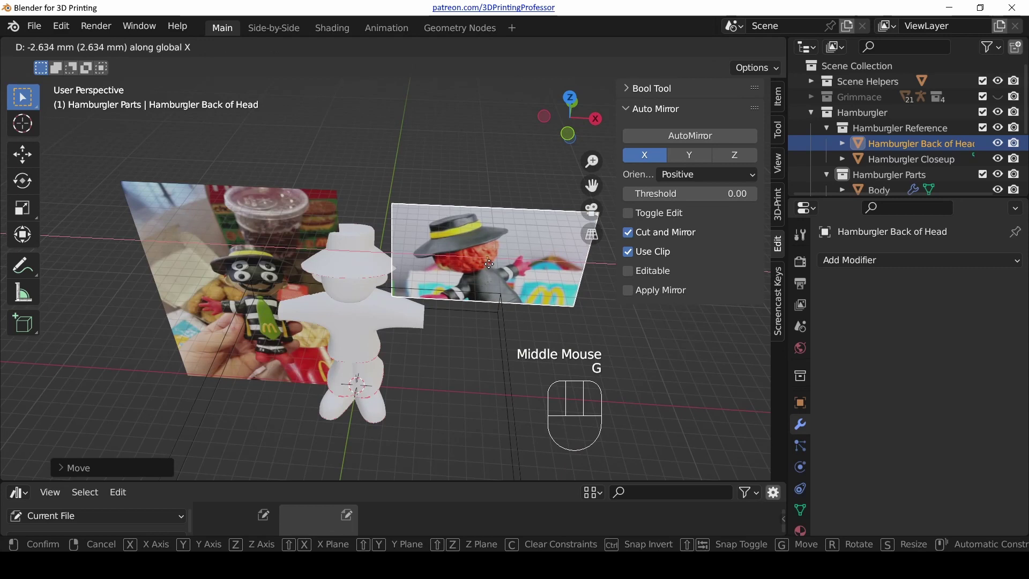
key(r)
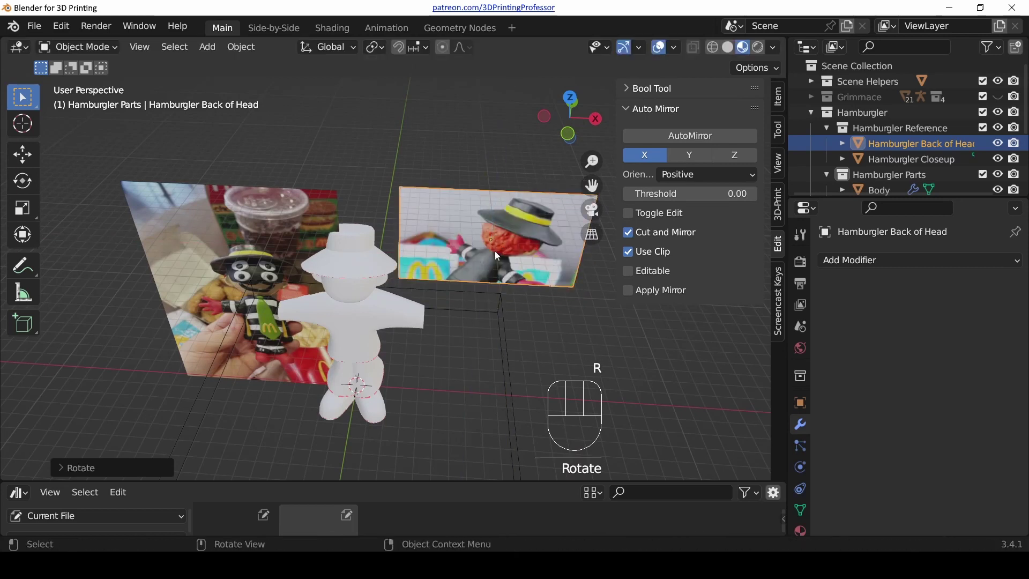
key(ctrl+z)
- Check the photos from the front view, select the body and begin adding a new object
drag(503, 256, 245, 211)
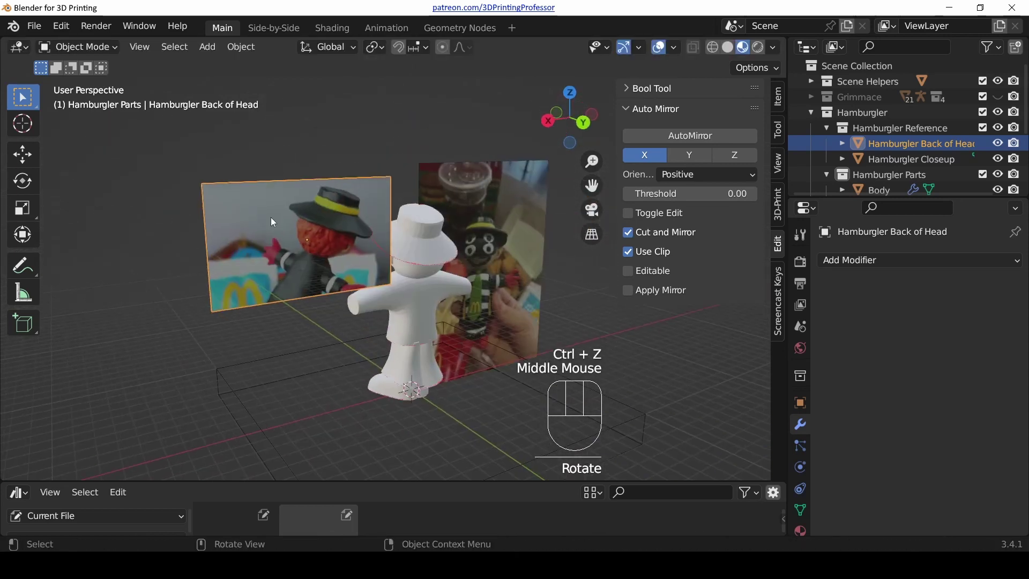
click(476, 219)
middle_click(5, 334)
drag(373, 331, 513, 331)
key(KP_1)
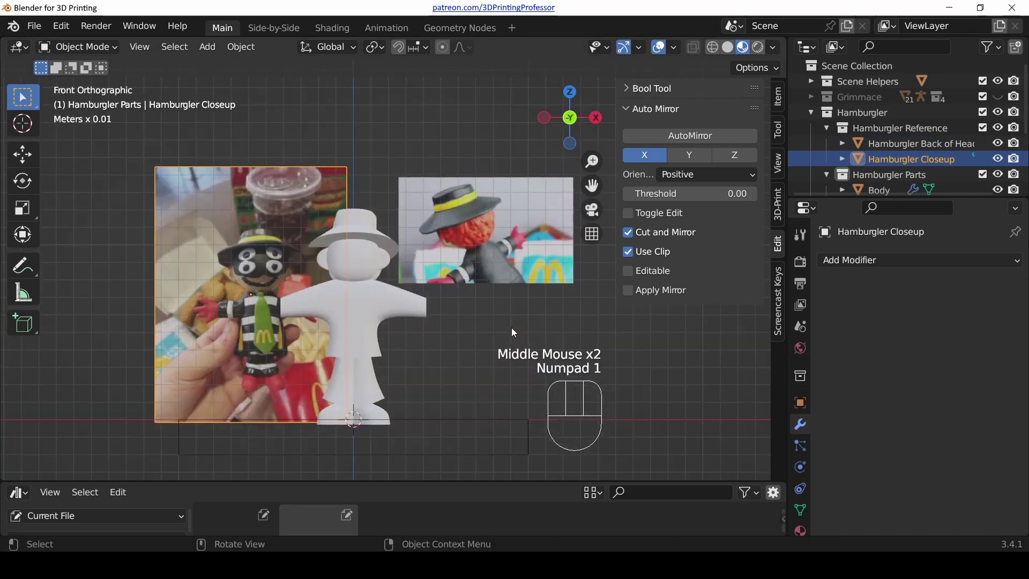
click(1004, 131)
scroll(up, 3)
click(438, 323)
drag(440, 338, 405, 286)
key(shift+a)
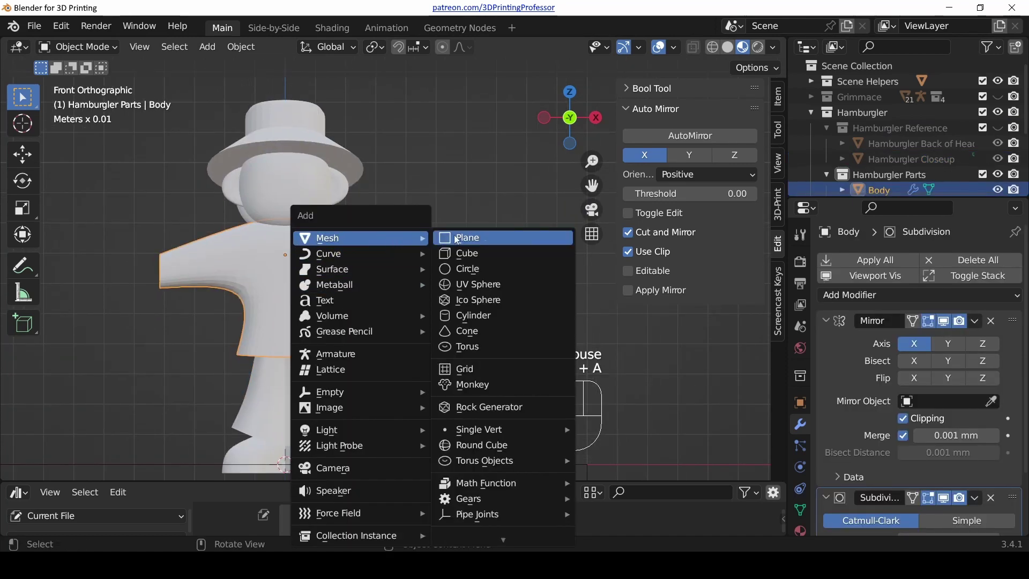
- Add a cube, place it at the arm's end and rename it Hands
key(g)
key(F2)
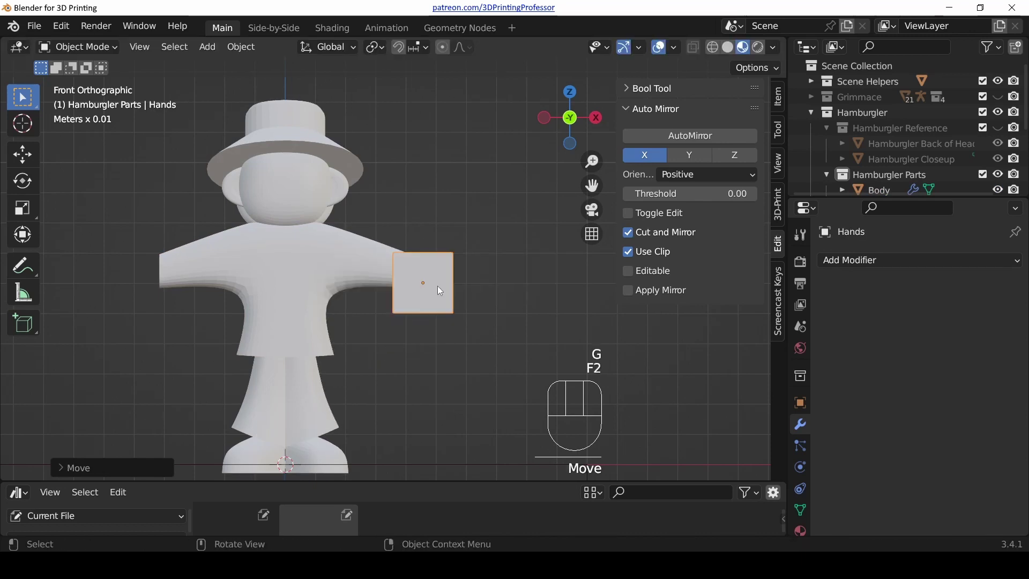
click(340, 153)
key(F2)
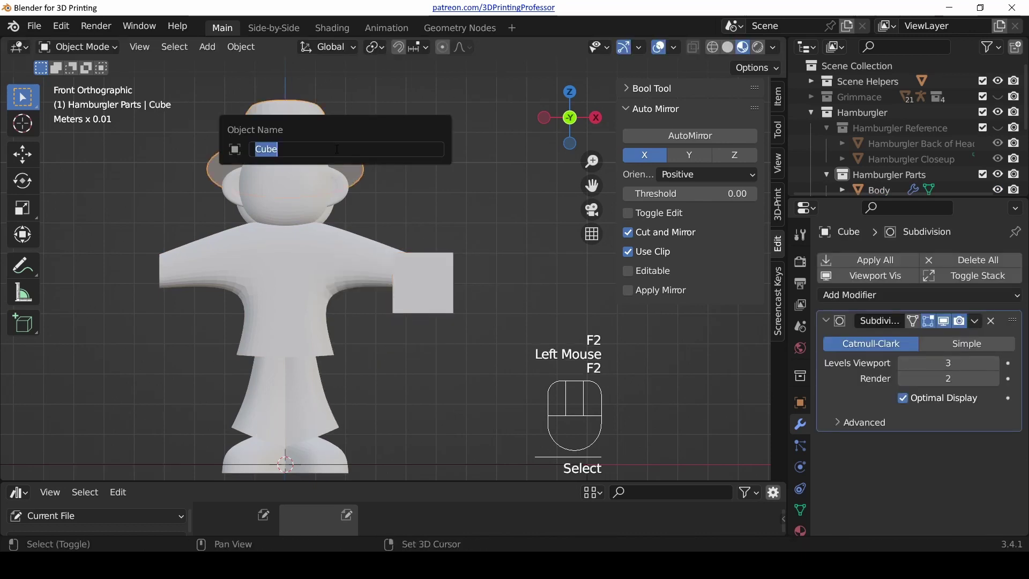
click(427, 289)
scroll(up, 3)
drag(459, 328, 395, 300)
scroll(down, 3)
- Move the closeup reference photo to the left of the character
click(997, 138)
scroll(down, 3)
middle_click(247, 317)
click(308, 316)
key(g)
scroll(up, 3)
drag(258, 288, 676, 283)
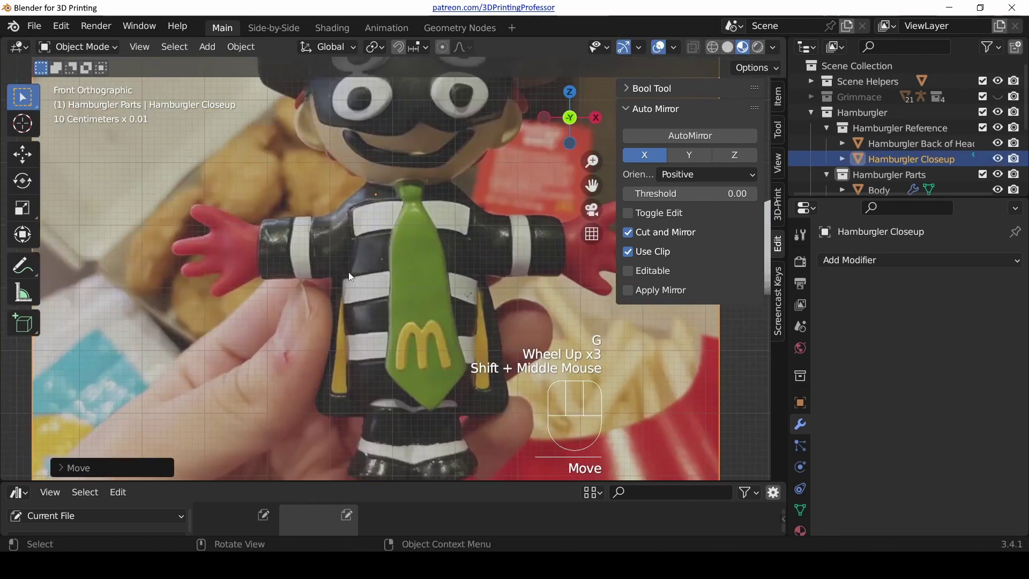
scroll(down, 3)
scroll(down, 3)
drag(610, 328, 419, 333)
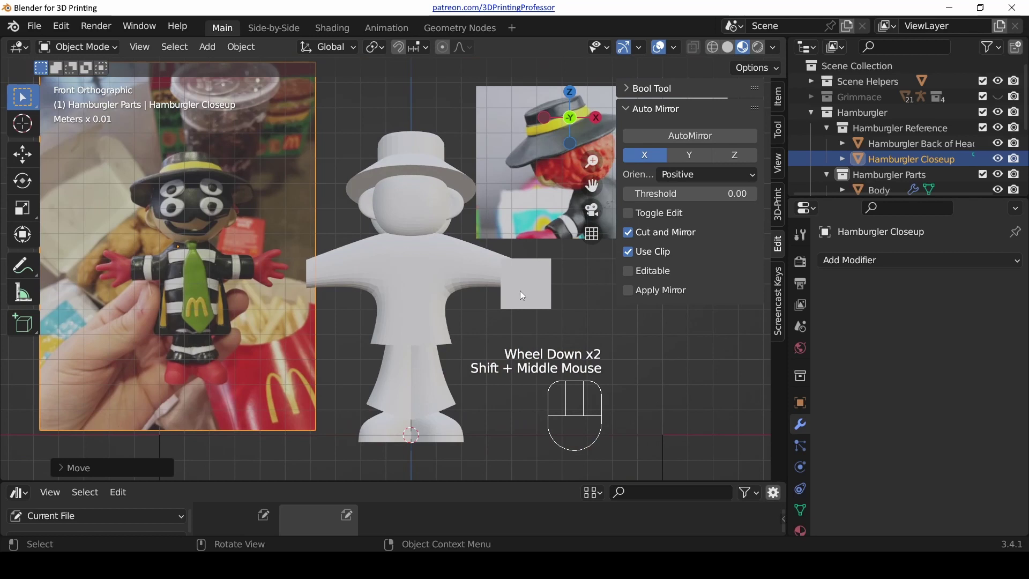
- Add a loop cut to the torso mesh near the arm
click(525, 295)
scroll(up, 3)
drag(531, 292, 394, 301)
scroll(up, 3)
click(345, 267)
key(Tab)
key(ctrl+r)
key(g)
key(Tab)
- Position the Hands cube on the arm end and shrink it to wrist size
click(441, 313)
key(g)
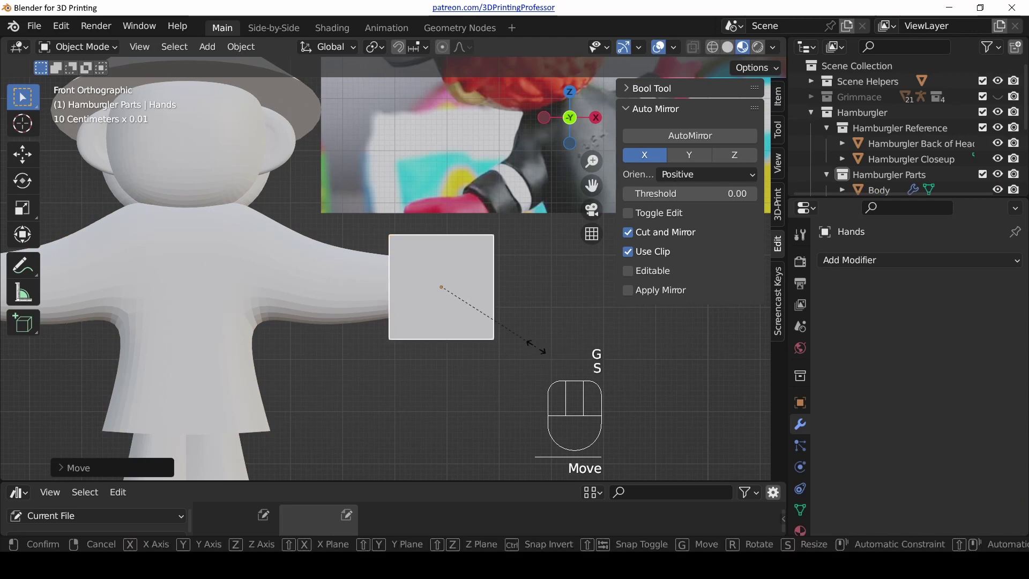
key(s)
key(g)
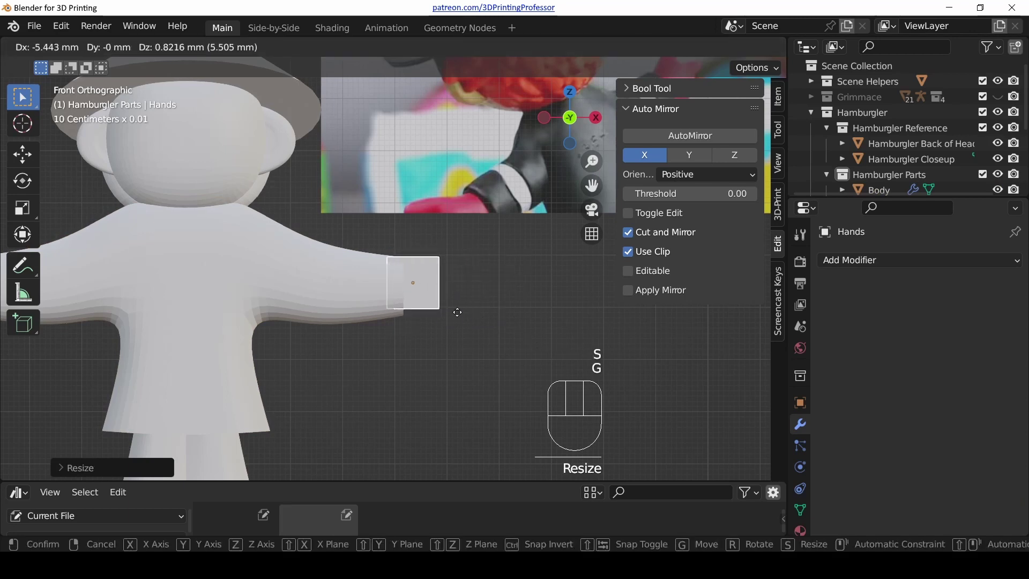
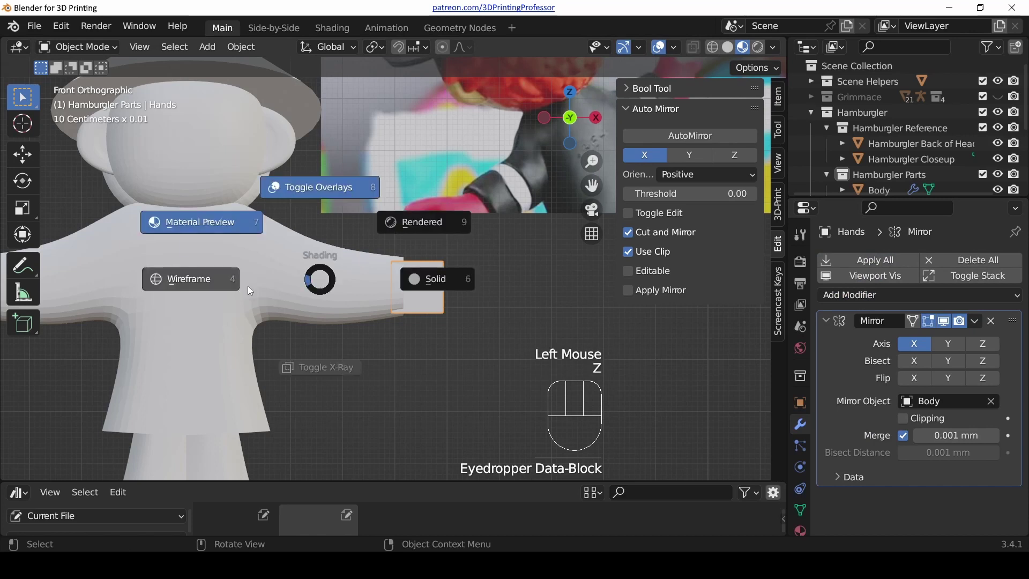
- Give the Hands cube a level-3 subdivision, shift it sideways and enter mesh editing
scroll(down, 3)
drag(443, 288, 380, 310)
scroll(up, 3)
click(376, 313)
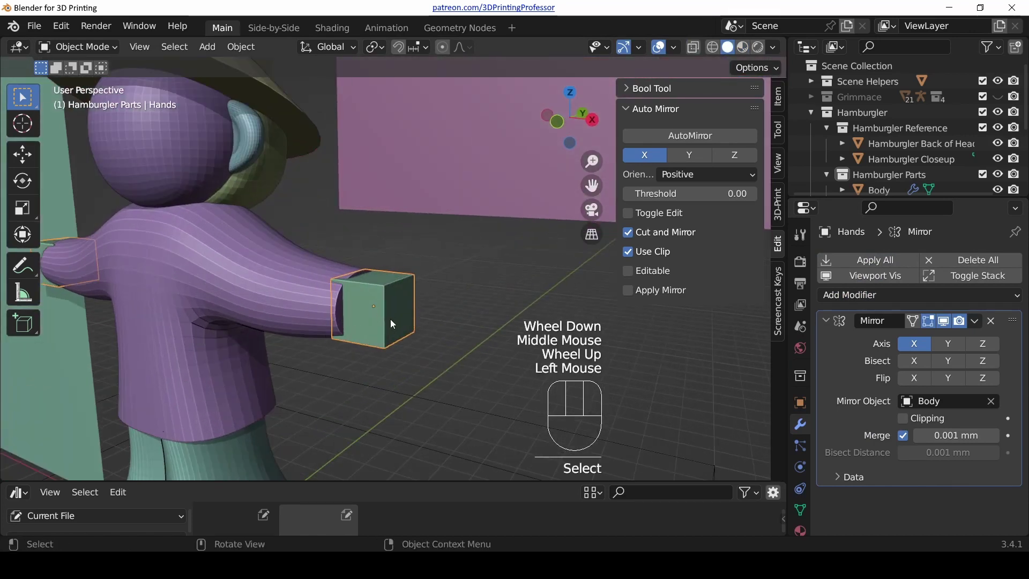
key(ctrl+3)
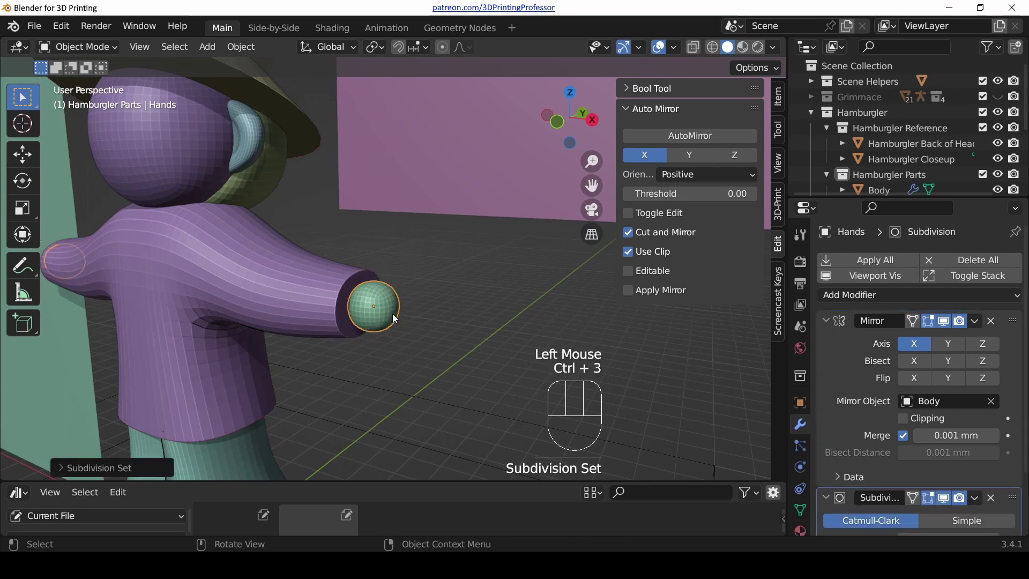
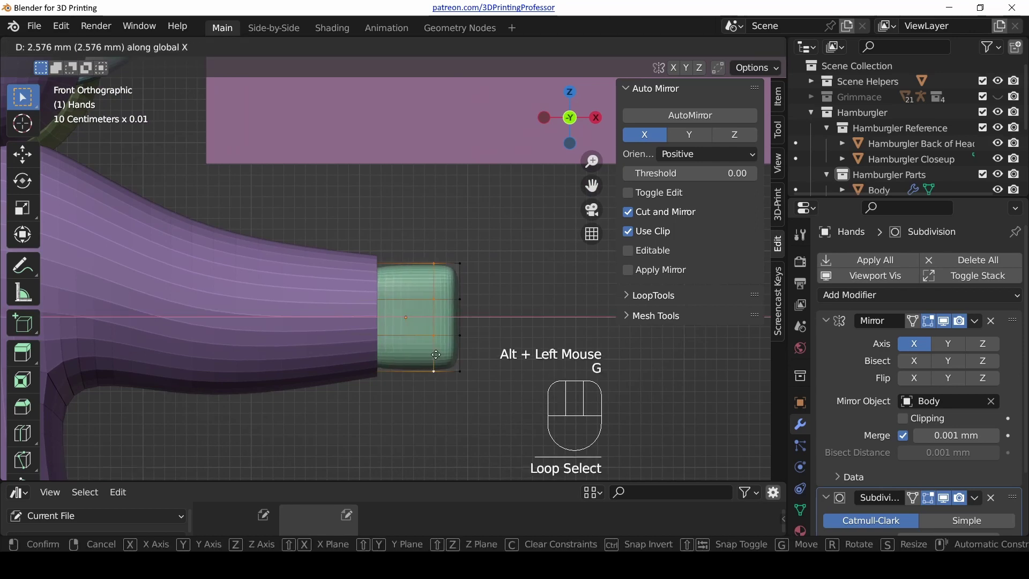
key(z)
key(alt+a)
key(c)
key(alt+a)
key(c)
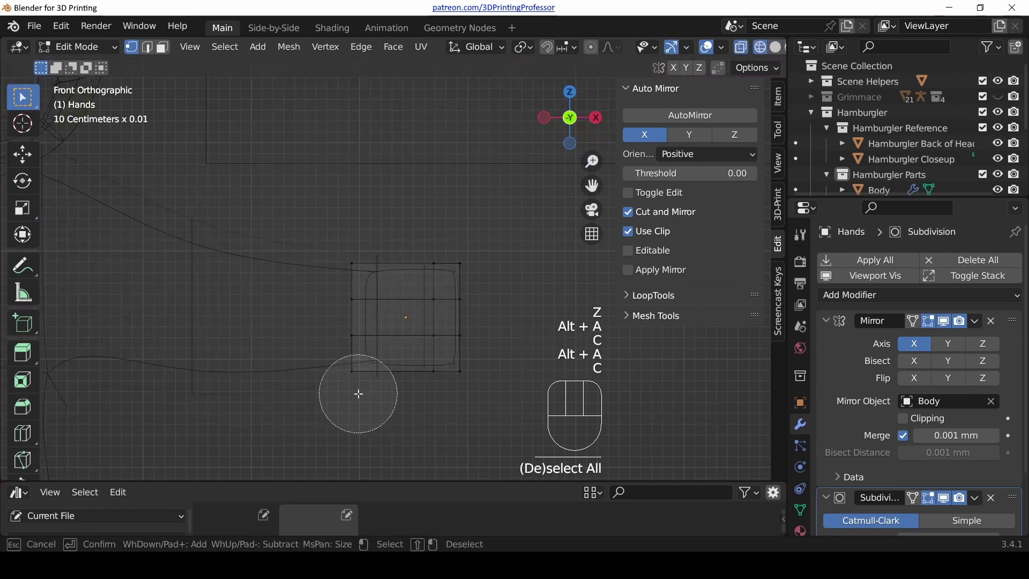
- Brush-select hand vertices and extrude, scale and move them to shape the palm
key(e)
key(s)
key(g)
key(alt+a)
key(c)
key(alt+a)
key(c)
key(g)
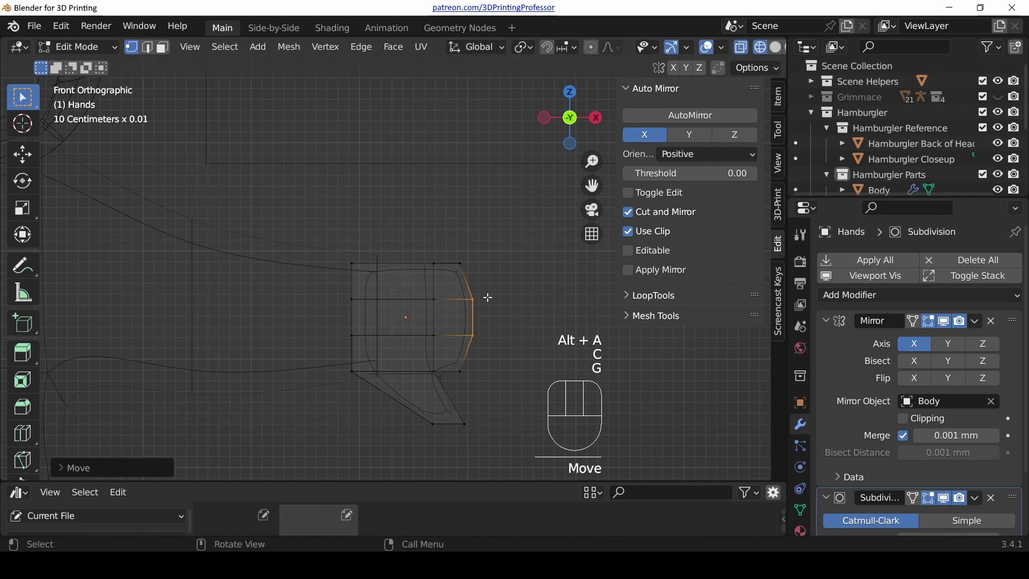
key(alt+a)
key(c)
key(g)
key(a)
key(c)
key(alt+a)
key(c)
- Extrude and scale selected hand faces outward to form the fingers
key(e)
key(s)
key(g)
key(alt+a)
key(c)
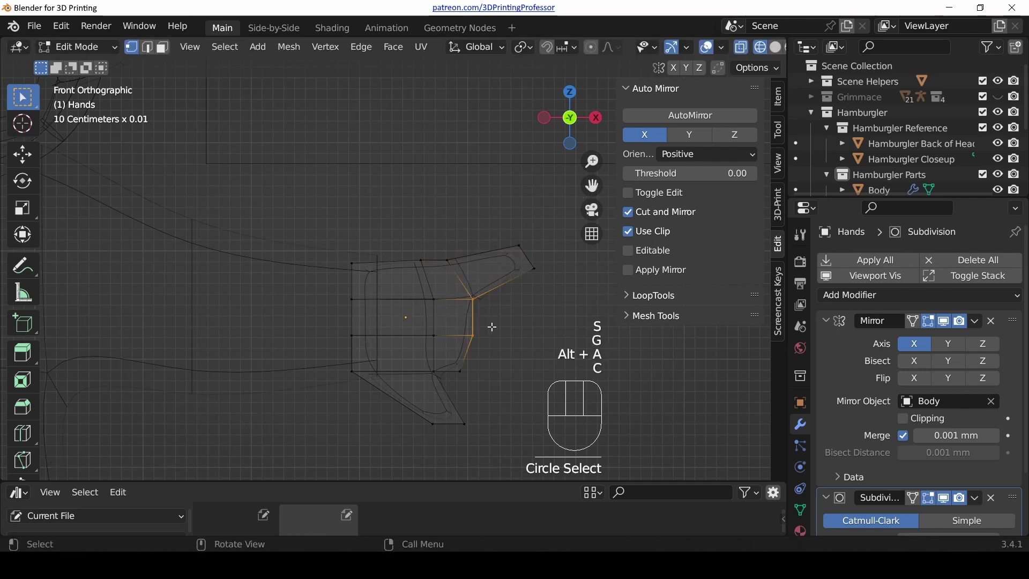
key(e)
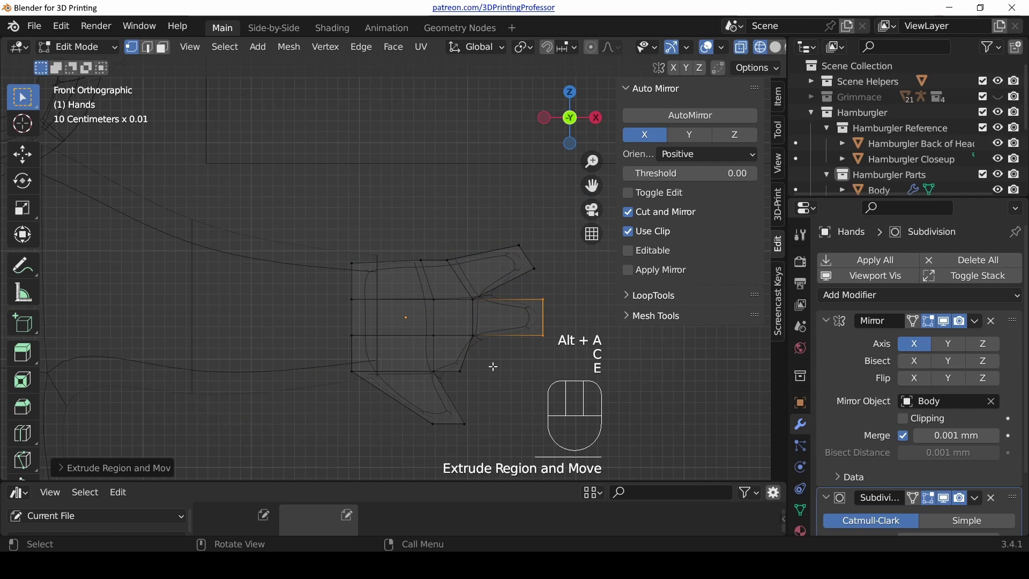
key(alt+a)
key(c)
key(e)
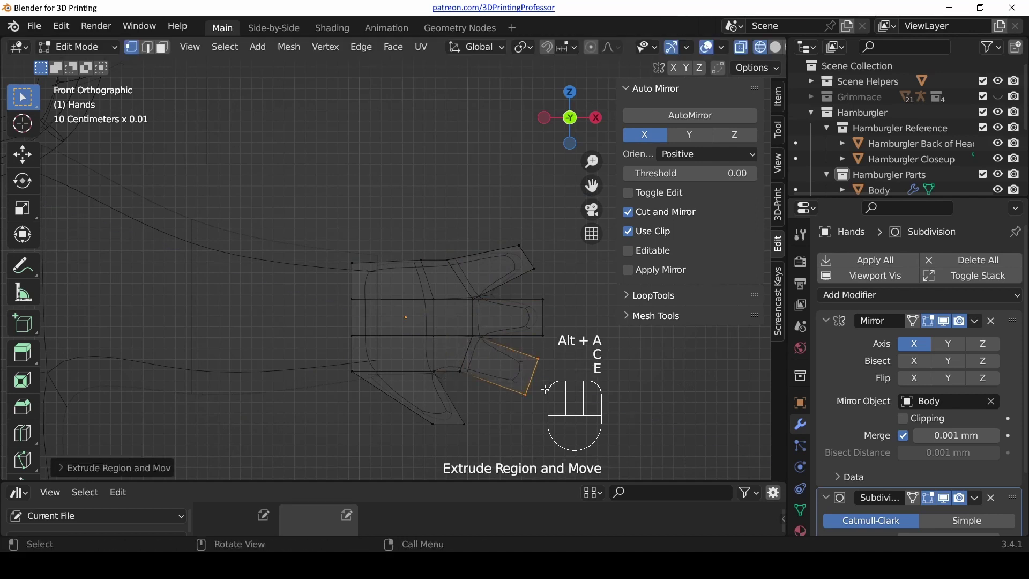
key(s)
key(ctrl+z)
key(s)
key(alt+a)
key(c)
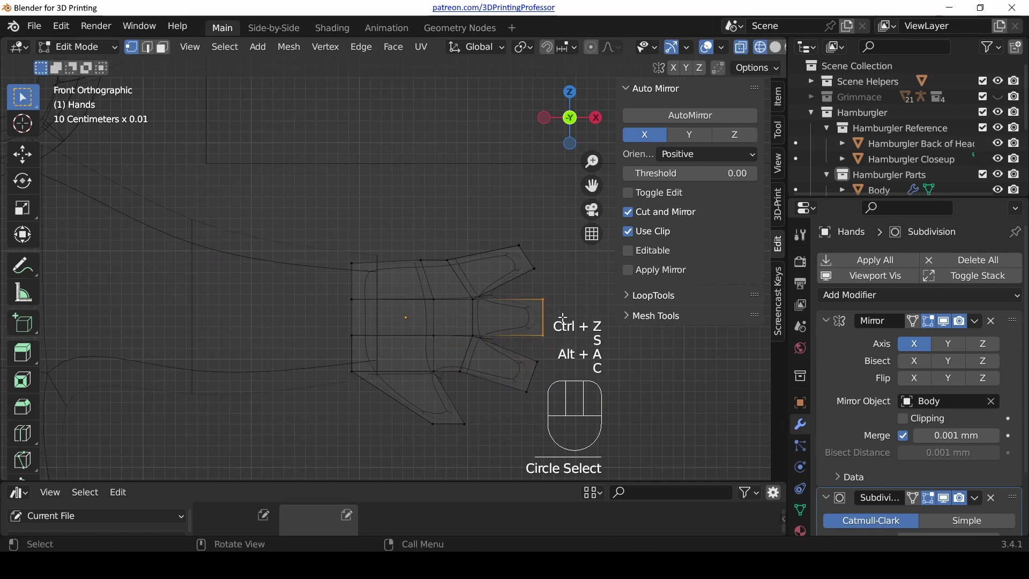
key(s)
scroll(down, 3)
- Leave Edit Mode and orbit around to view the character with both hands
key(Tab)
key(z)
scroll(down, 3)
drag(320, 279, 307, 284)
scroll(down, 3)
drag(301, 269, 306, 274)
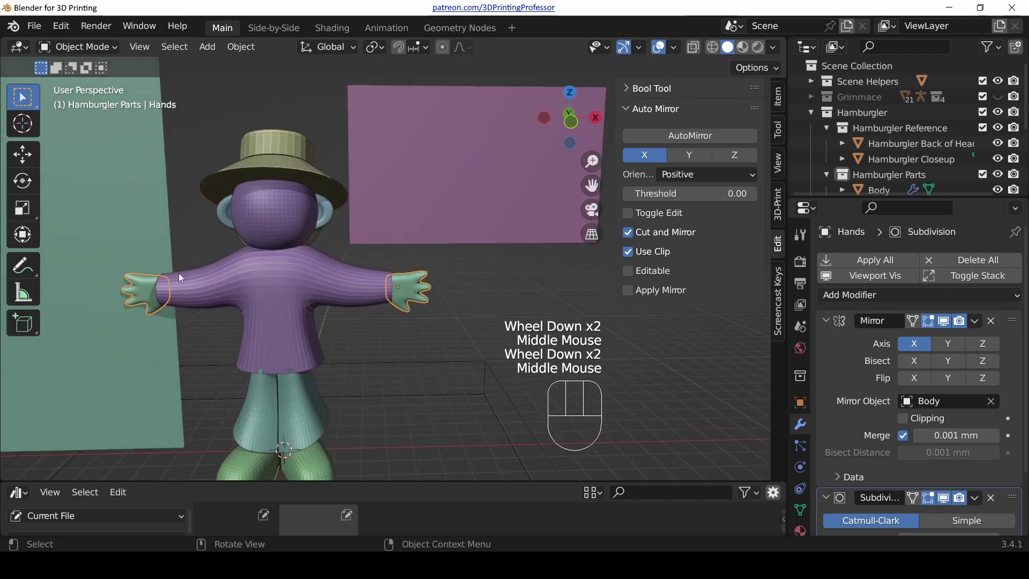
- Add a Displace modifier to the Body and move it above the Subdivision modifier
scroll(down, 3)
key(z)
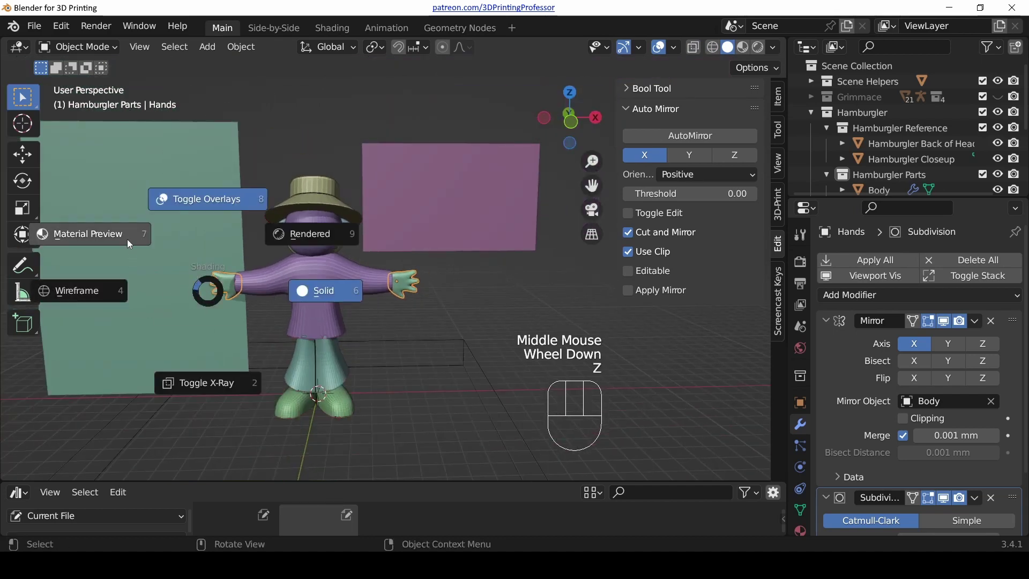
key(z)
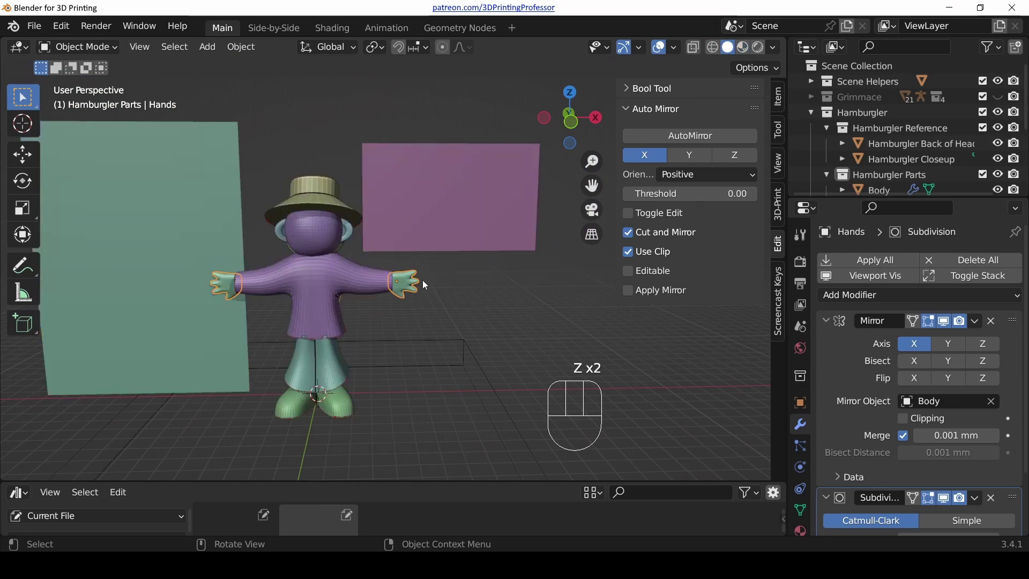
click(362, 295)
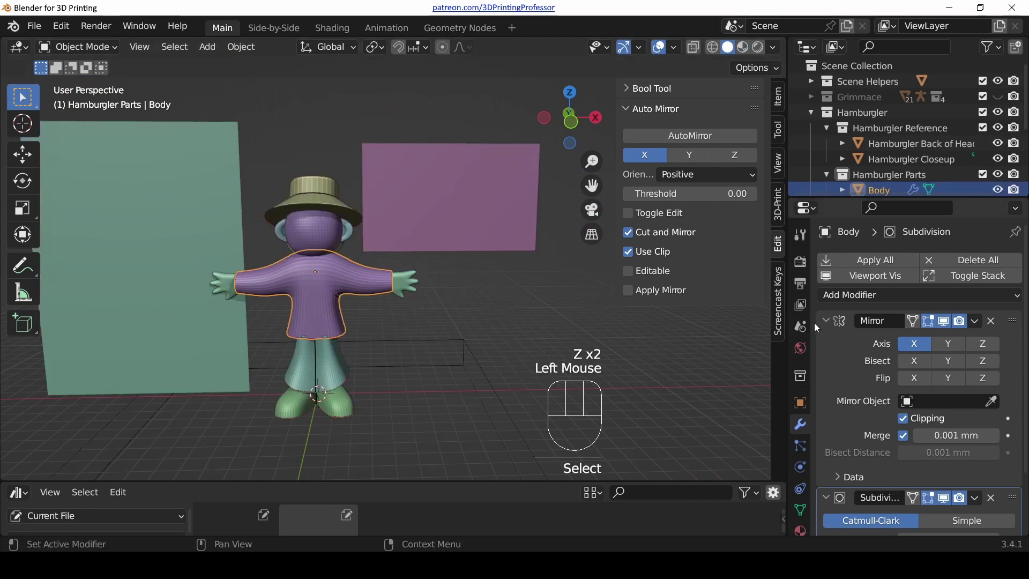
click(828, 324)
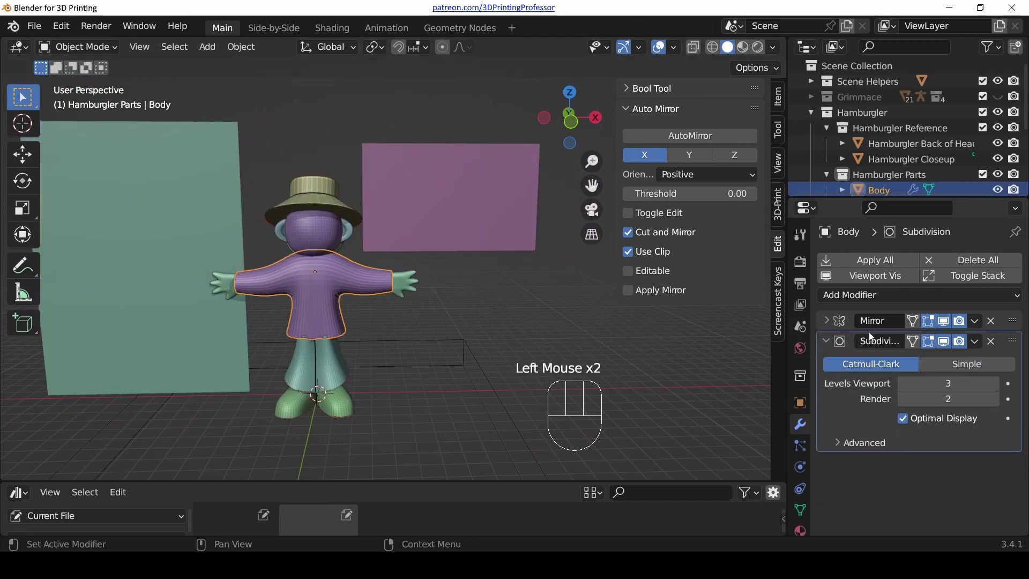
drag(876, 303, 823, 113)
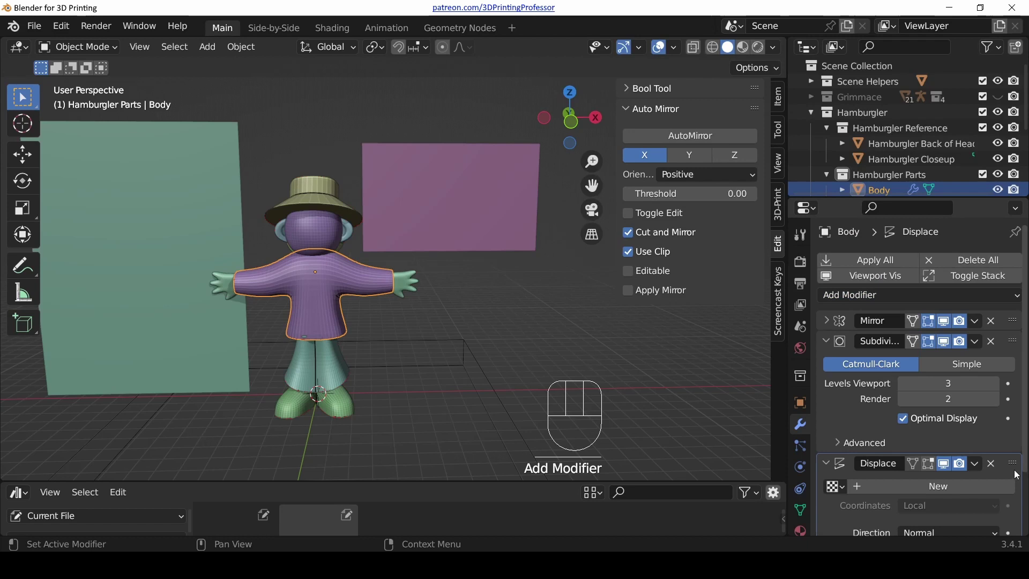
drag(1012, 469, 1006, 341)
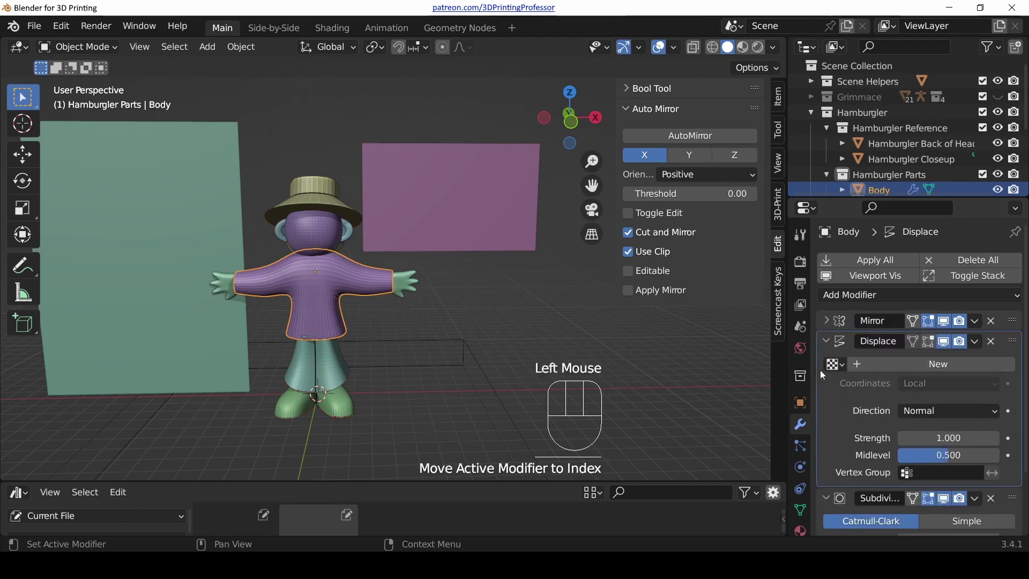
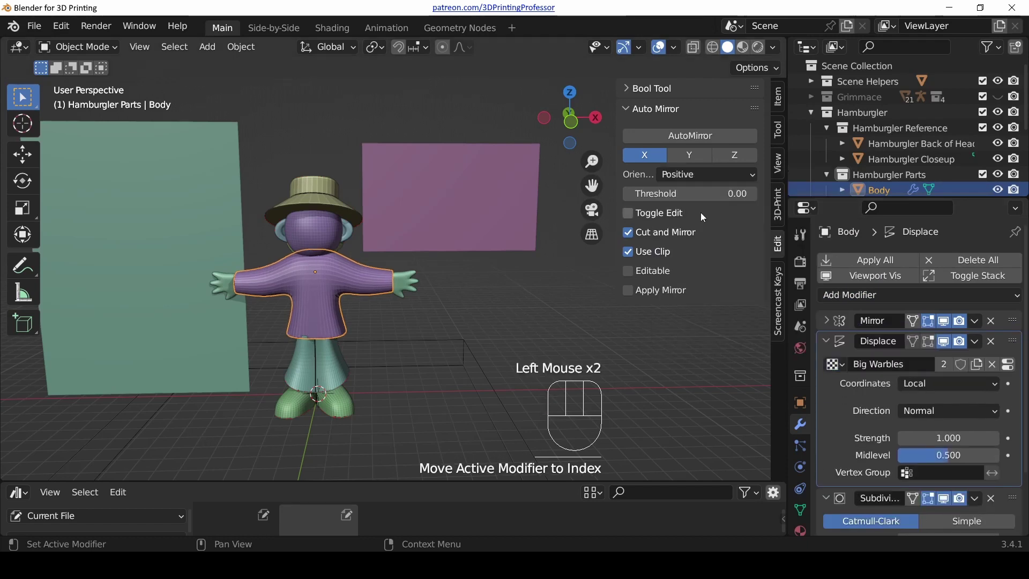
scroll(up, 3)
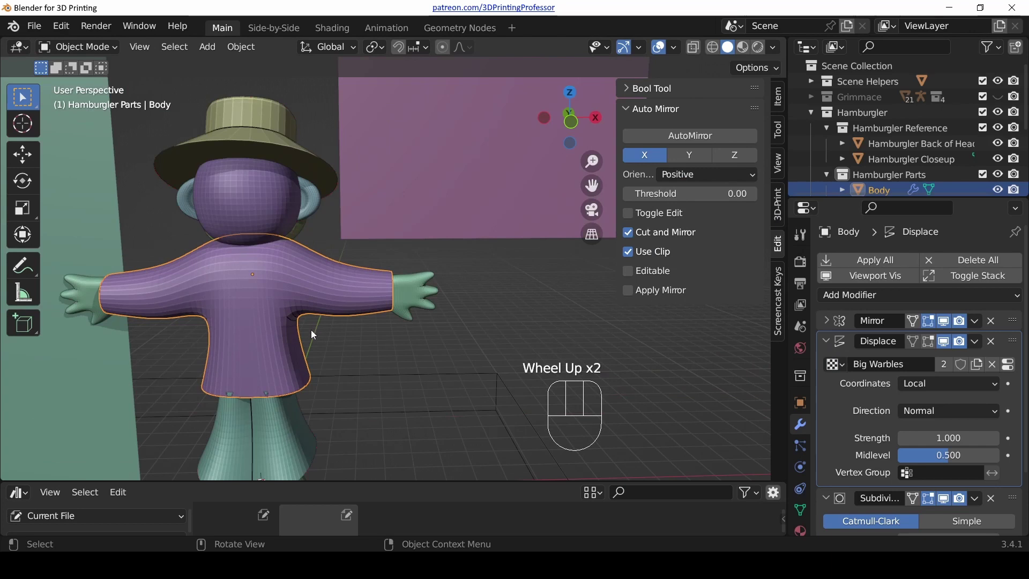
drag(333, 331, 418, 300)
drag(388, 284, 368, 297)
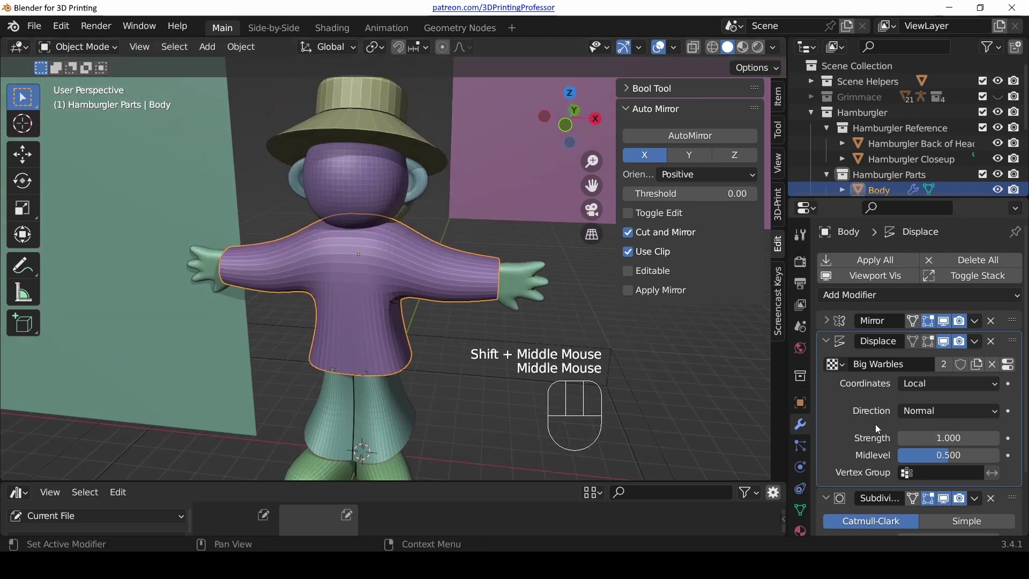
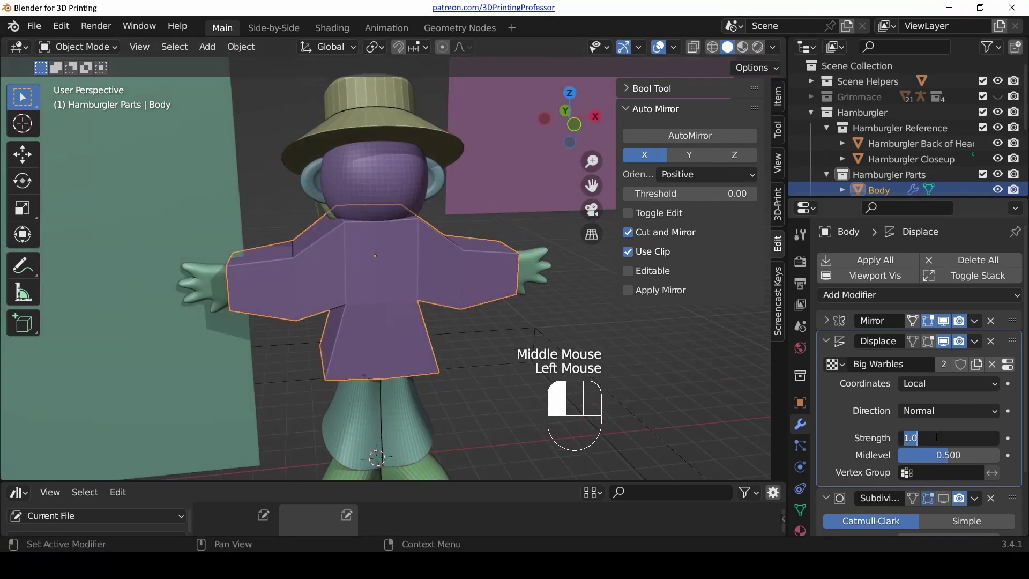
- Apply the Body's scale so the displacement sizes correctly, viewed from the front
key(ctrl+a)
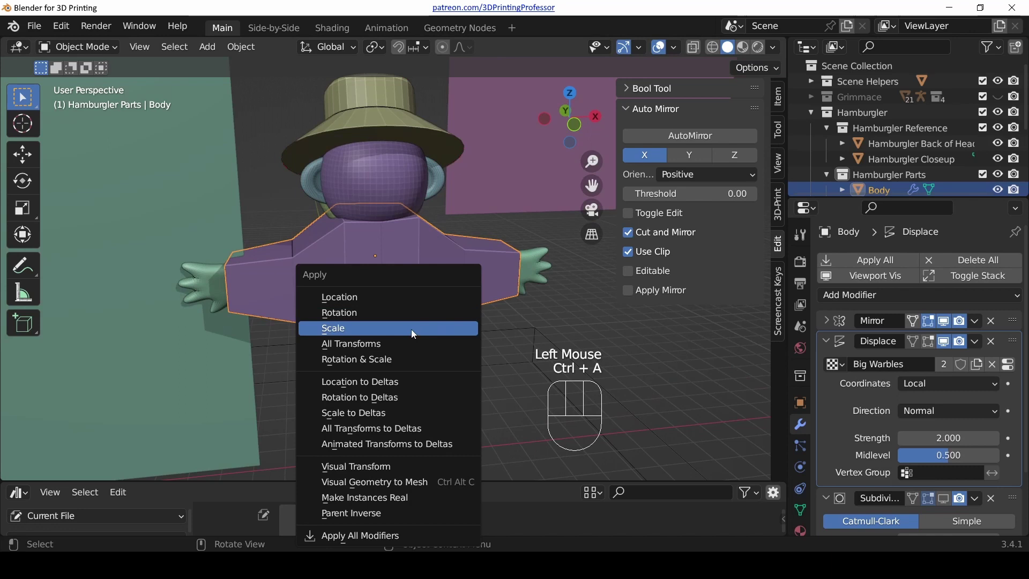
middle_click(444, 302)
key(KP_1)
scroll(up, 3)
middle_click(424, 308)
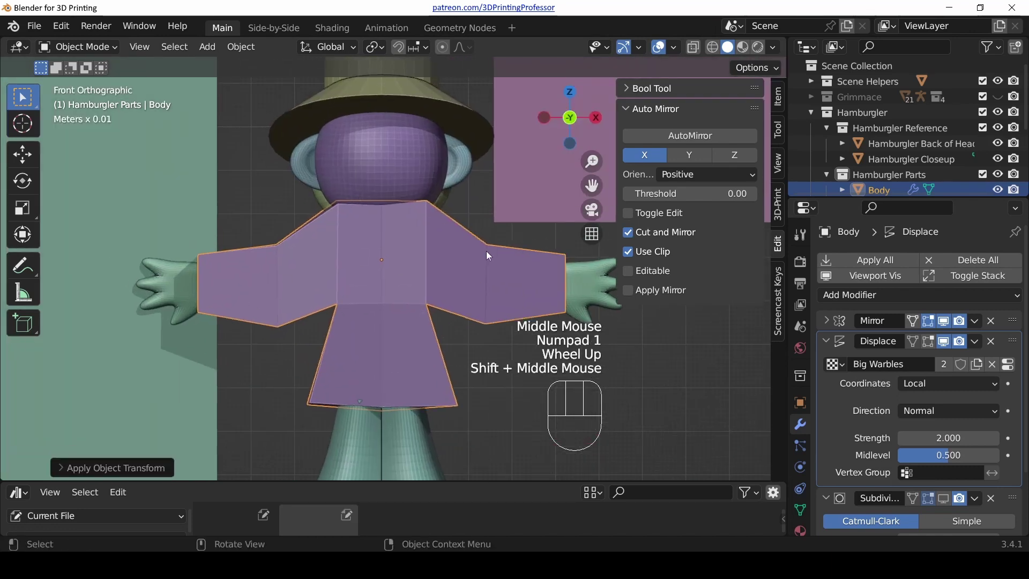
drag(329, 202, 379, 222)
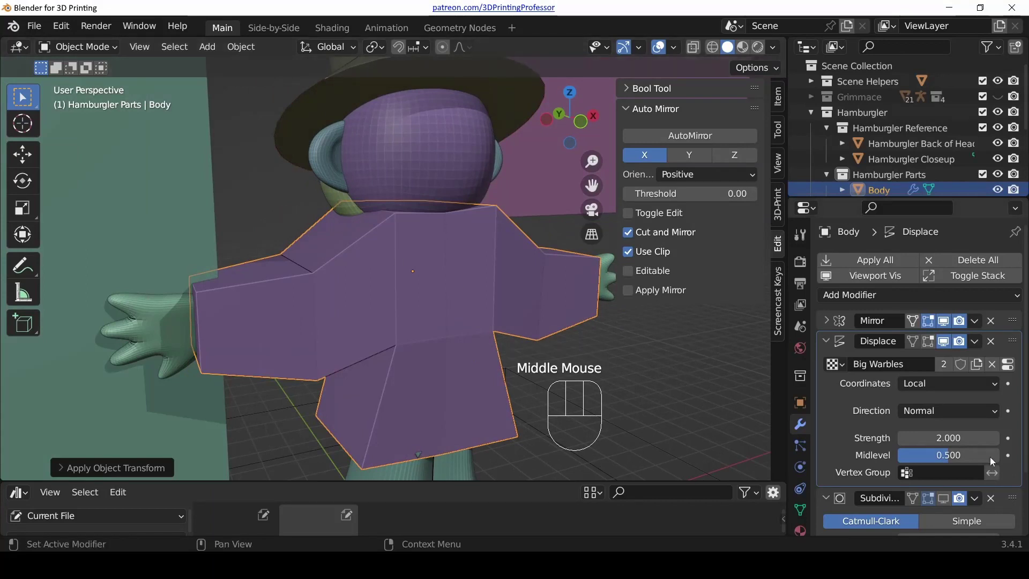
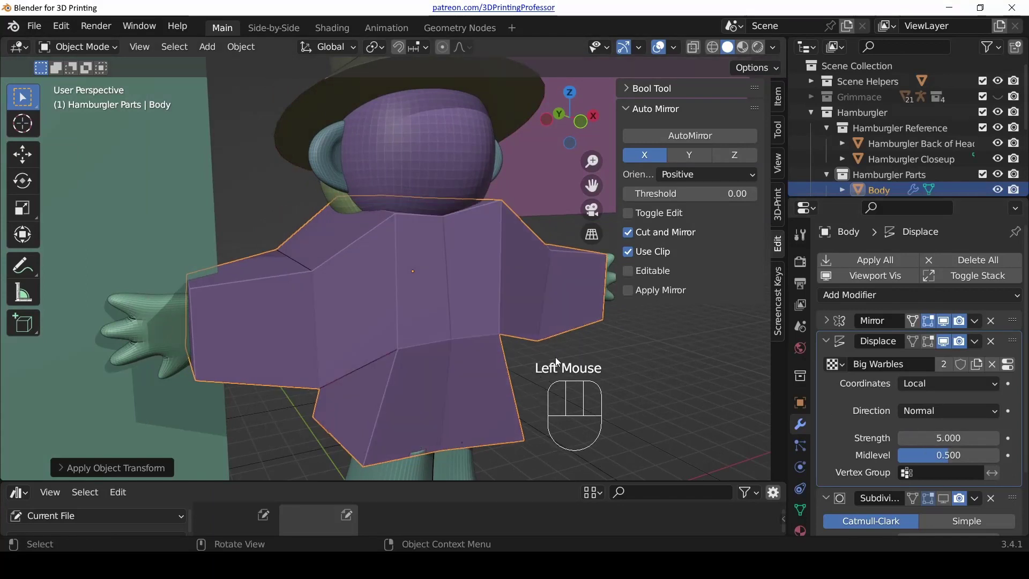
key(KP_1)
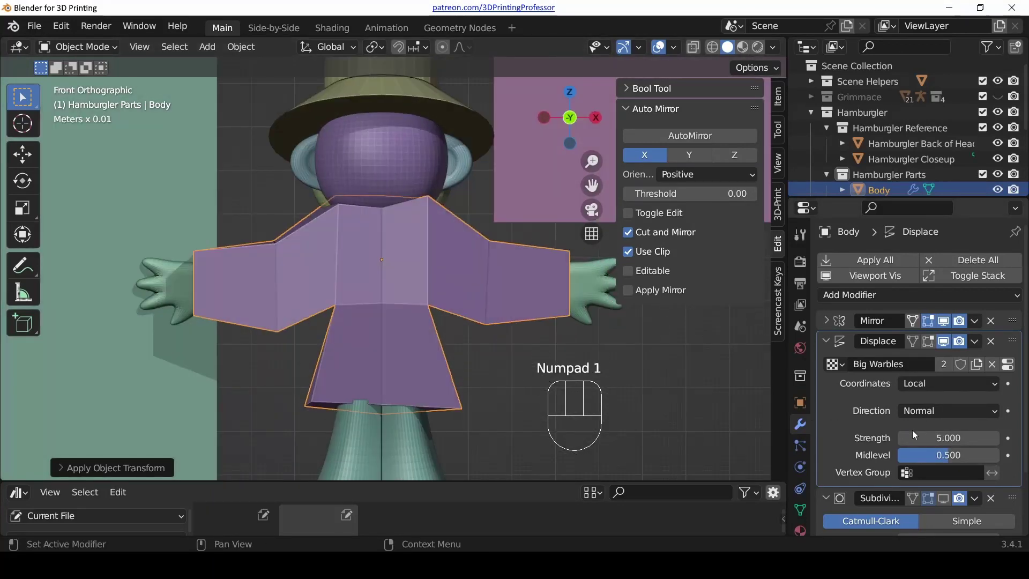
- Choose the Big Warbles texture at strength 2 and re-enable the smoothed subdivided body
click(944, 341)
click(945, 342)
drag(248, 255, 451, 303)
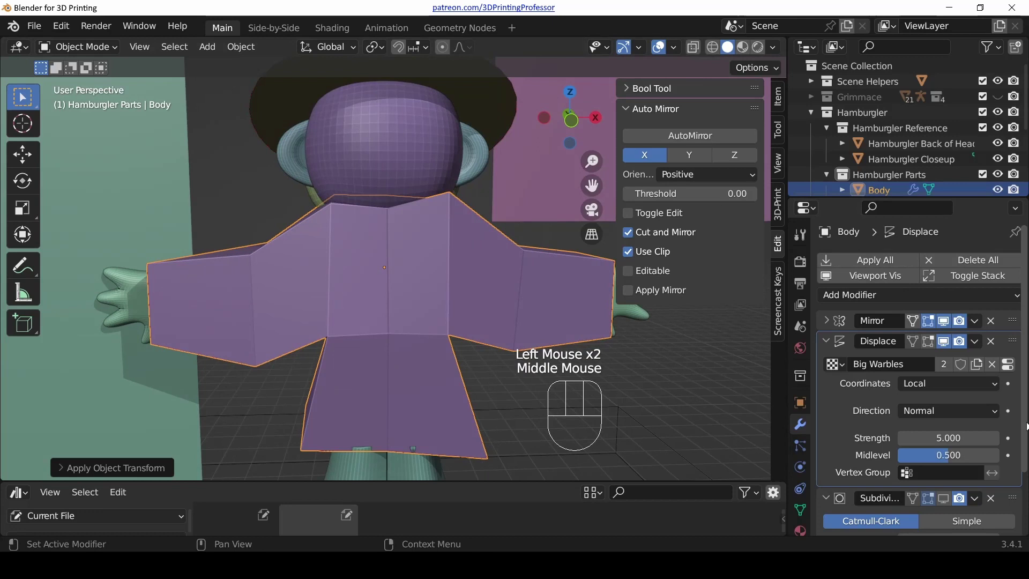
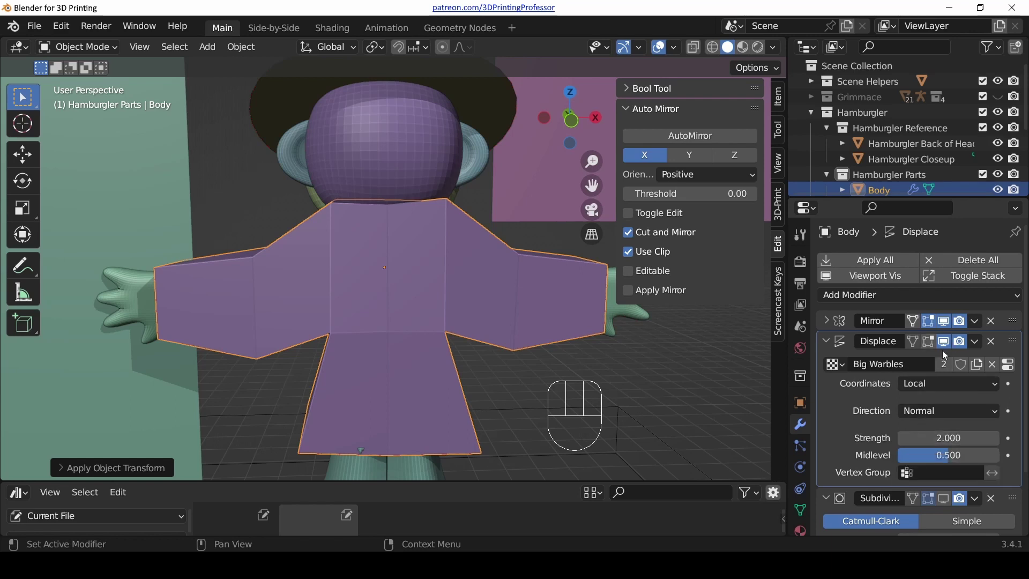
scroll(down, 3)
click(942, 458)
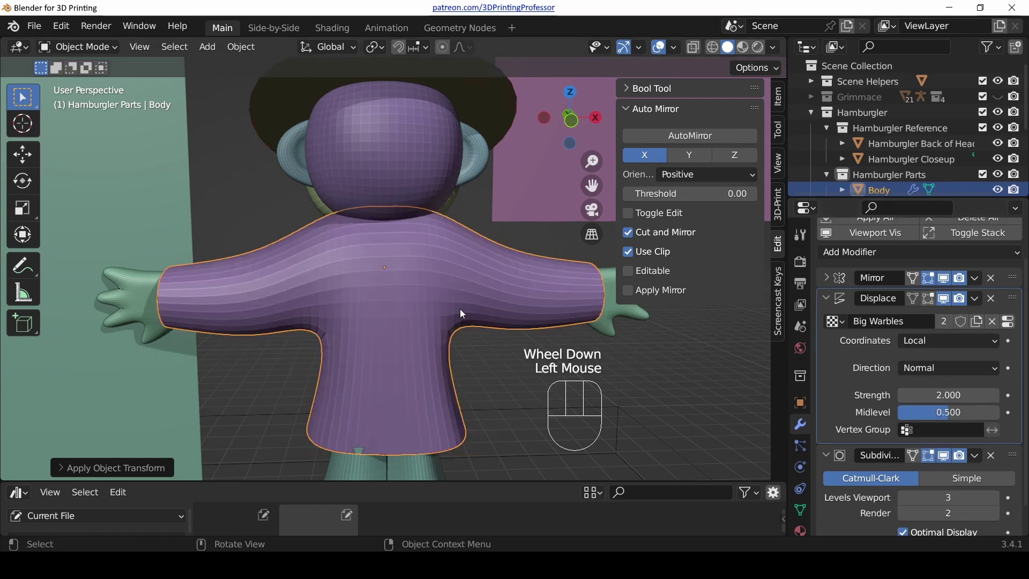
drag(476, 281, 507, 304)
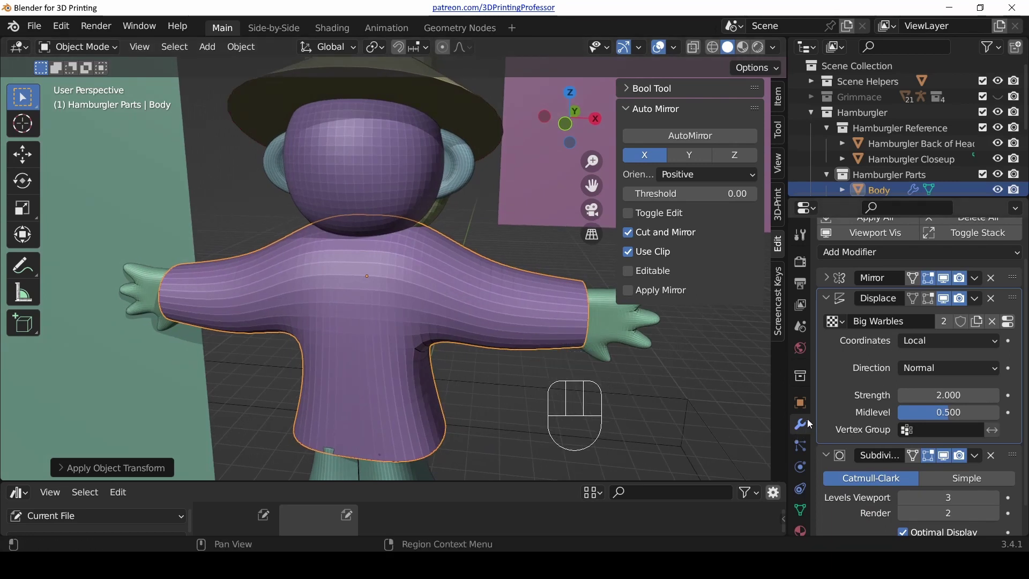
scroll(down, 3)
drag(485, 295, 434, 295)
- From the front view, grab the Hamburgler Closeup reference empty and start moving it behind the model
click(363, 215)
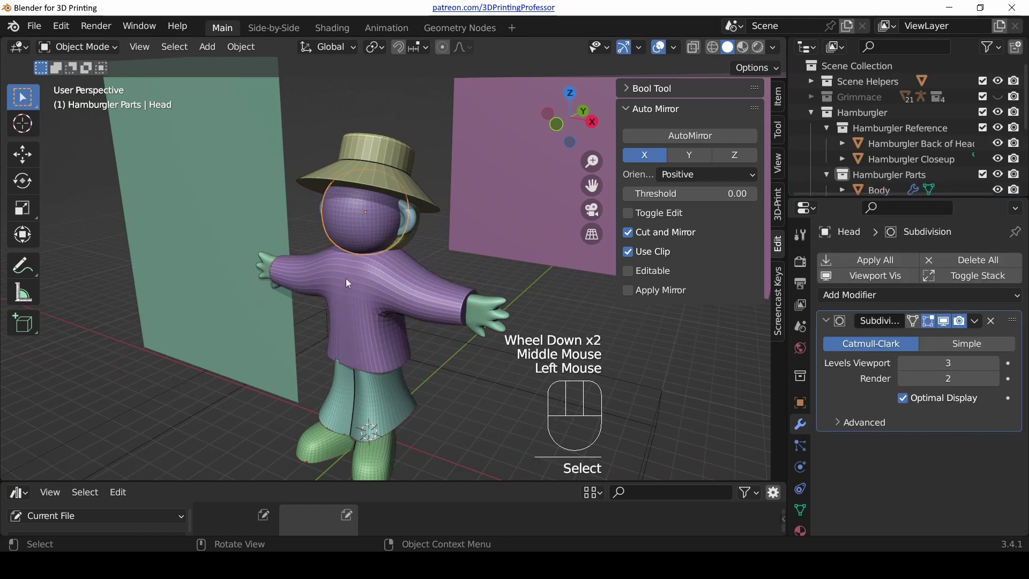
key(KP_1)
key(z)
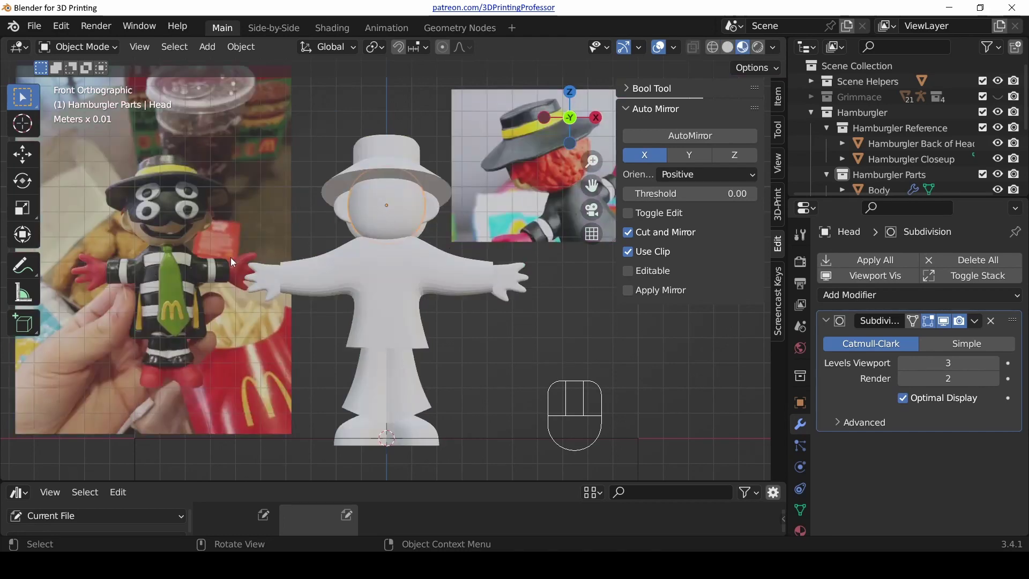
click(198, 307)
click(188, 293)
key(g)
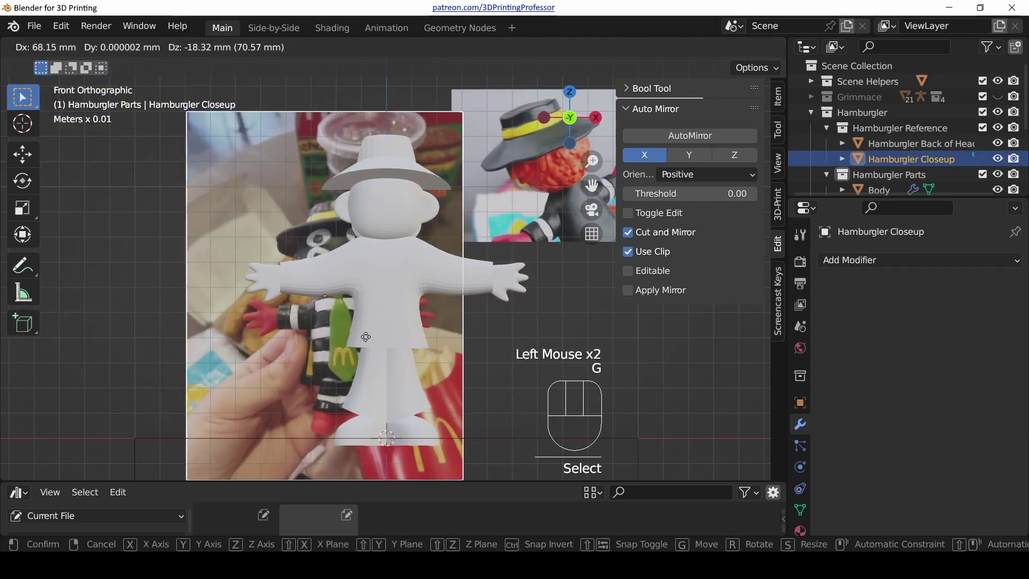
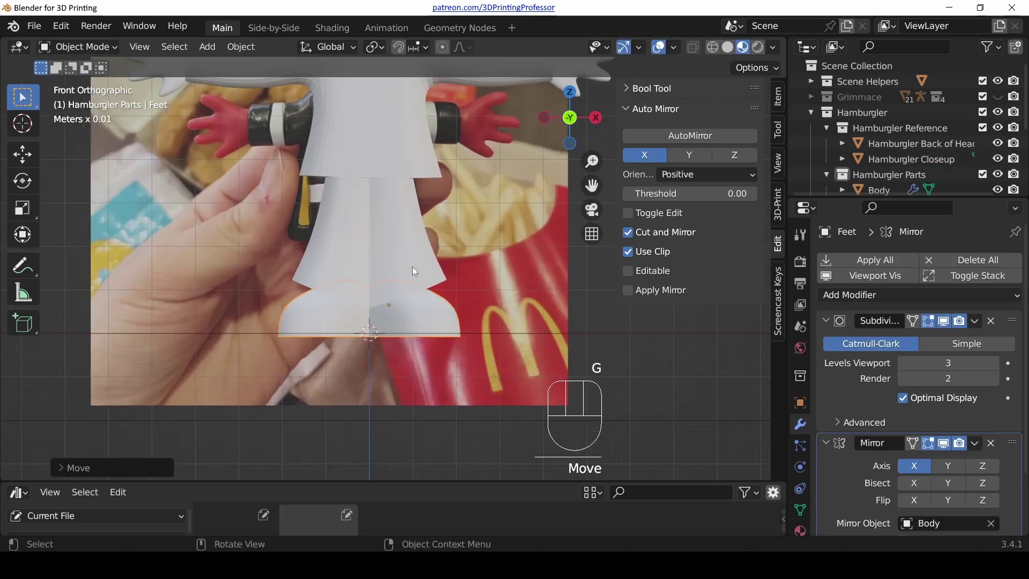
- Reposition the closeup photo so it lines up directly behind the whole character
click(421, 267)
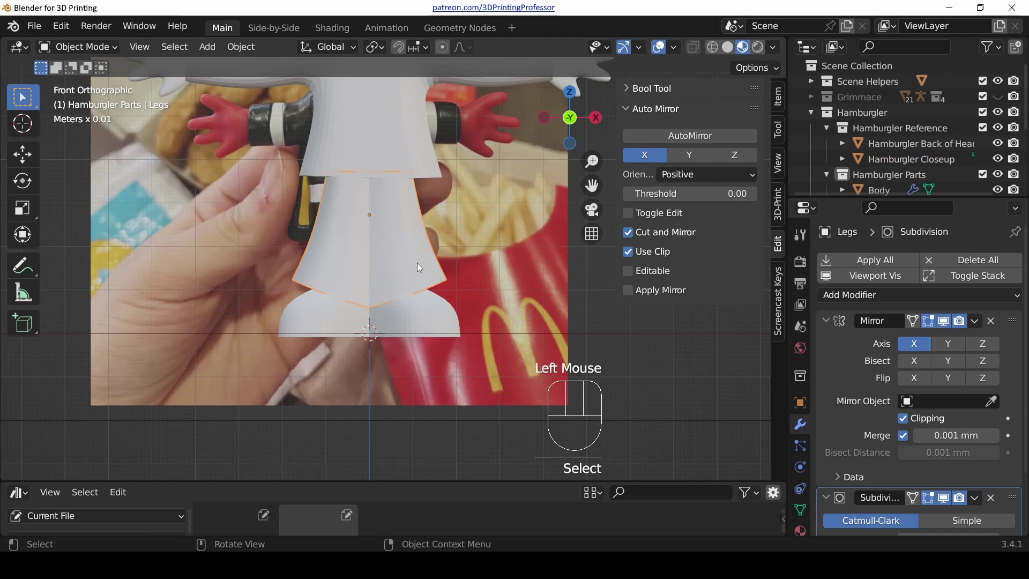
click(484, 214)
key(g)
click(394, 235)
click(403, 166)
drag(402, 184, 417, 279)
scroll(down, 3)
key(g)
click(240, 208)
click(535, 191)
click(550, 194)
click(415, 131)
scroll(down, 3)
key(b)
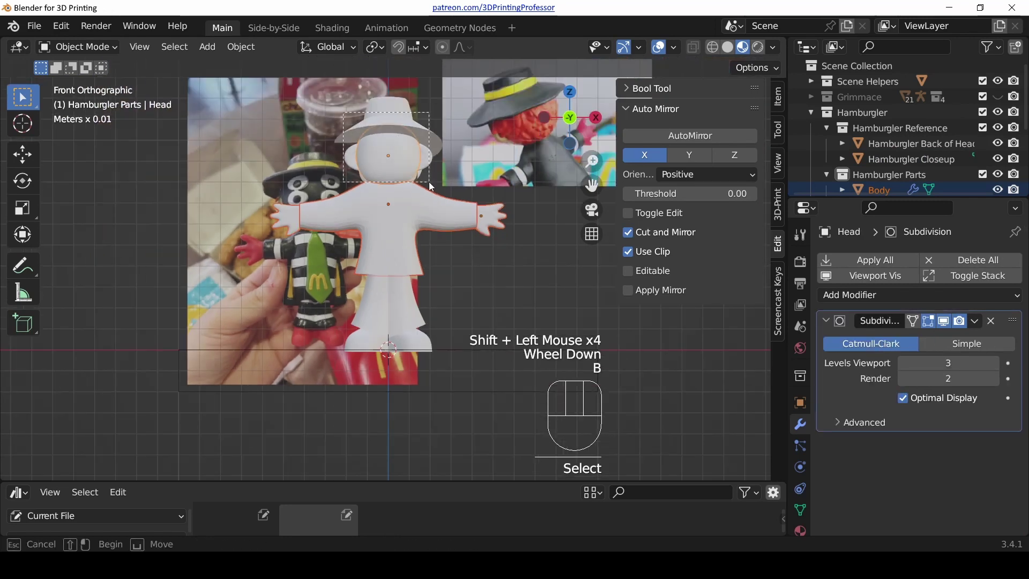
key(g)
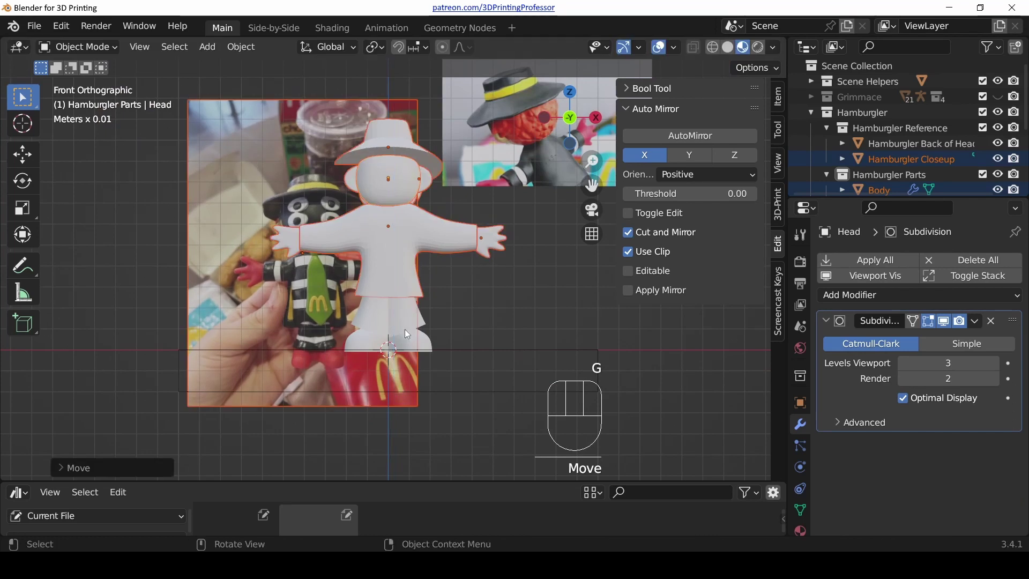
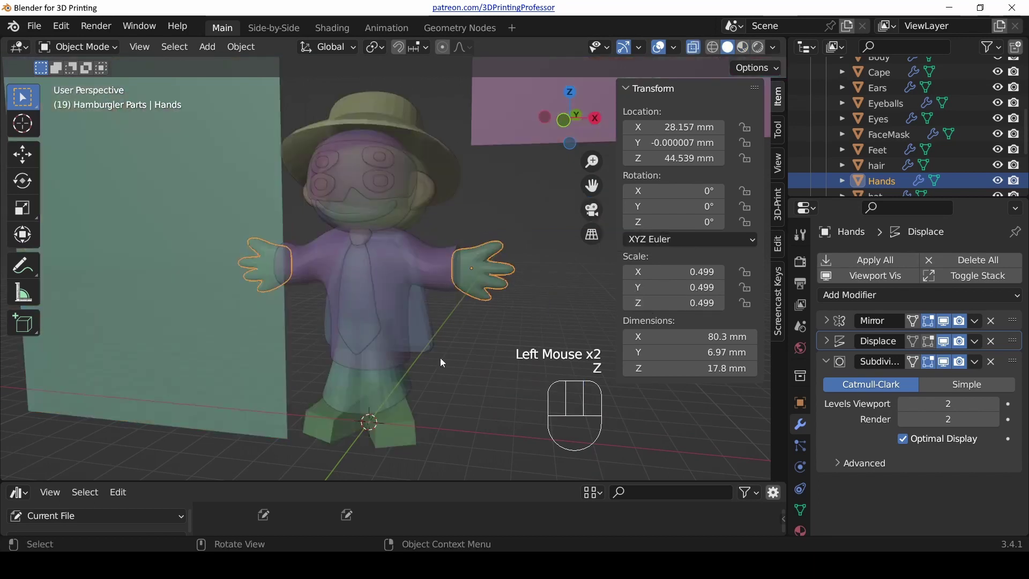
- With X-ray off, select the feet and review their modifier stack
key(z)
click(408, 430)
double_click(946, 372)
drag(449, 349, 459, 361)
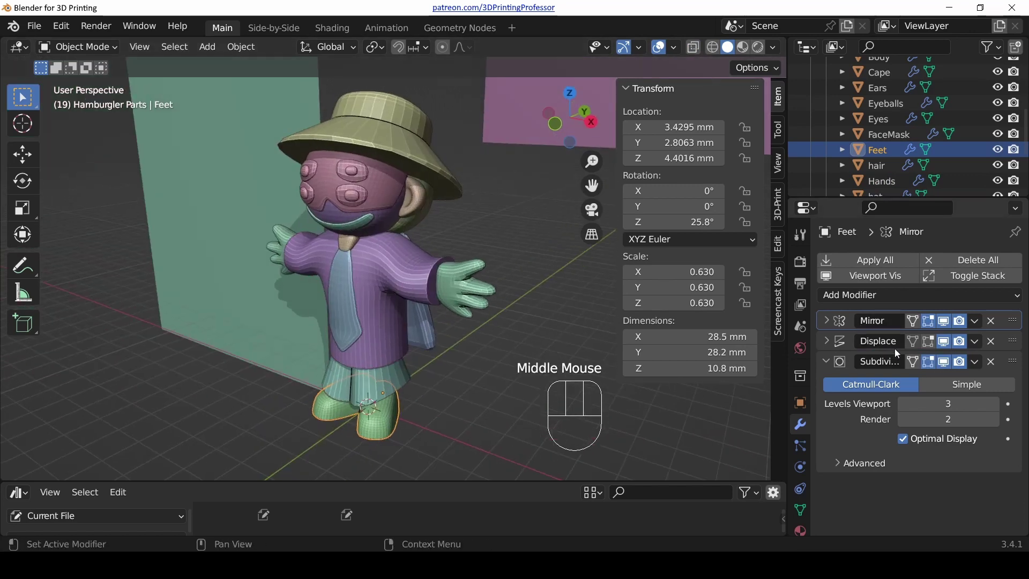
drag(452, 244, 454, 267)
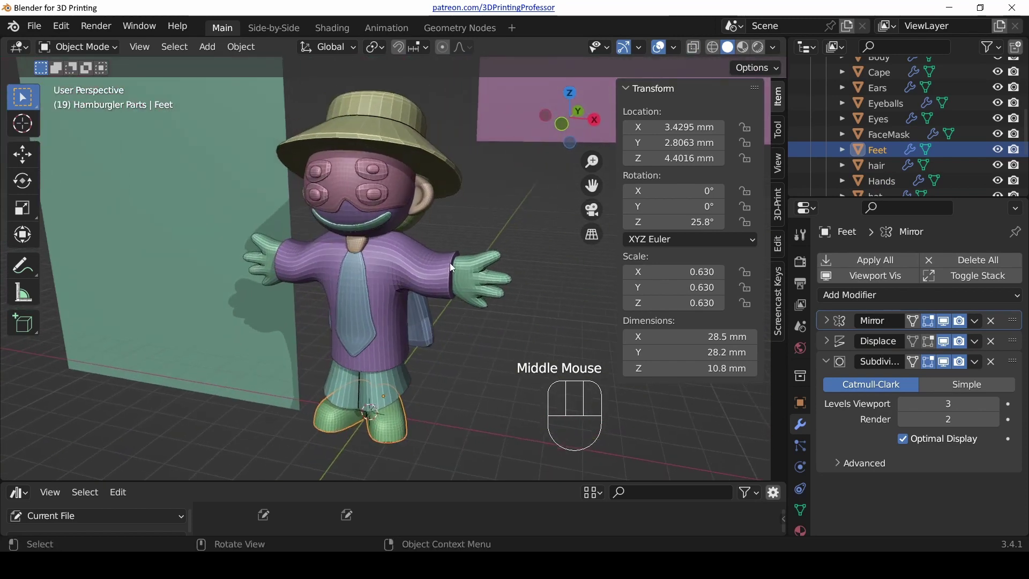
scroll(up, 3)
- Inspect the tie's Shrinkwrap and 2 mm Solidify, then select the hair for its Subdivision
click(349, 337)
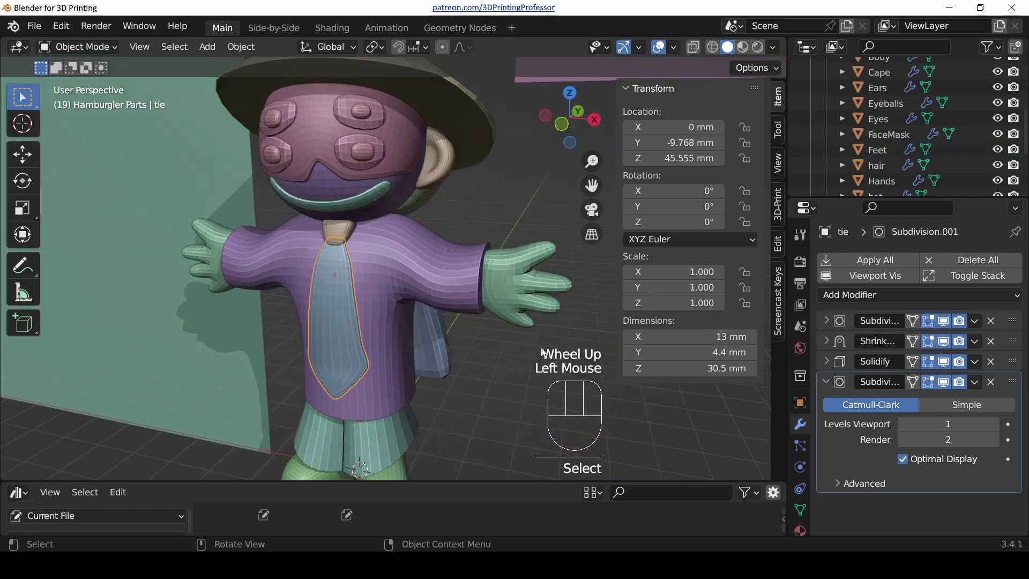
click(827, 344)
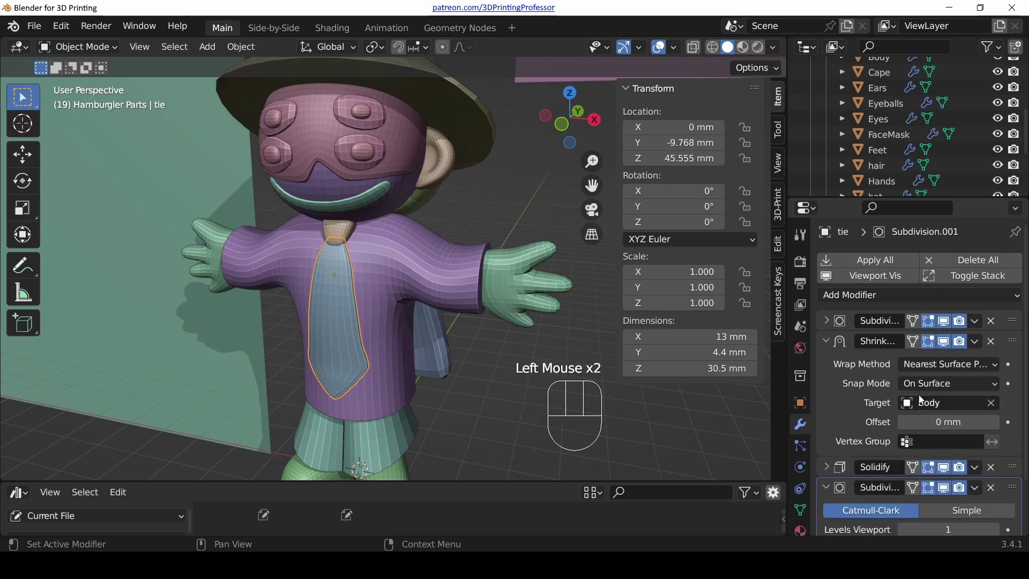
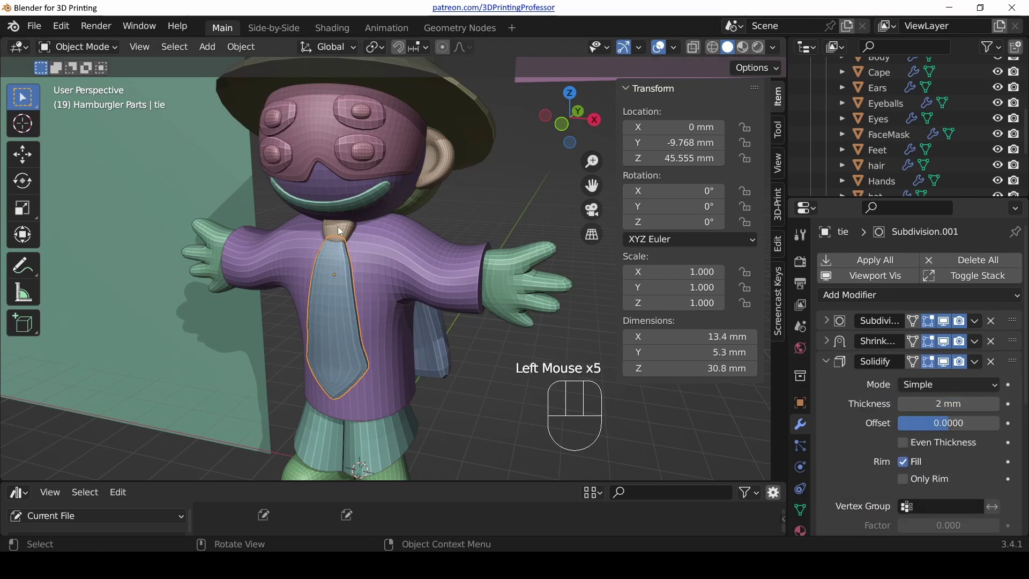
drag(425, 273, 261, 173)
drag(389, 267, 349, 333)
scroll(down, 3)
middle_click(368, 223)
click(413, 207)
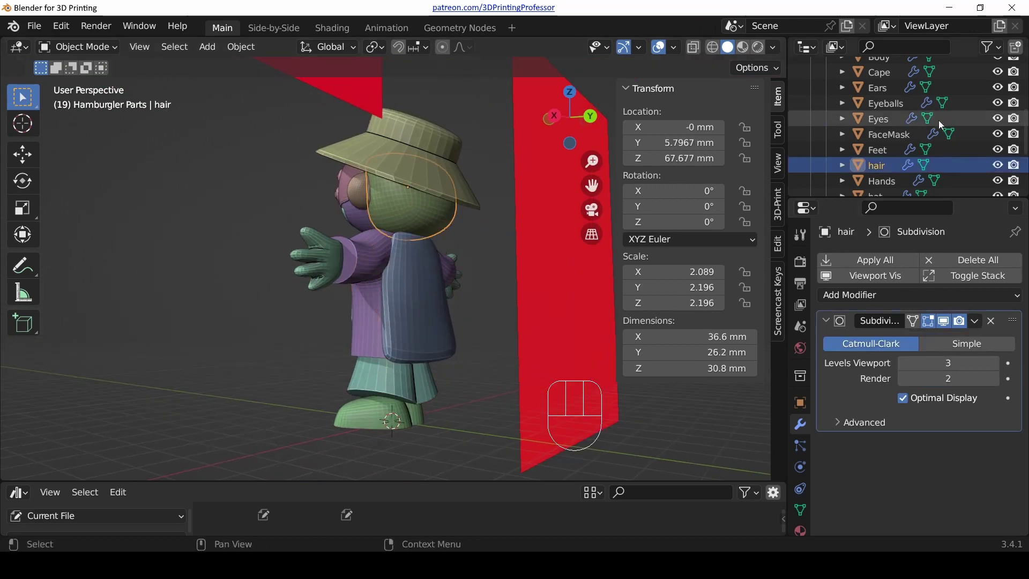
- Show the Hamburgler Reference images again and view the model in wireframe
scroll(up, 3)
click(1003, 124)
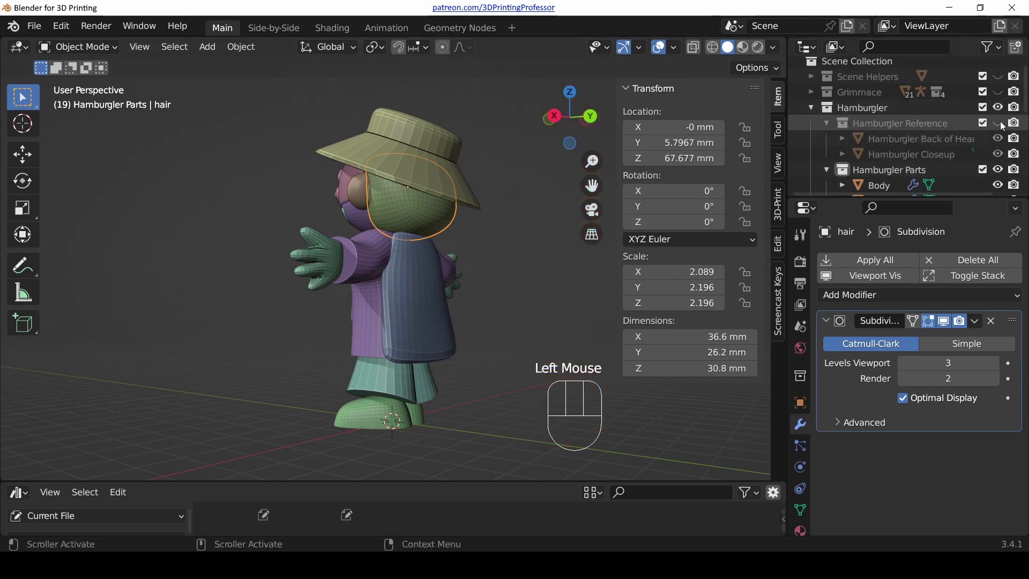
click(1001, 125)
key(z)
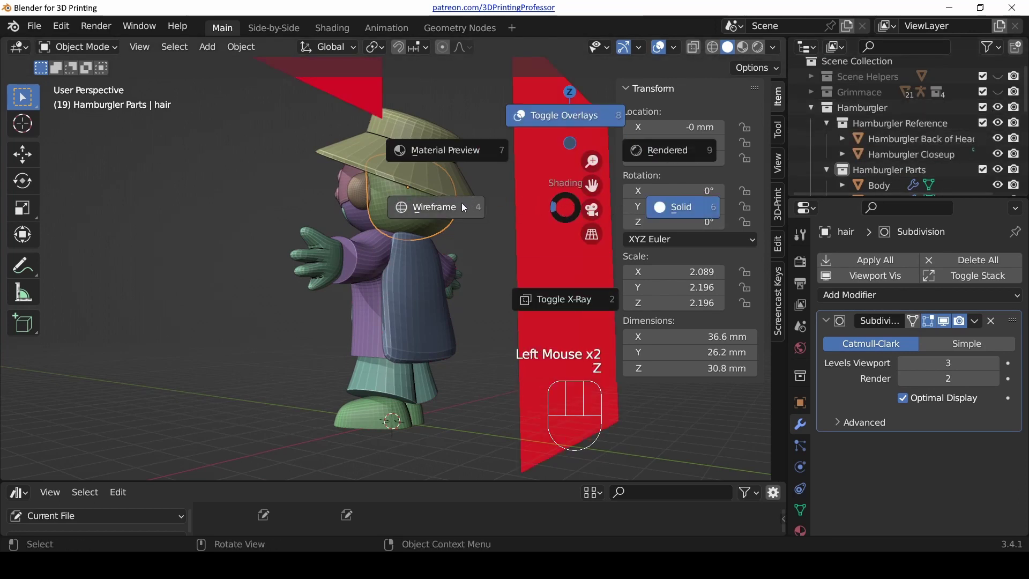
key(z)
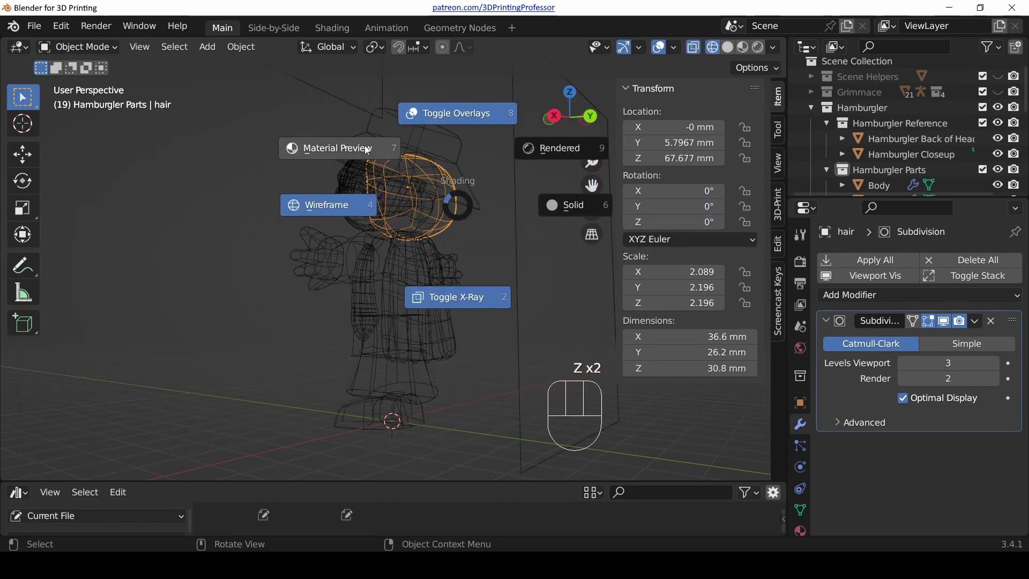
scroll(down, 3)
drag(452, 150, 494, 275)
middle_click(496, 286)
scroll(up, 3)
drag(408, 270, 380, 266)
- Study the red hair in the front and back reference photos in full colour
key(KP_3)
key(KP_1)
key(KP_1)
drag(333, 281, 278, 283)
scroll(up, 3)
drag(398, 244, 376, 266)
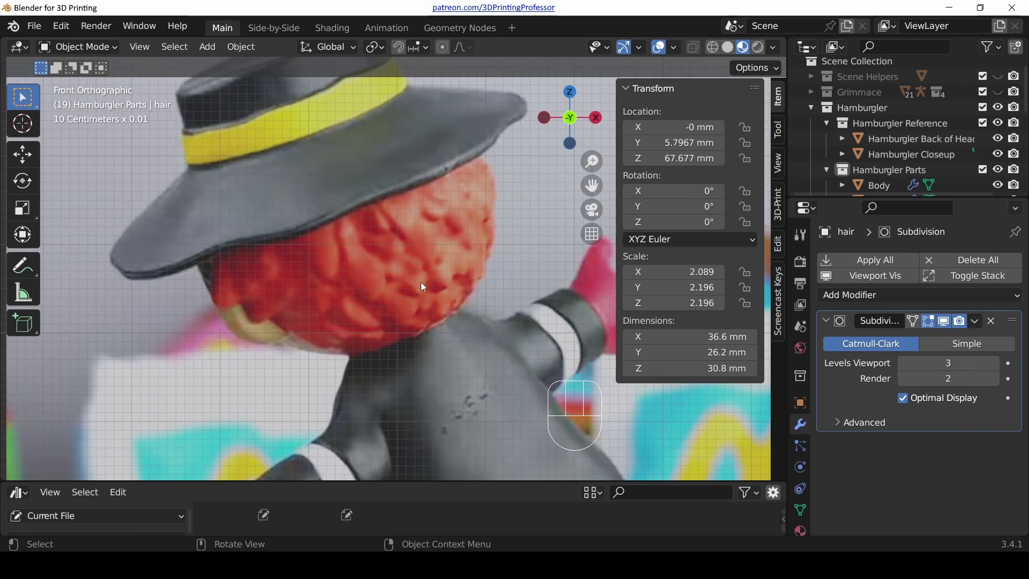
scroll(down, 3)
key(ctrl+KP_1)
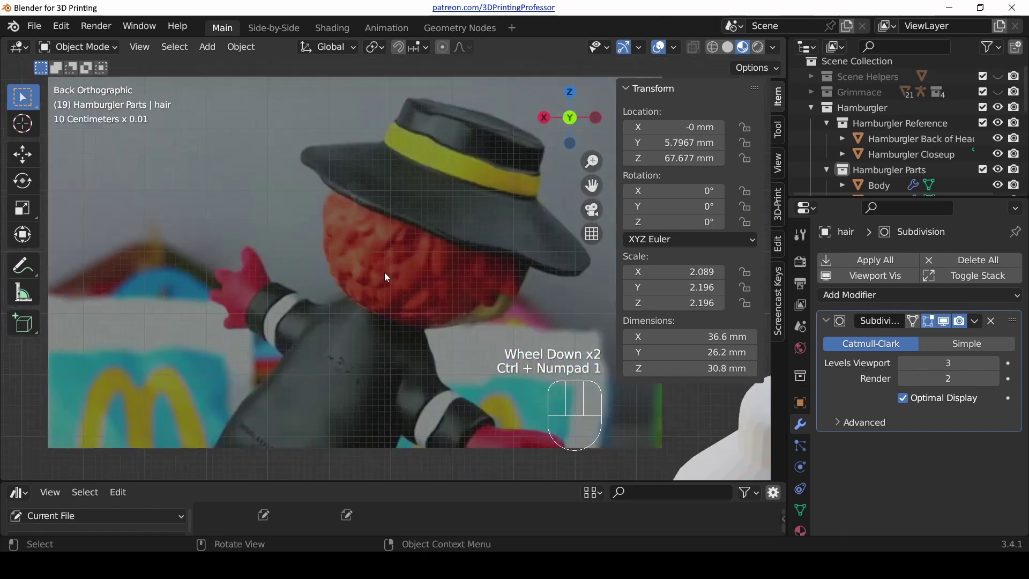
scroll(down, 3)
middle_click(474, 377)
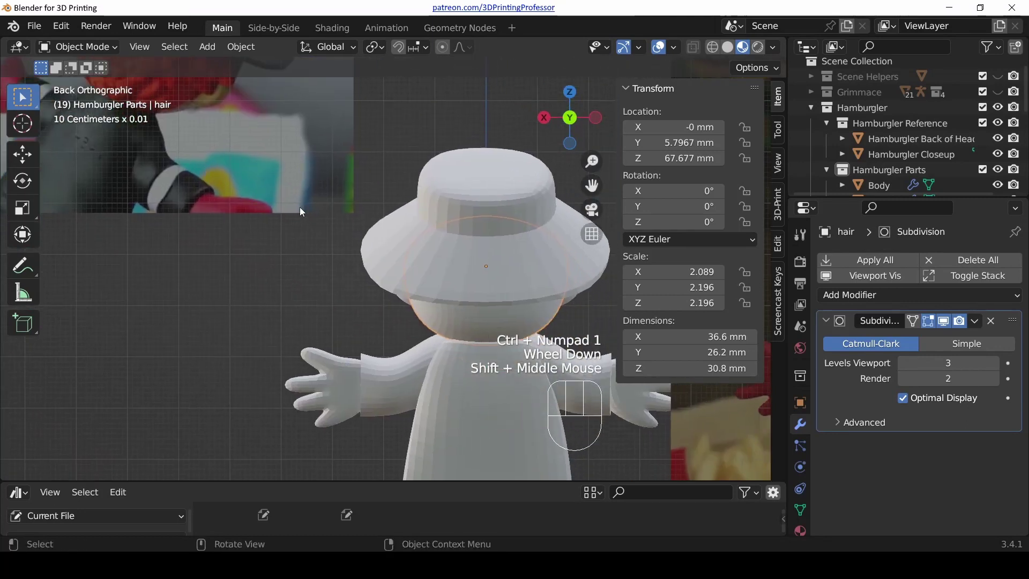
scroll(down, 3)
- Hide the hat and orbit around the head to compare it with the back-of-head photo
click(455, 233)
drag(368, 306, 442, 310)
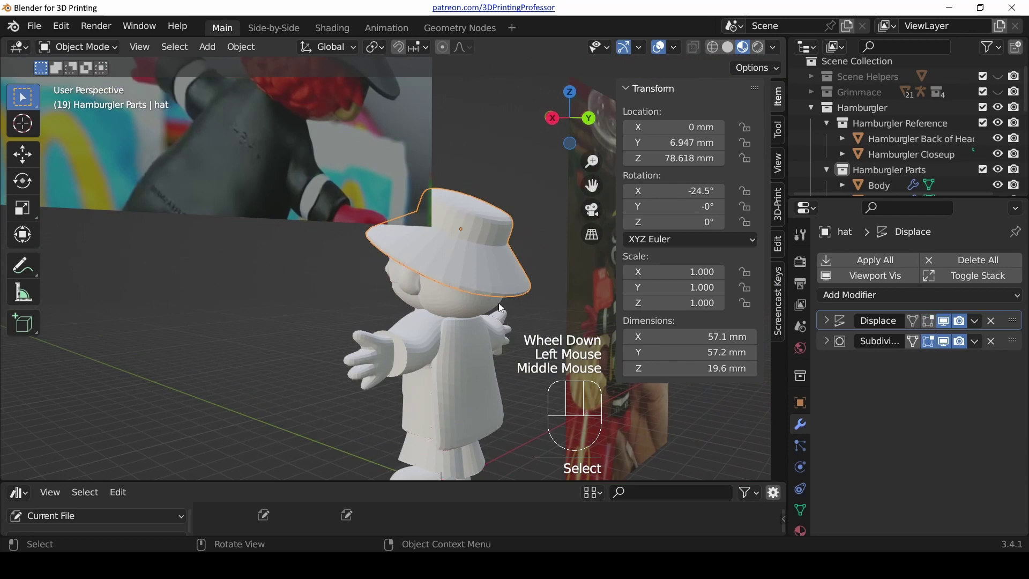
drag(448, 267, 414, 265)
drag(426, 262, 440, 339)
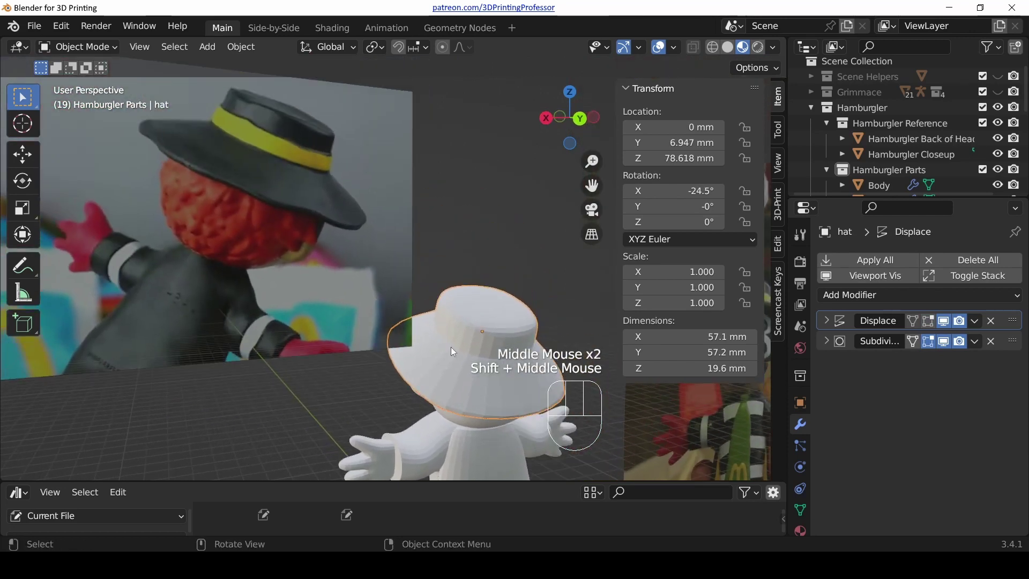
drag(491, 348, 458, 349)
drag(498, 353, 512, 346)
key(h)
drag(480, 363, 461, 309)
- Apply the hair's Subdivision modifier into its mesh and bring up Move to Collection
click(463, 311)
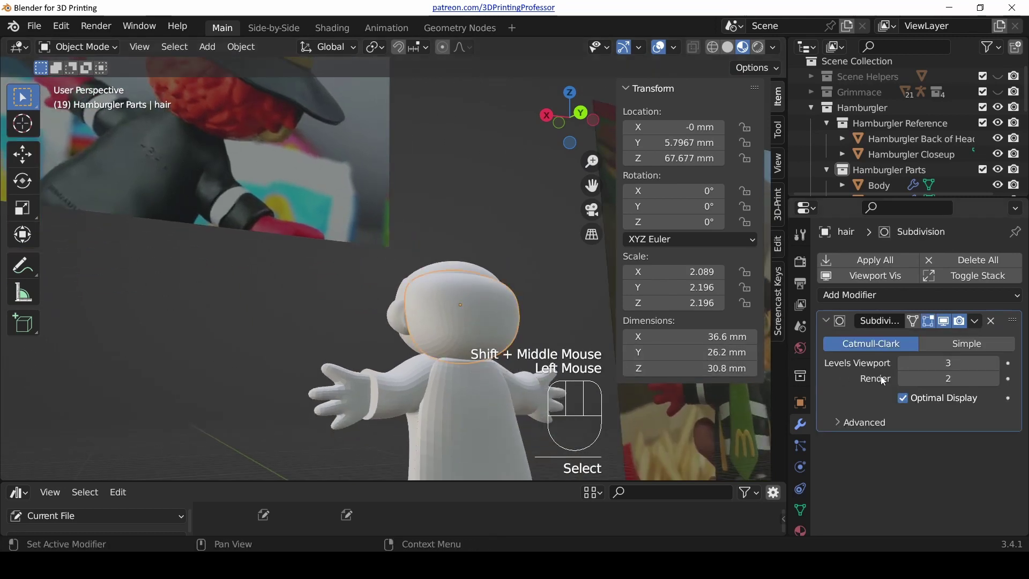
key(ctrl+a)
scroll(up, 3)
key(m)
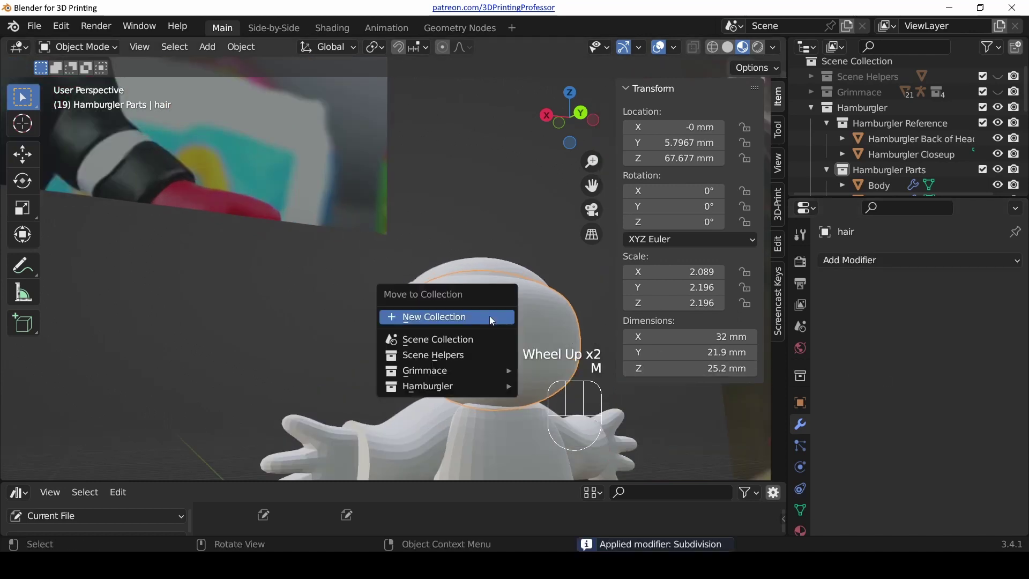
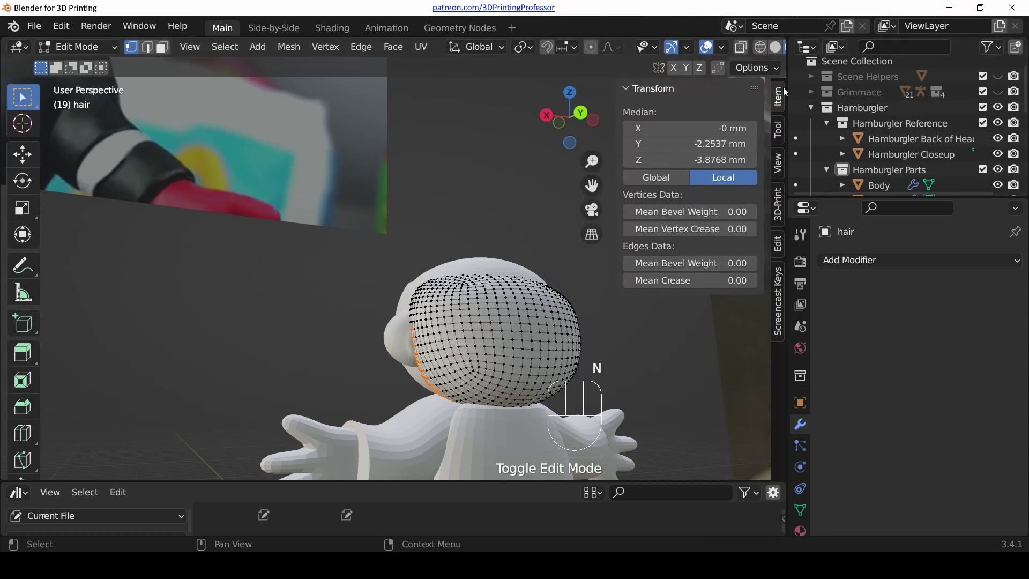
- Apply the hair object's transforms and enter Sculpt Mode on it
click(779, 95)
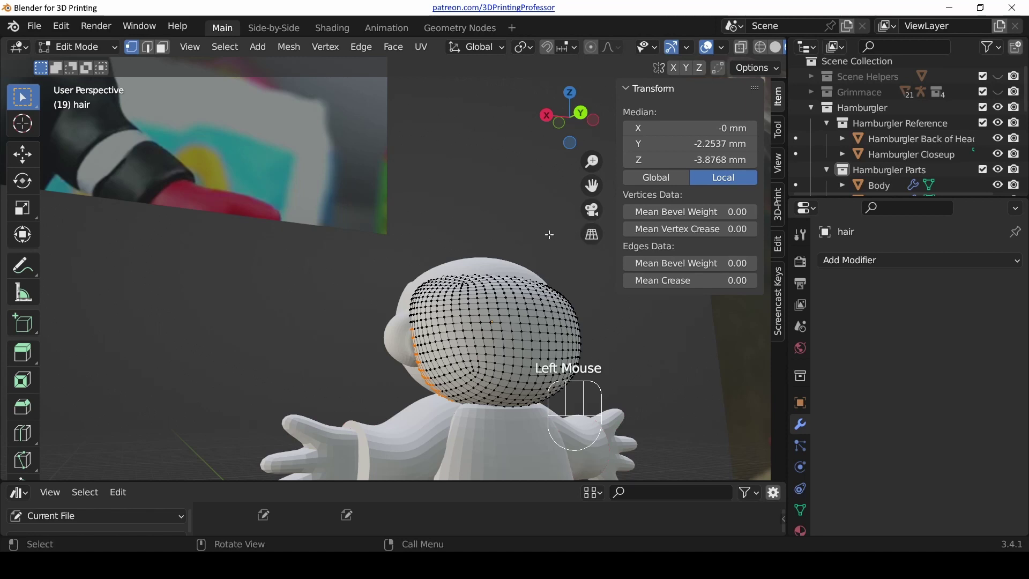
key(Tab)
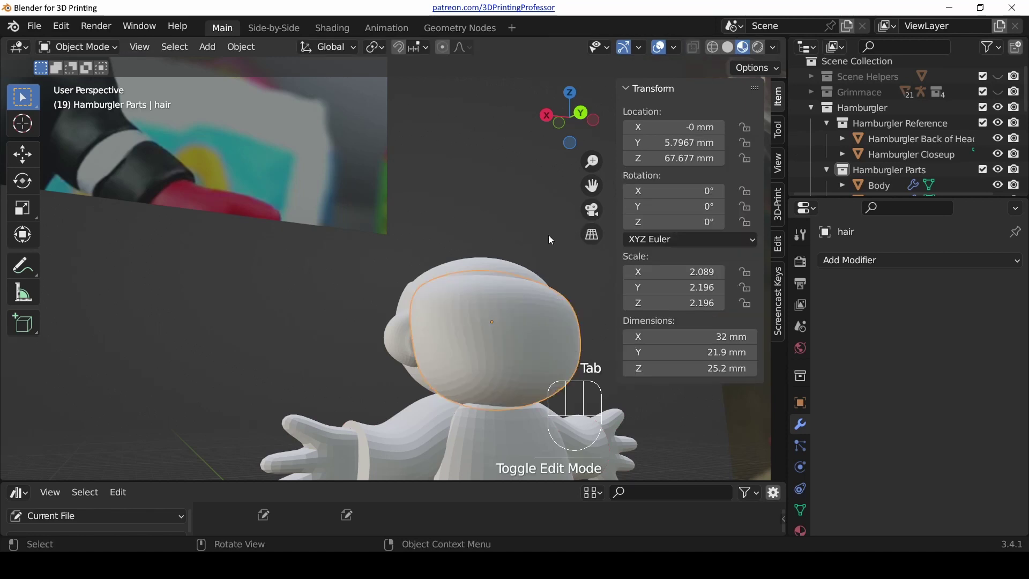
key(ctrl+a)
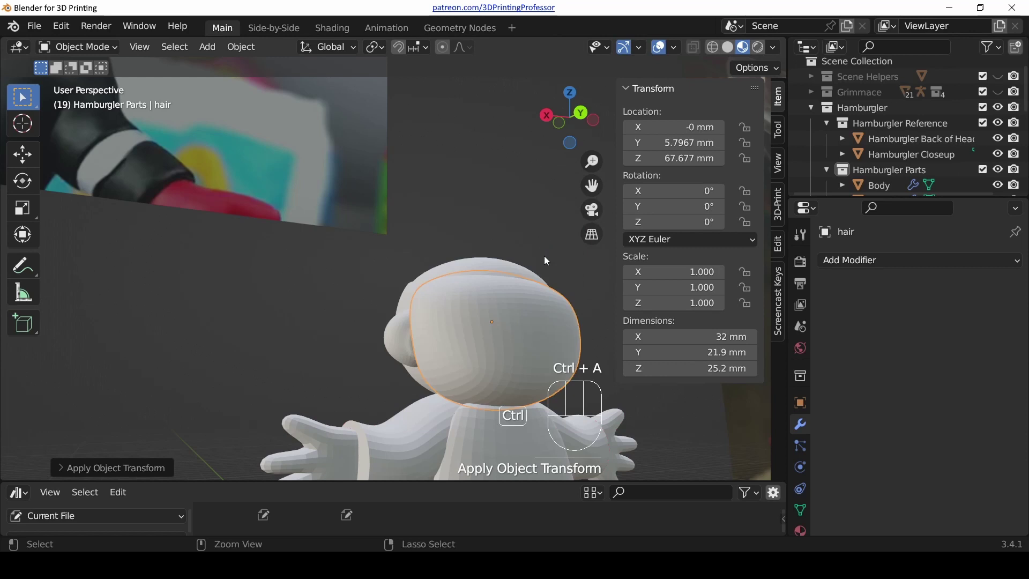
key(ctrl+Tab)
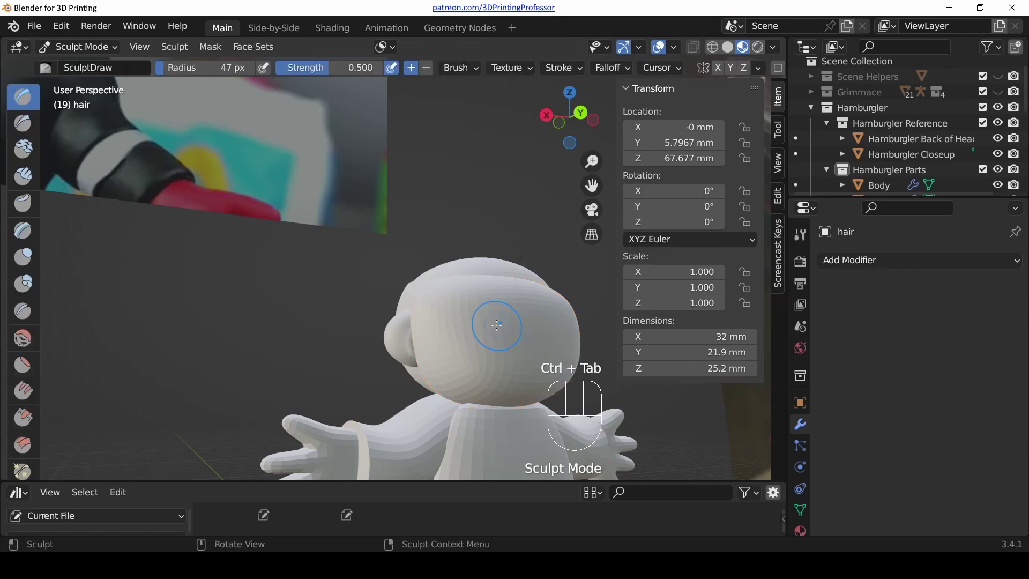
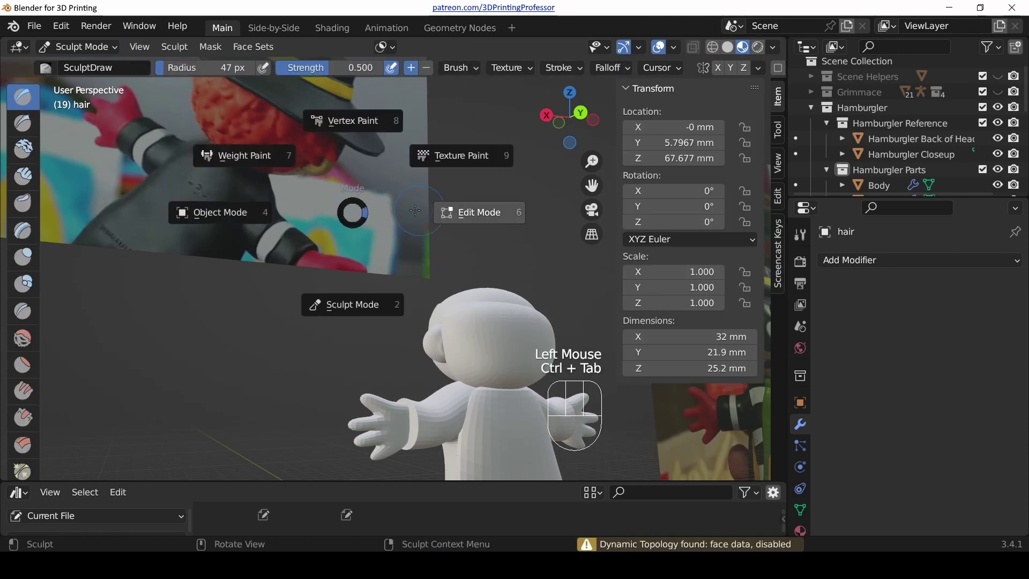
- Stay in Sculpt Mode on the hair with the Inflate/Deflate brush, facing the head
click(277, 206)
key(g)
key(g)
click(489, 347)
drag(485, 345, 416, 271)
scroll(up, 3)
key(ctrl+Tab)
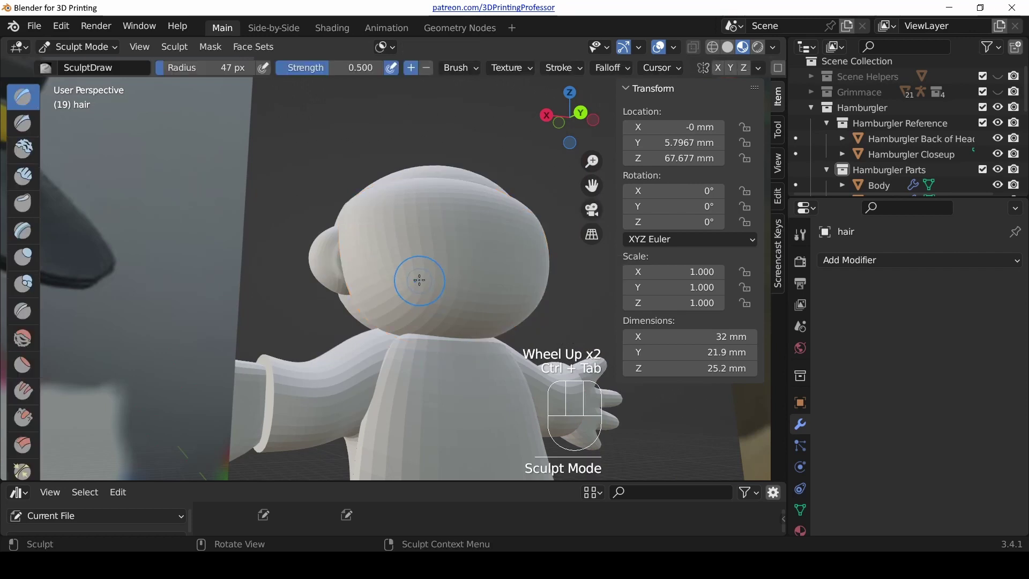
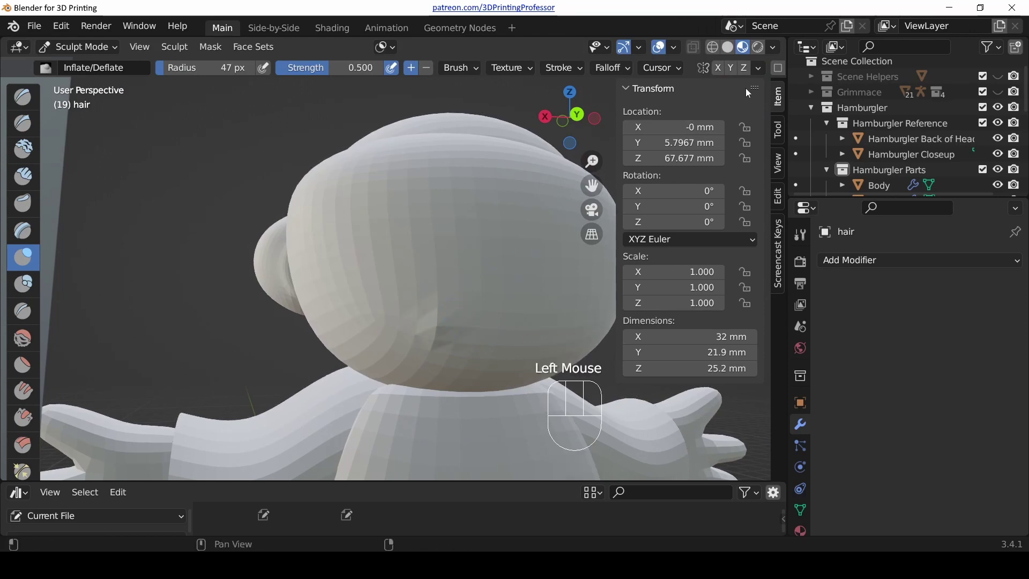
- Search for 'Dynamic Topology Toggle' and turn dynamic topology on for the hair
key(ctrl+z)
scroll(down, 3)
scroll(up, 3)
scroll(down, 3)
drag(718, 74, 694, 99)
text(mic Topology Toggle)
click(771, 74)
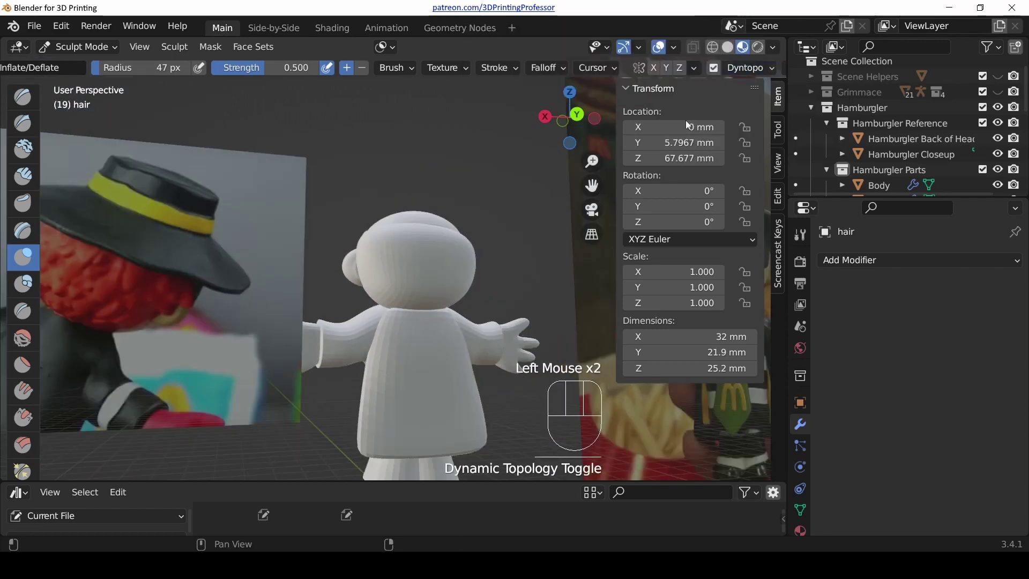